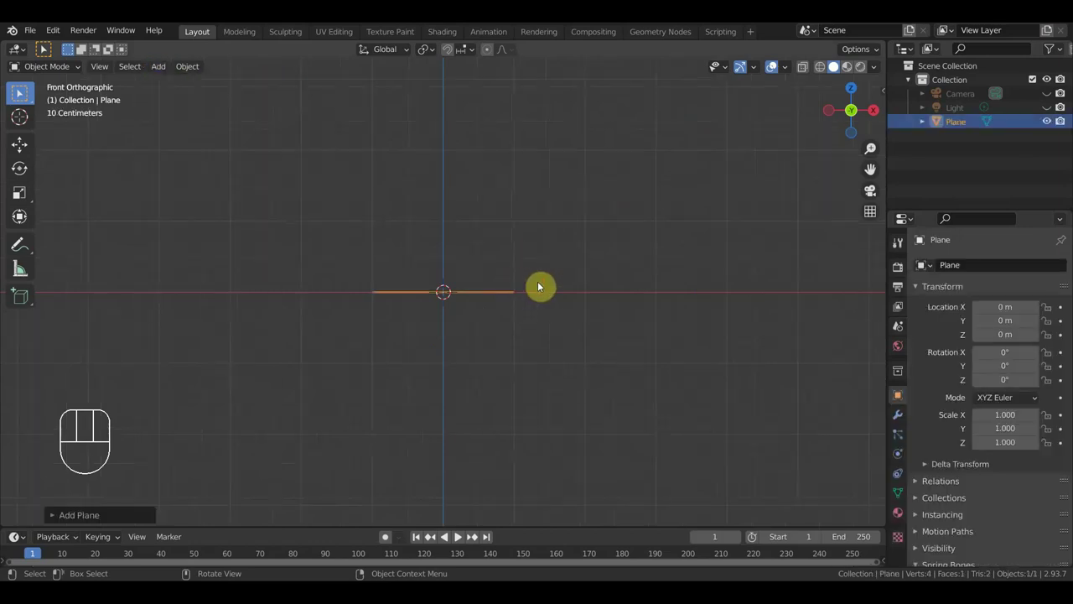
Look straight down on the plane from Top view
key("KP_7")
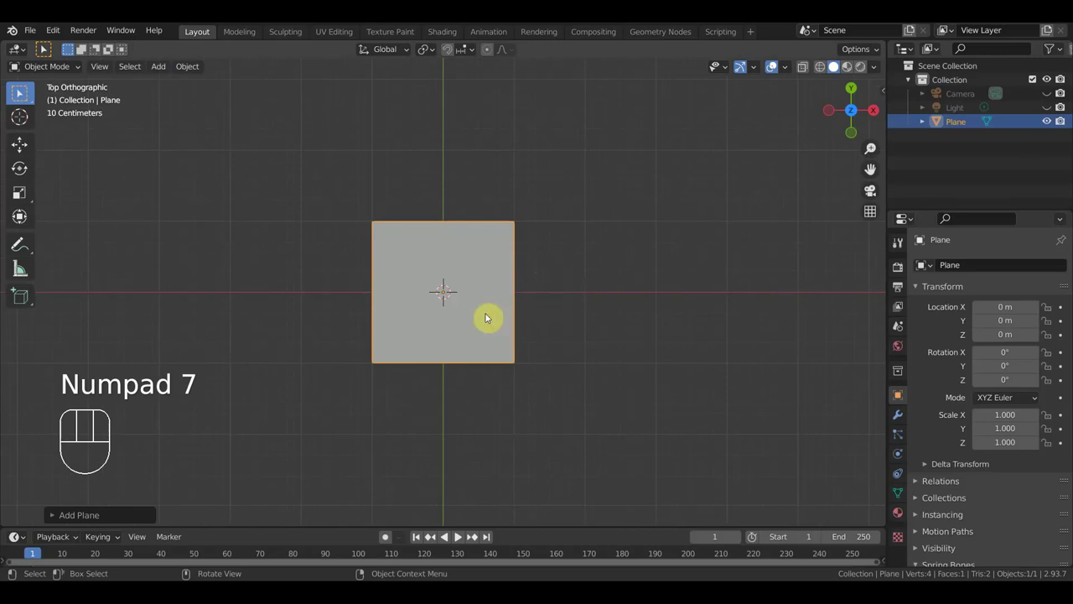
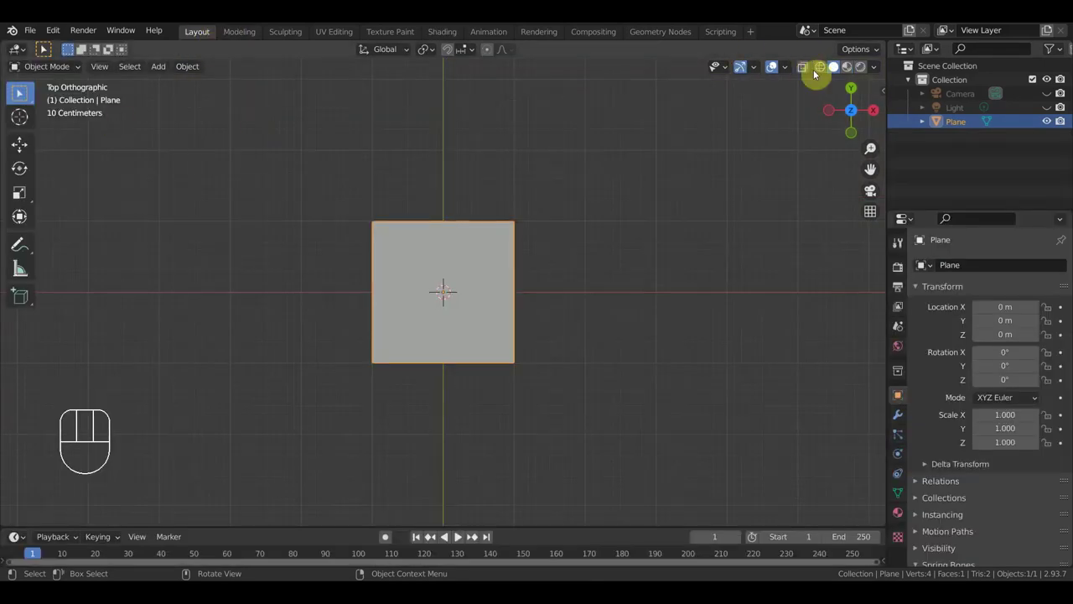
Show the map texture on the plane, view it from the front and return to the Select tool
left_click_drag(880, 71, 718, 257)
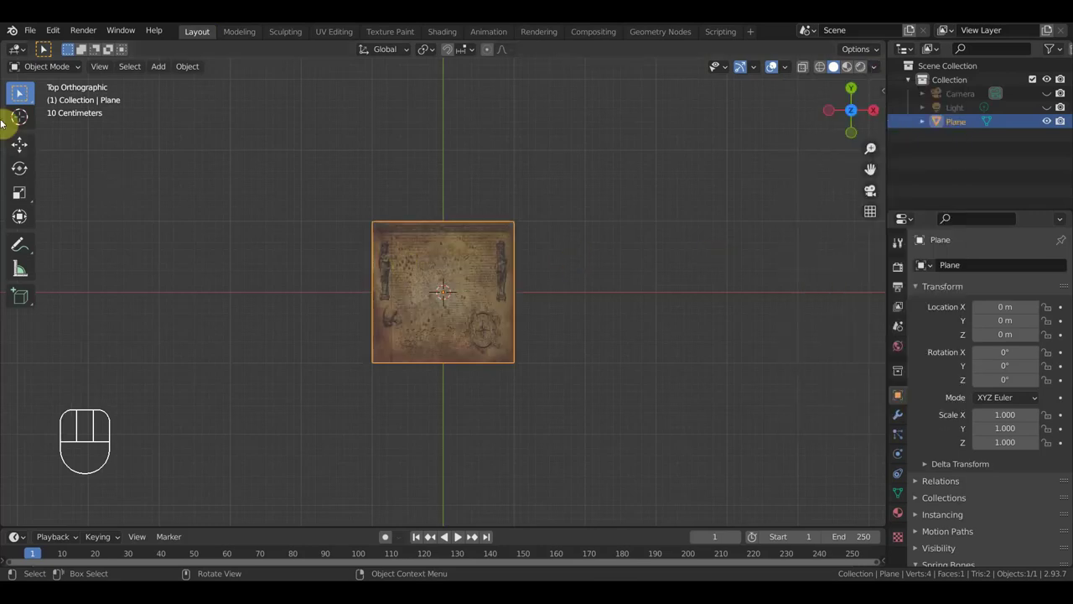
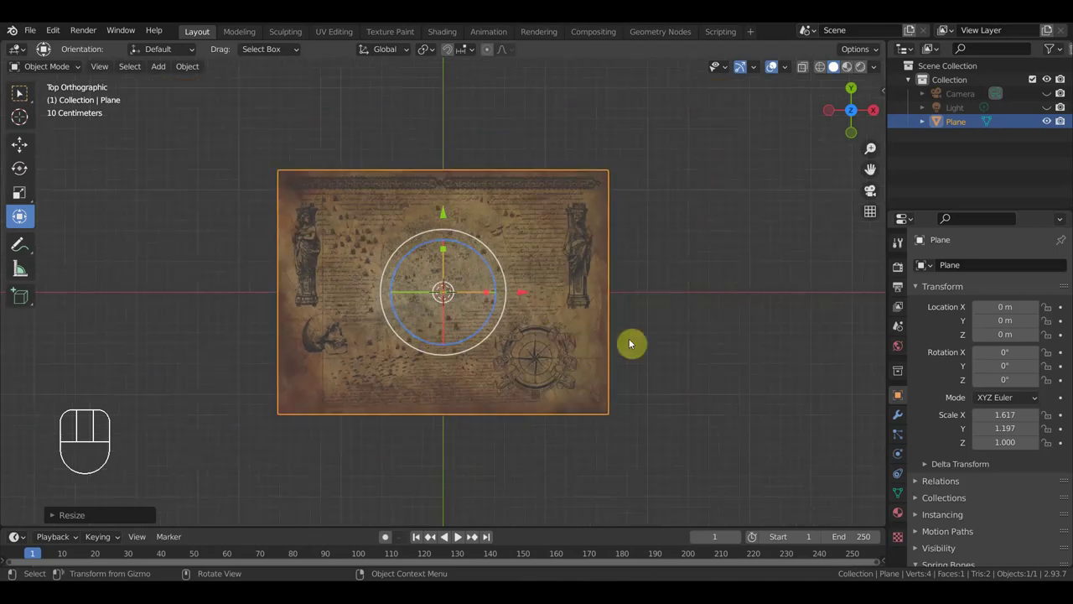
key("KP_1")
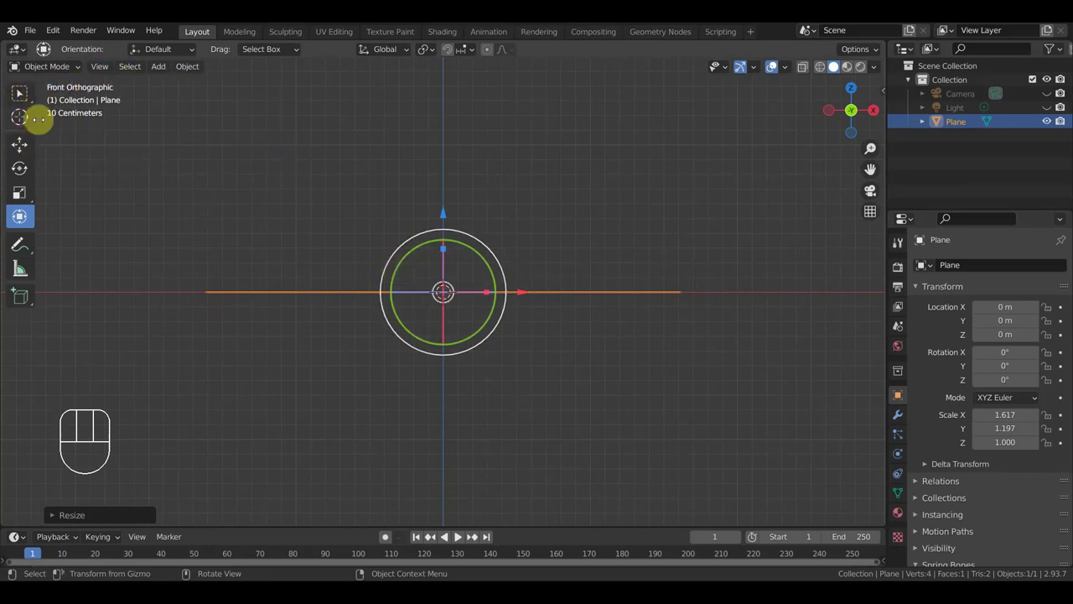
left_click(25, 99)
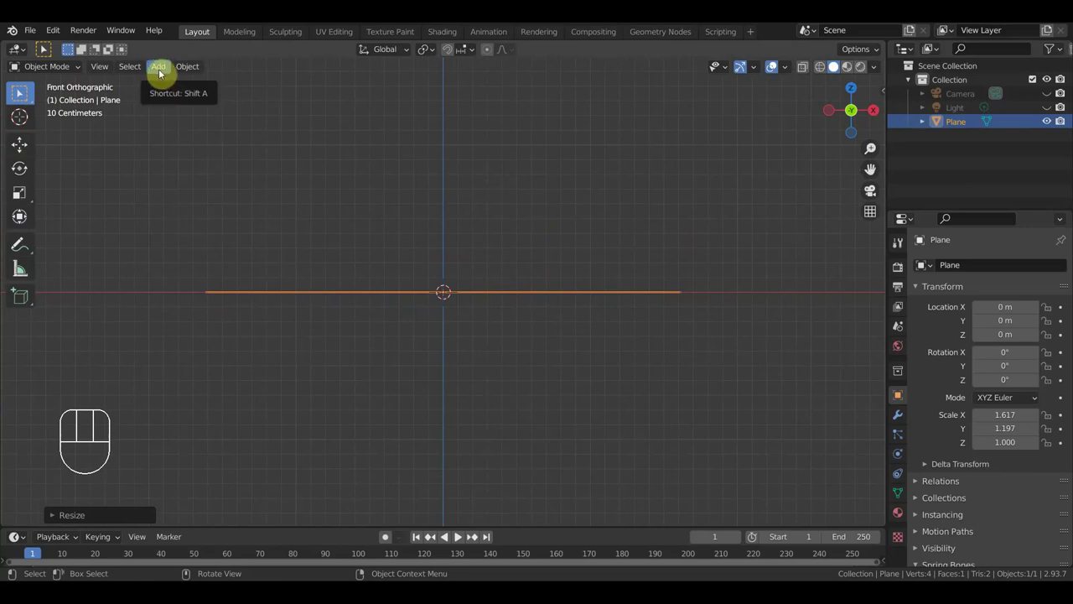
Add a circle mesh and rotate it 90° on X so it stands upright, seen from the front
left_click(20, 92)
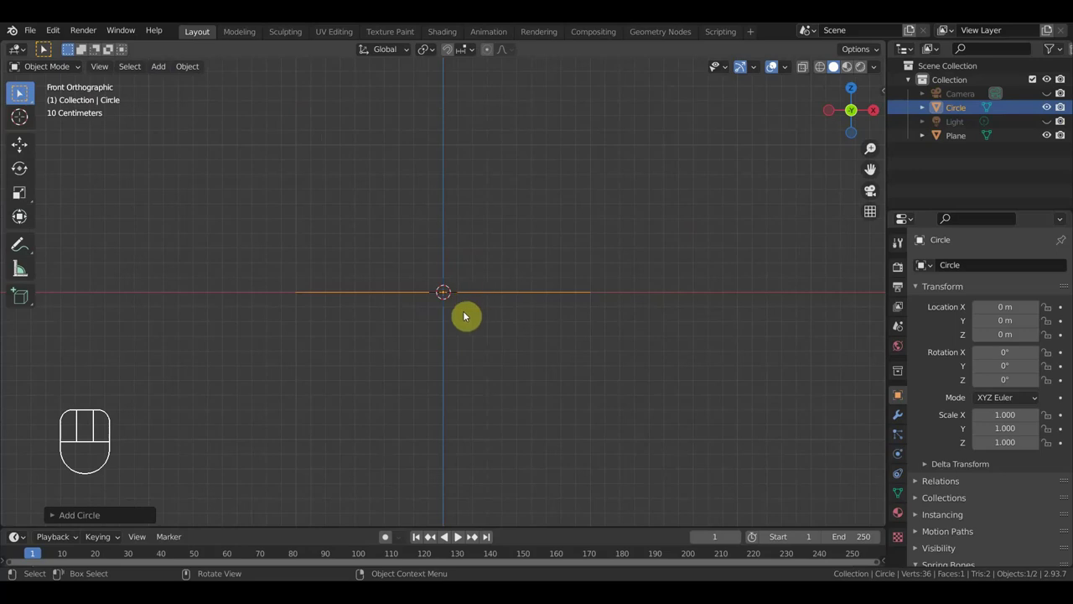
key("KP_3")
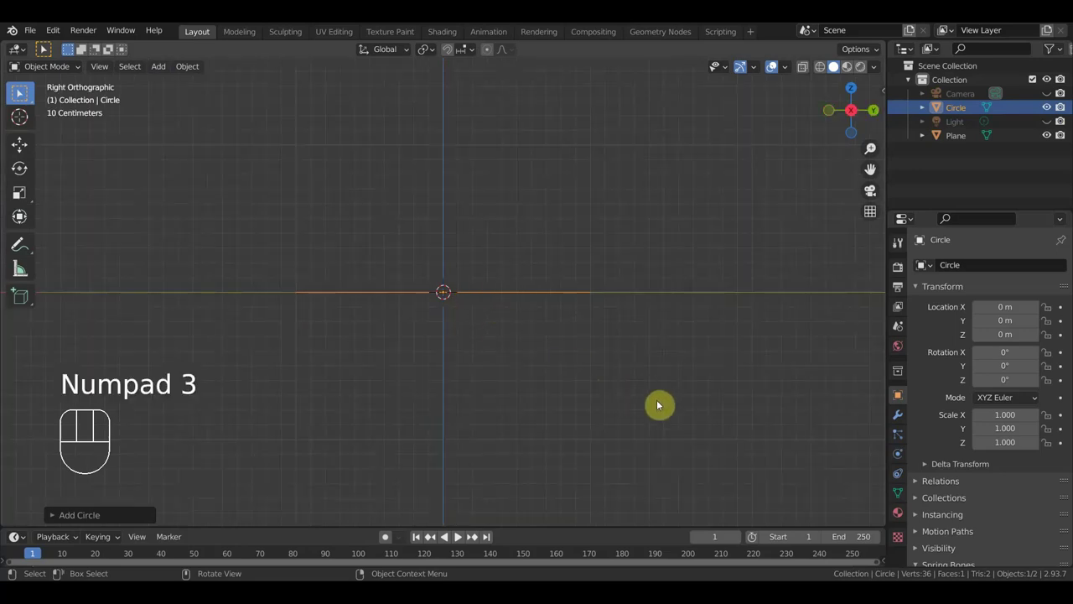
key("r")
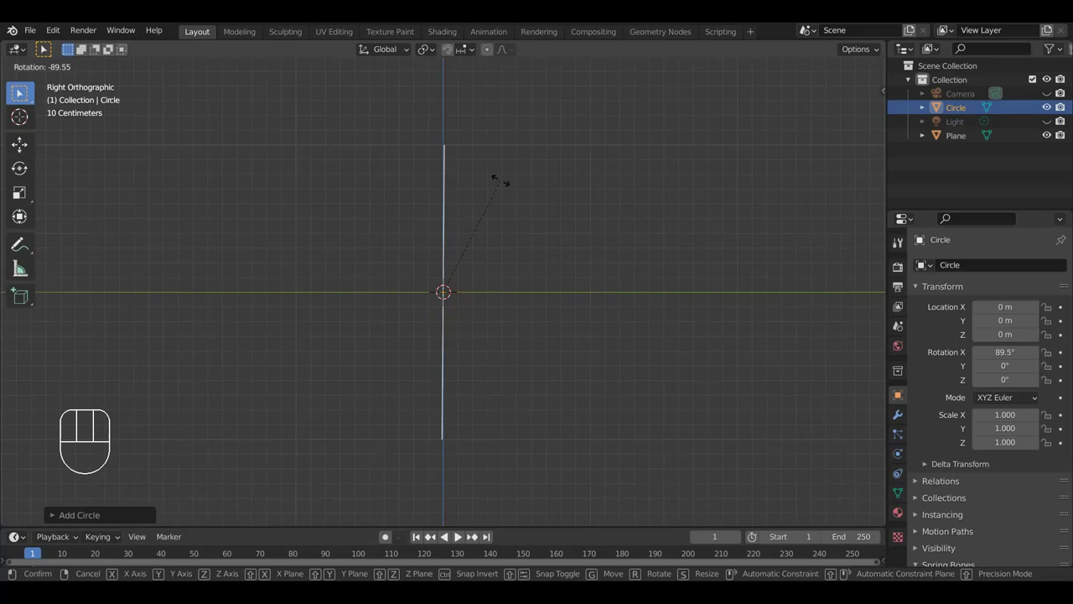
left_click(20, 93)
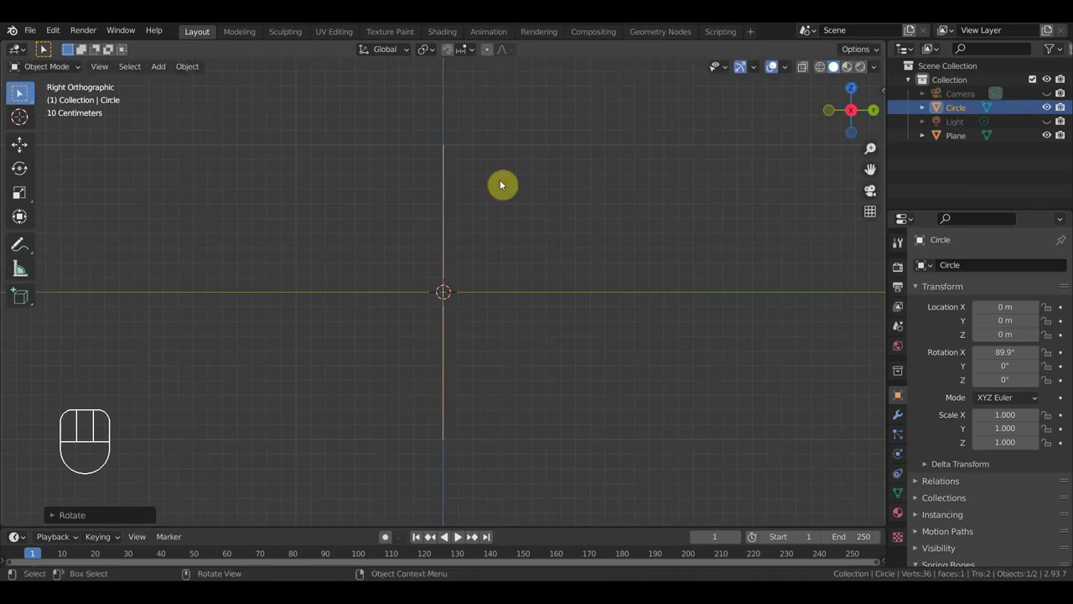
key("KP_1")
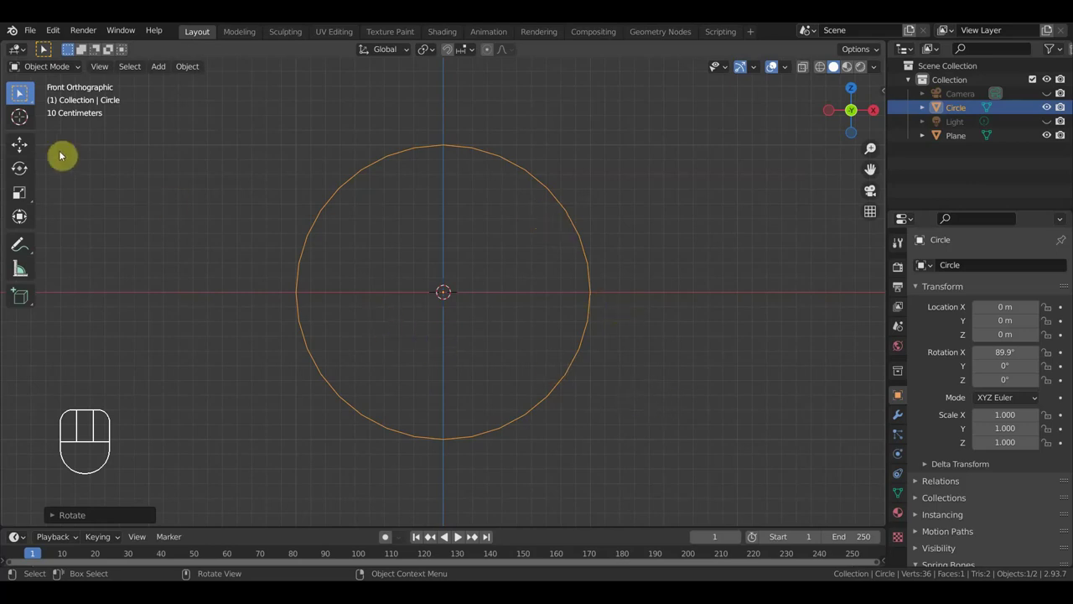
Select the upright circle and enter Edit Mode for vertex editing
left_click_drag(64, 73, 20, 93)
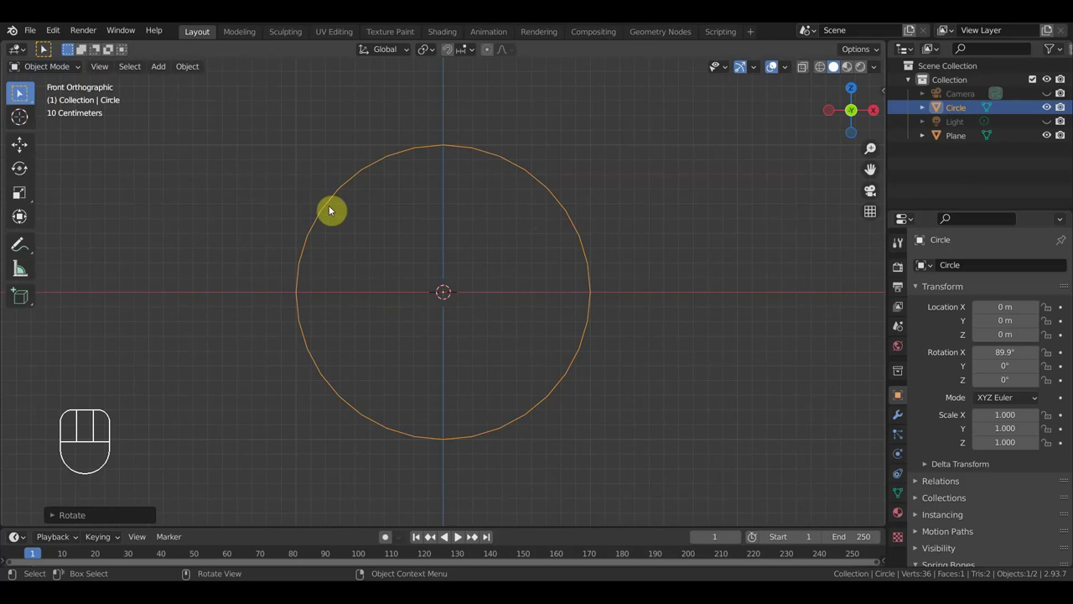
left_click(20, 92)
left_click(20, 92)
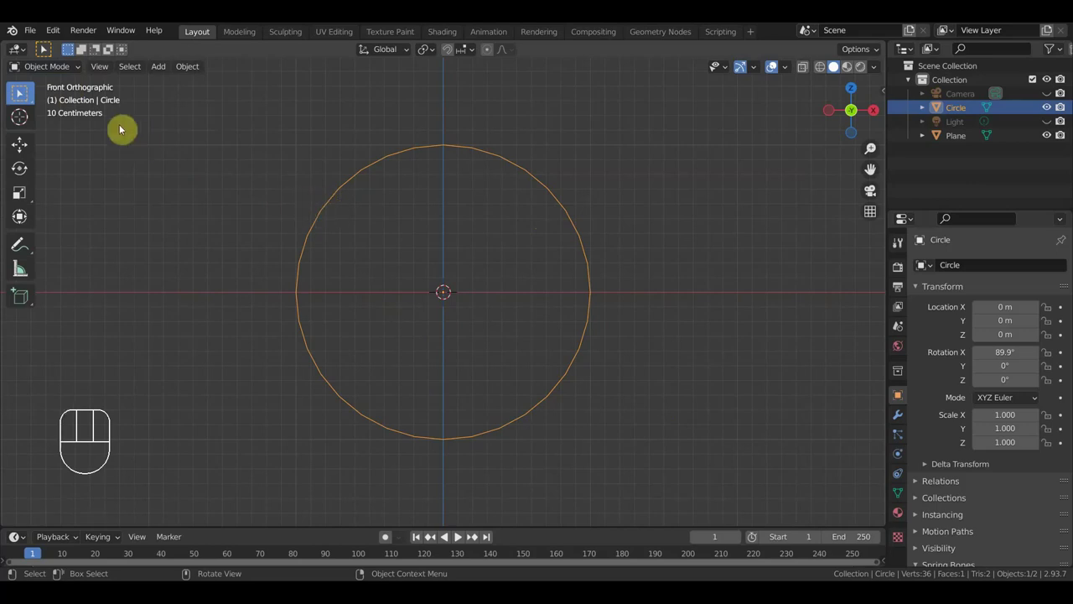
left_click_drag(67, 69, 20, 93)
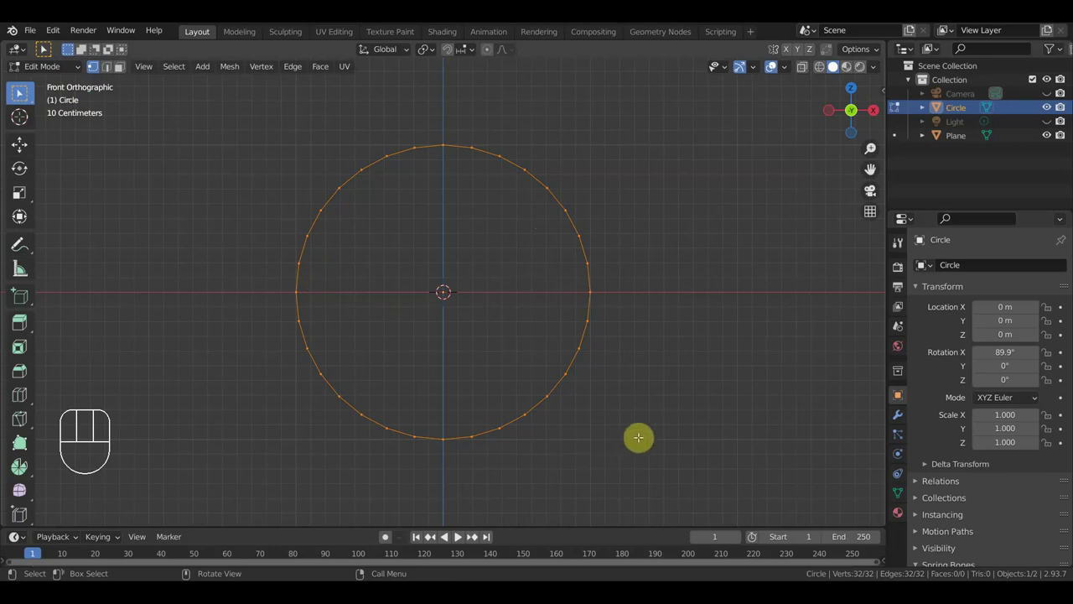
Extrude the circle's vertices and scale them inward into a ring
key("e")
left_click(20, 93)
key("s")
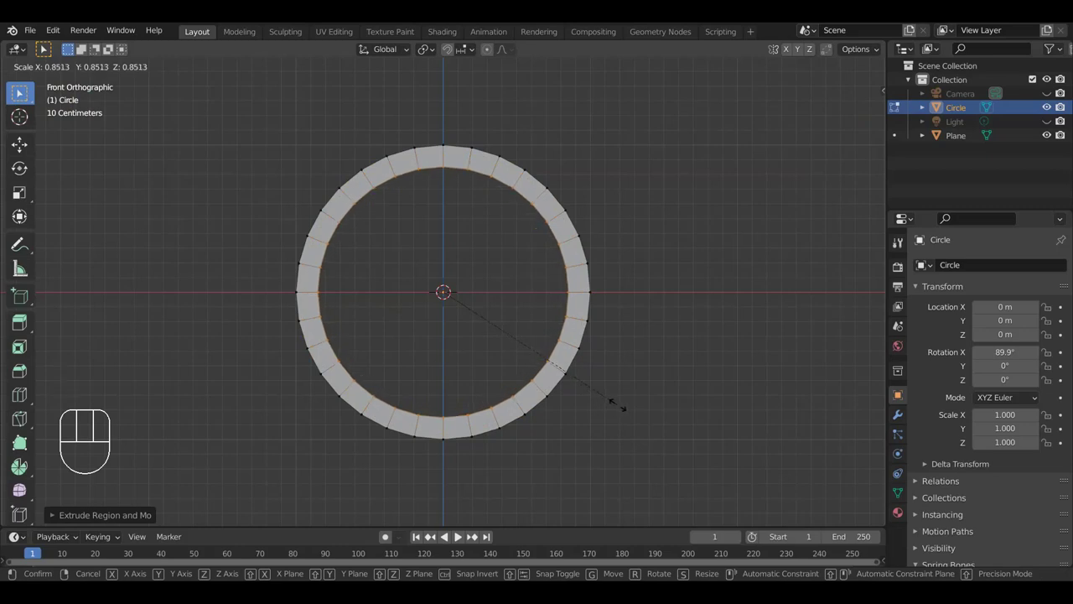
left_click(20, 92)
Keep only the ring's bottom edge by inverting the selection and deleting the rest
left_click(20, 92)
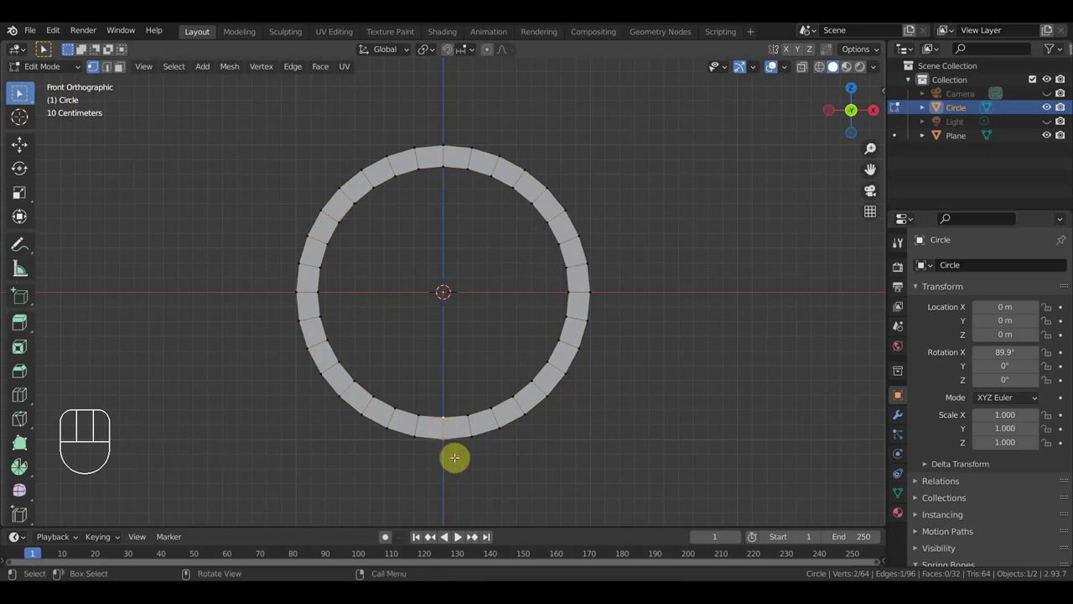
middle_click(20, 92)
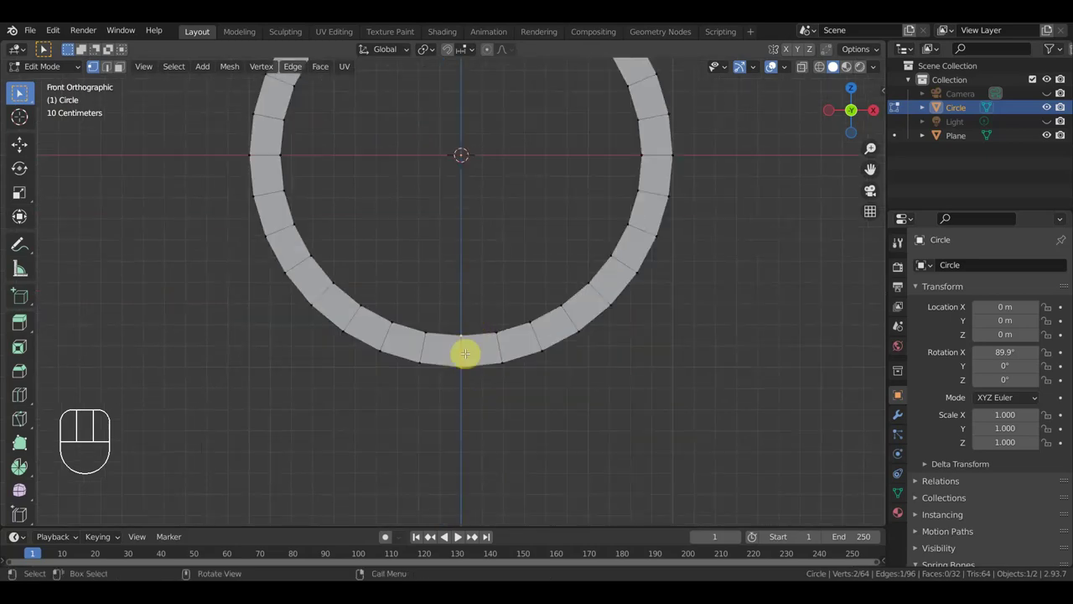
middle_click(20, 93)
key("ctrl+i")
key("Delete")
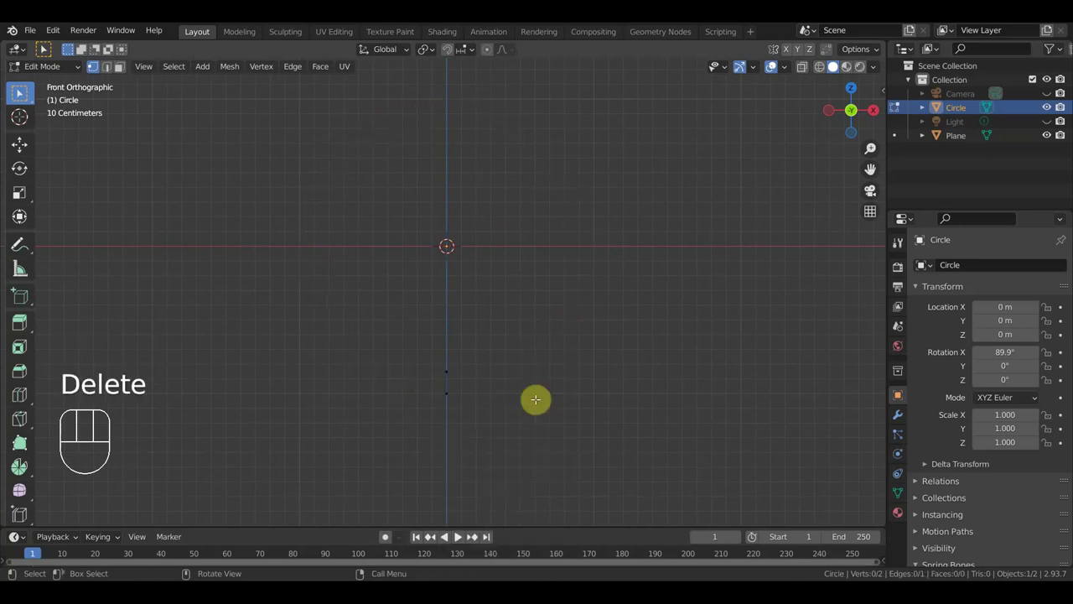
Spin the remaining bottom edge around the 3D cursor into a strip of faces
left_click(20, 93)
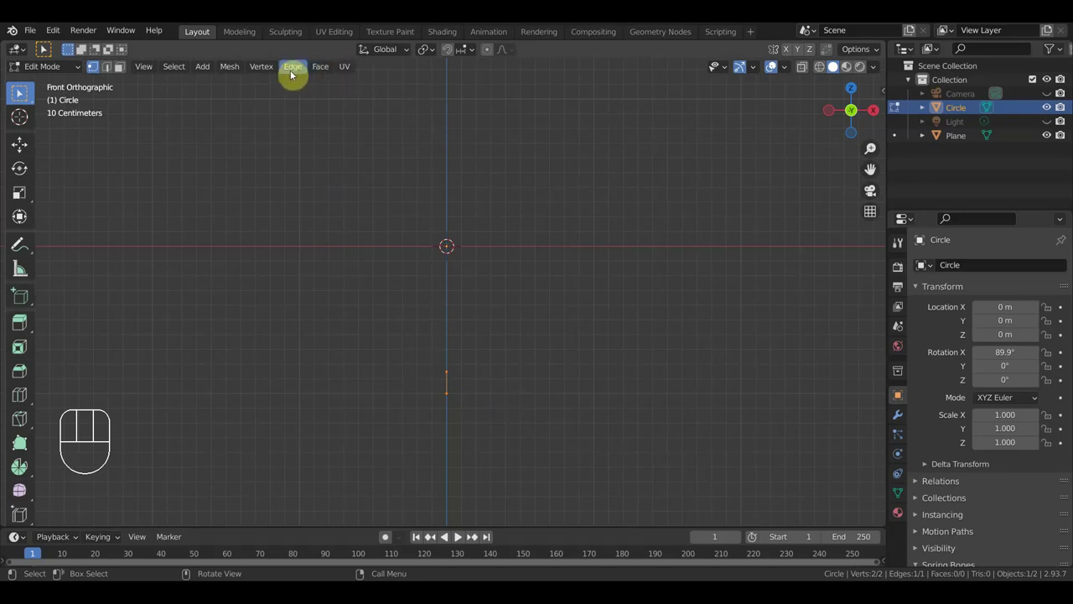
left_click(21, 92)
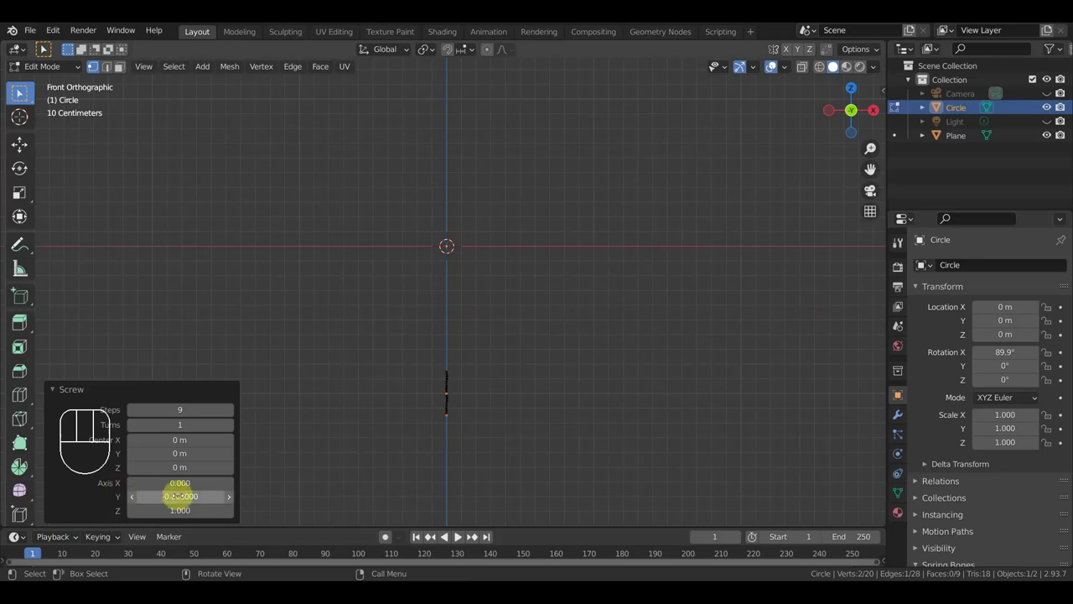
Raise the spin steps, angle and offset so the strip becomes a multi-turn outward spiral band
left_click(20, 92)
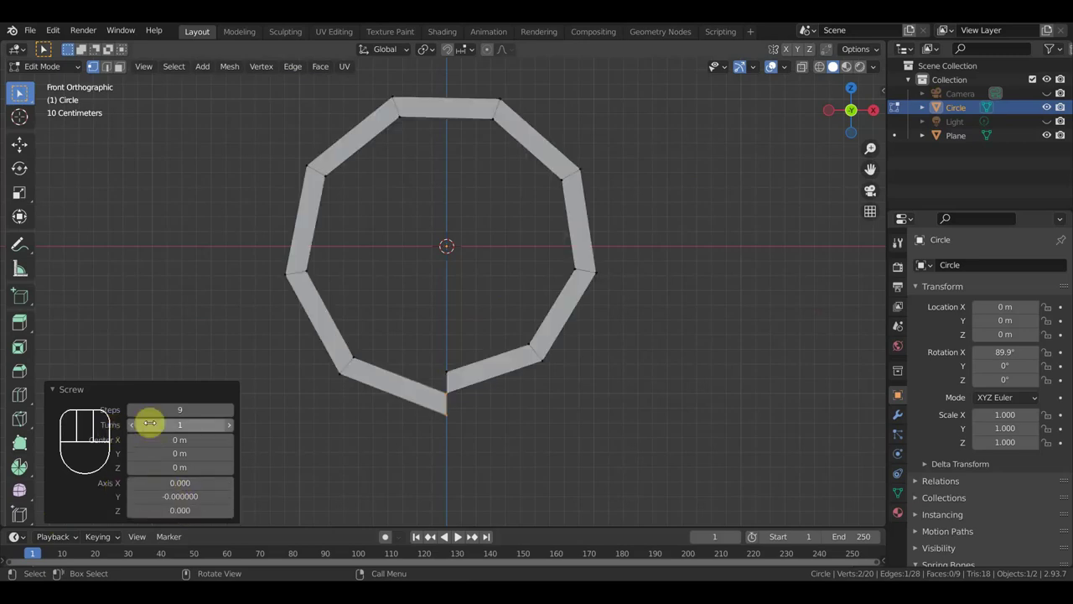
left_click(20, 92)
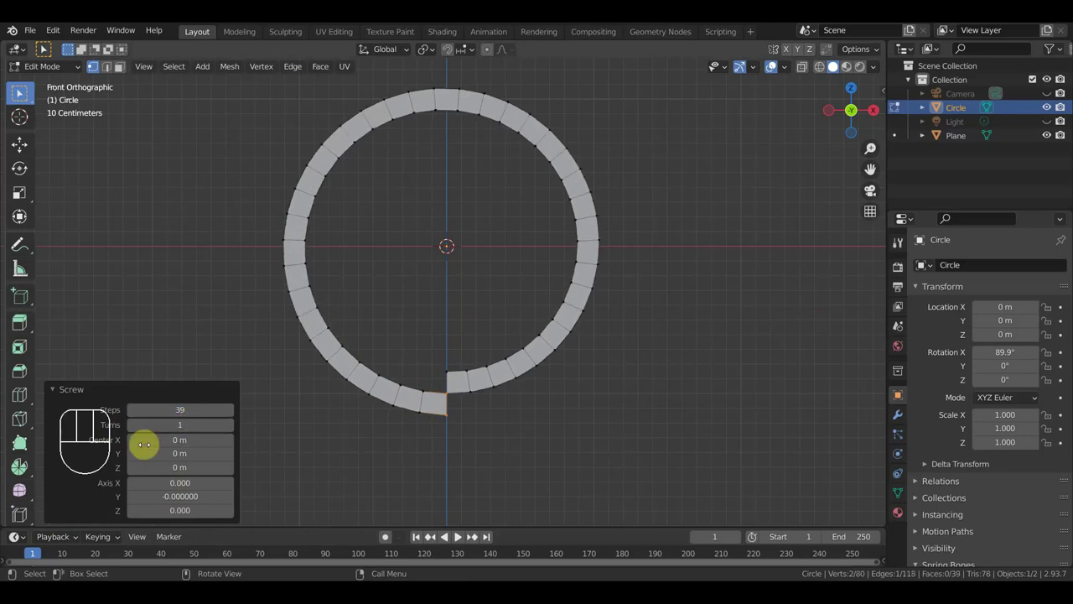
left_click(20, 92)
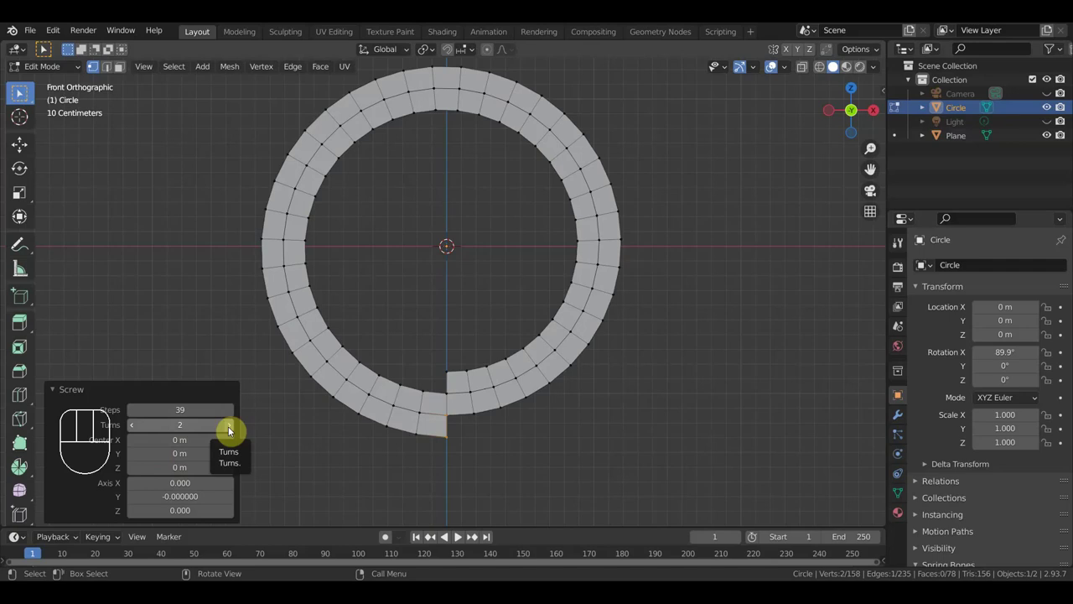
left_click(21, 92)
left_click(20, 93)
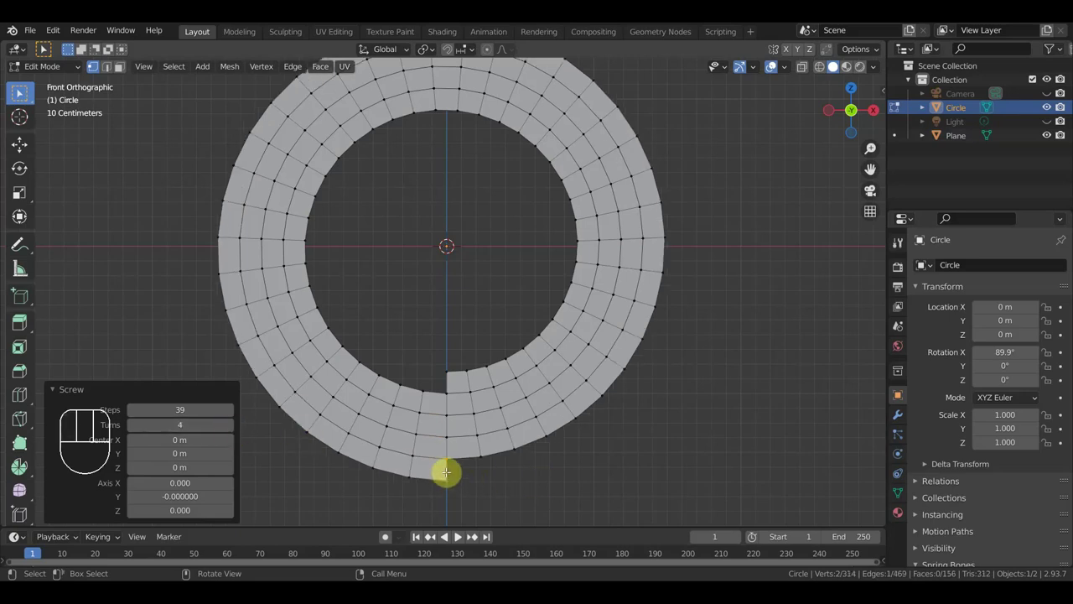
Select the vertex at the spiral's outer end
left_click(20, 92)
left_click(20, 92)
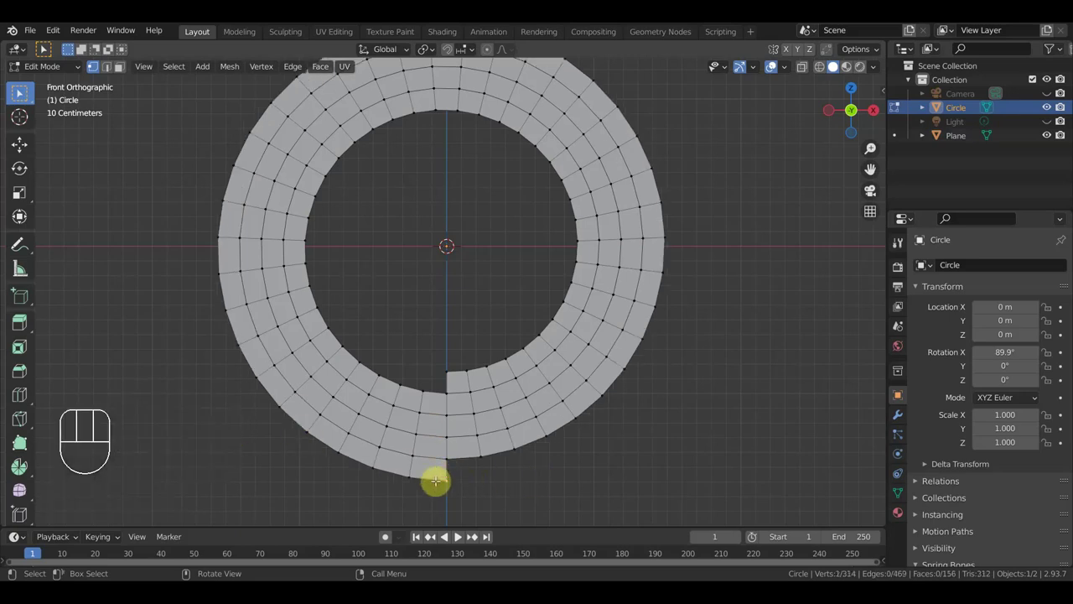
Reduce the spiral band to a thin edge line by deleting its faces along one side
left_click(20, 92)
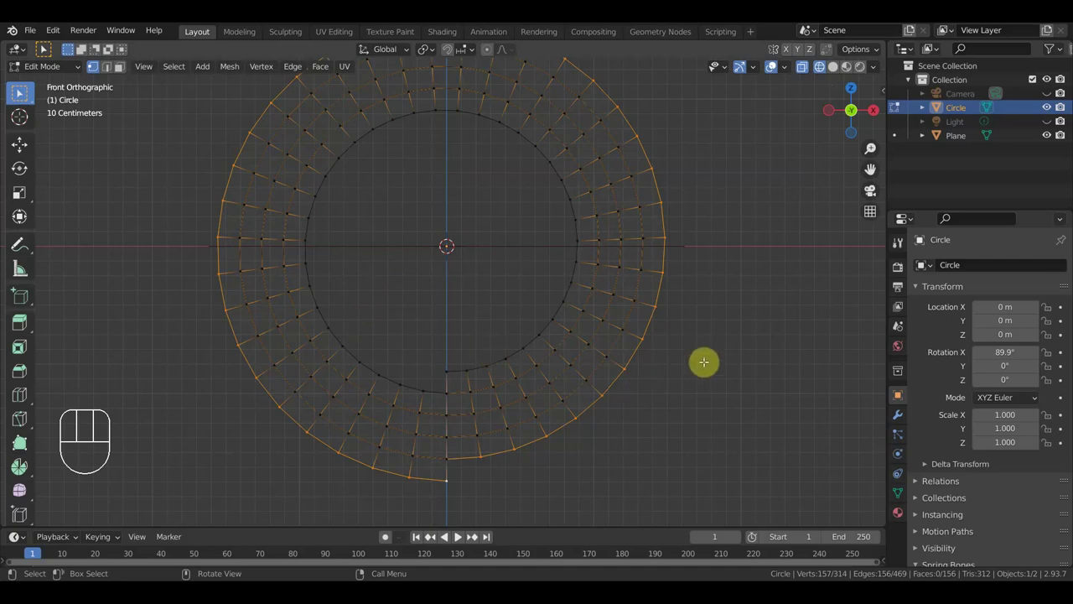
key("ctrl+i")
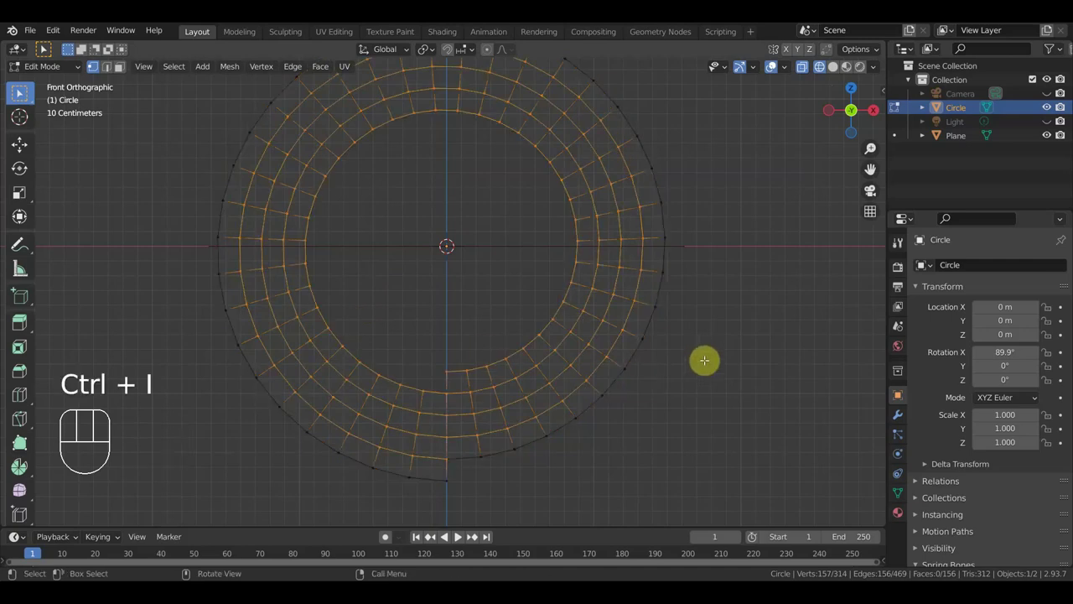
key("Delete")
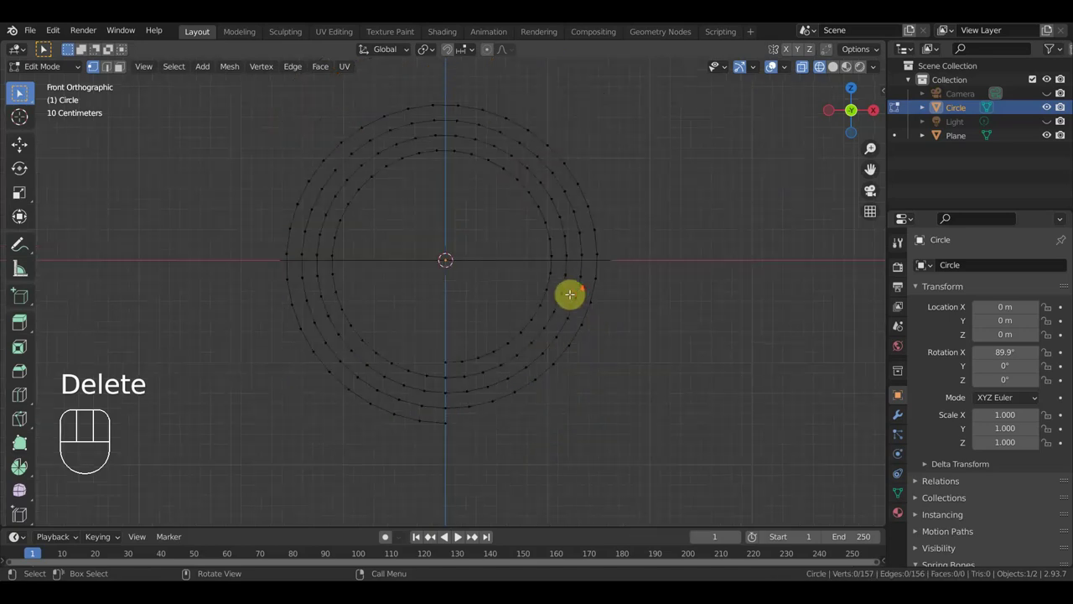
middle_click(20, 92)
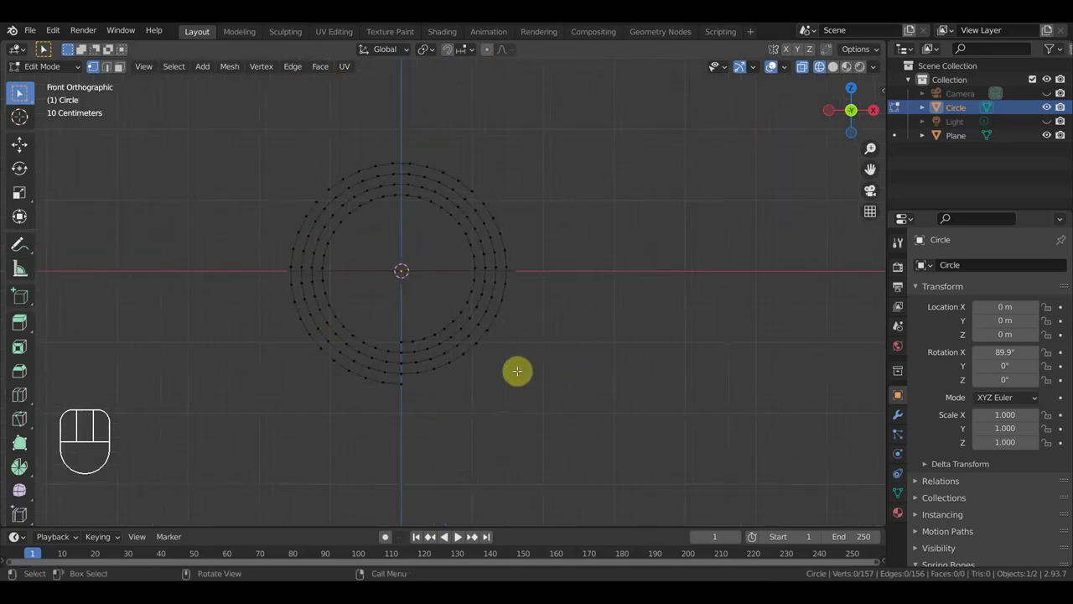
Extrude one extra vertex past the spiral's outer end and ready it for moving
left_click(20, 92)
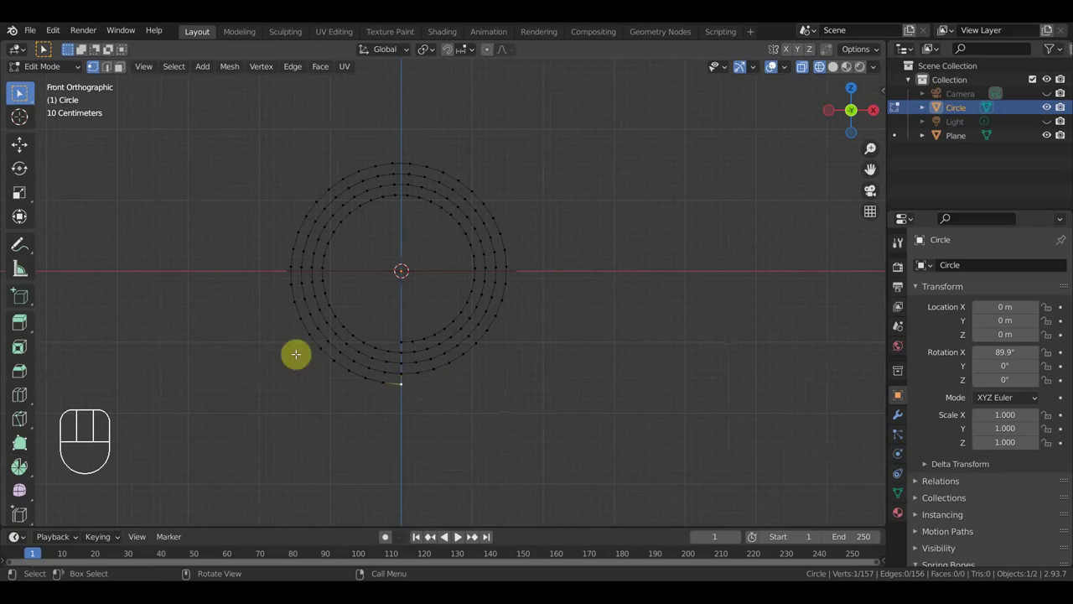
key("e")
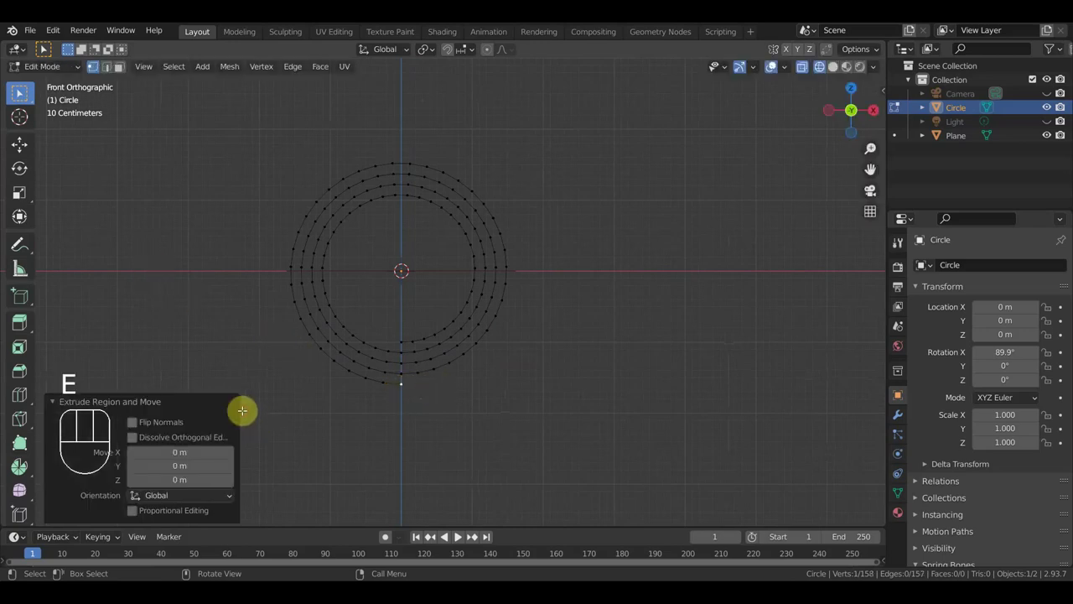
left_click(25, 142)
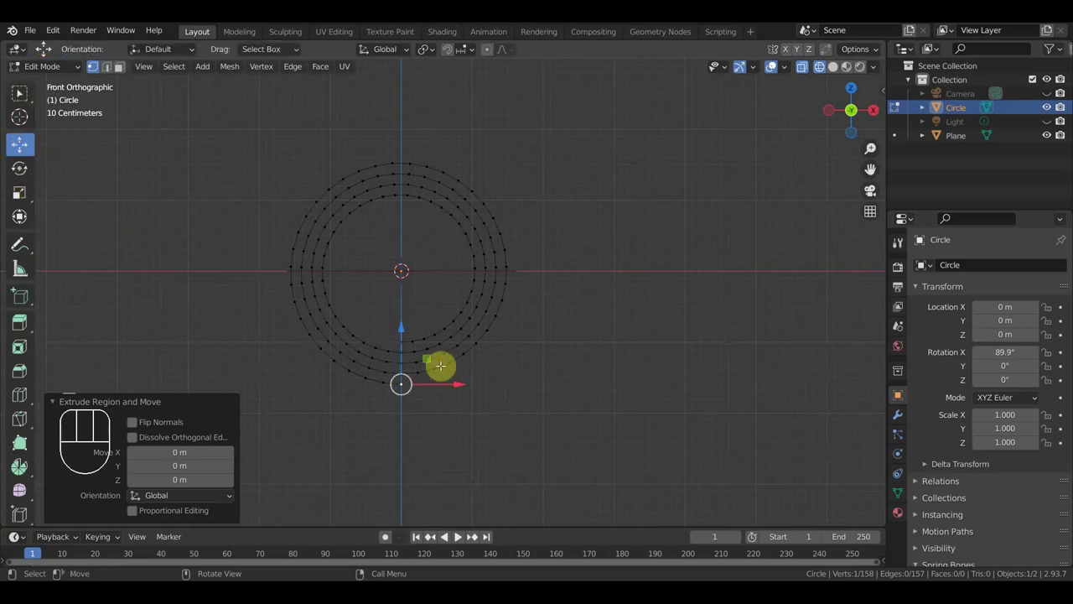
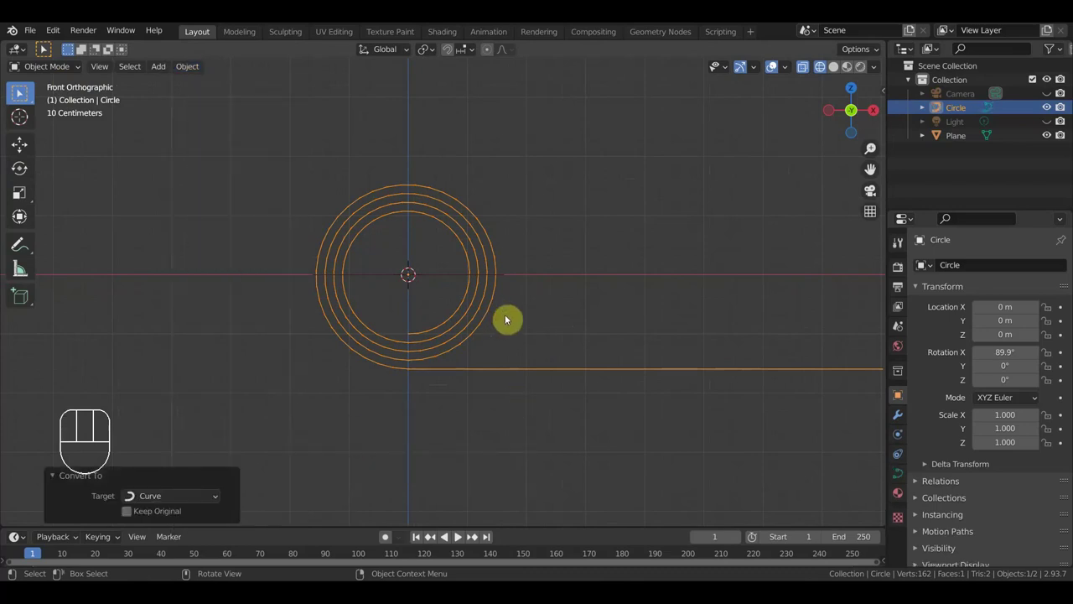
Scale the spiral curve to about 0.137 and lower it so its tail sits at the origin
key("s")
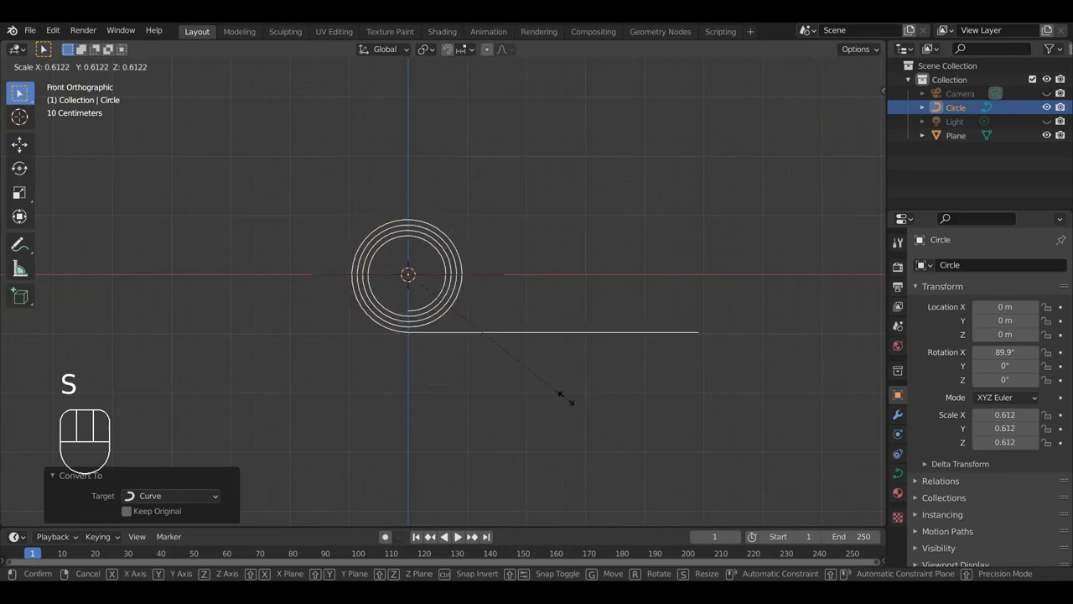
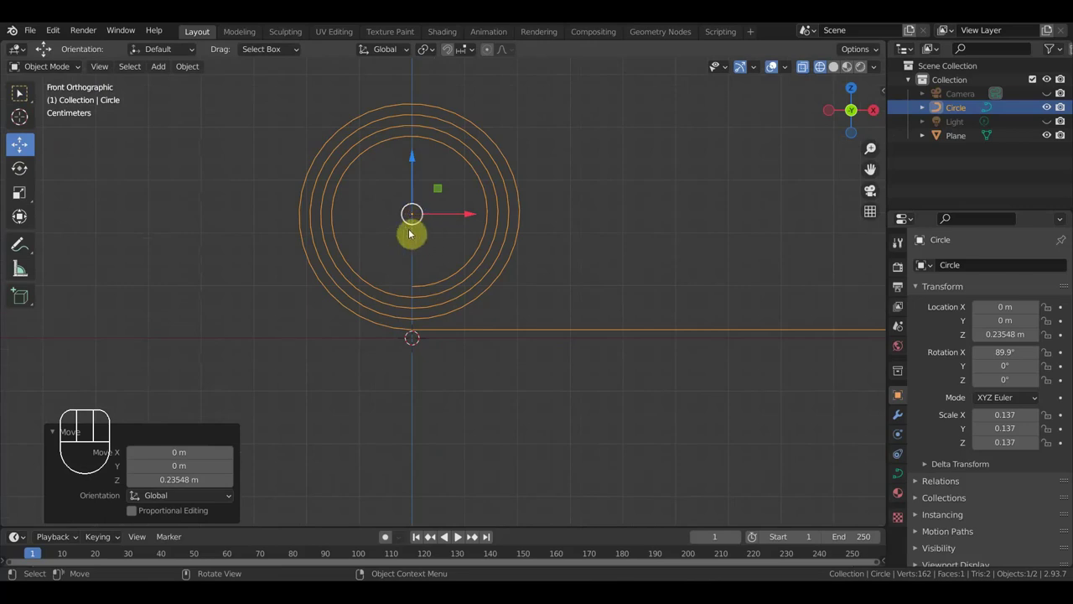
left_click_drag(187, 67, 384, 130)
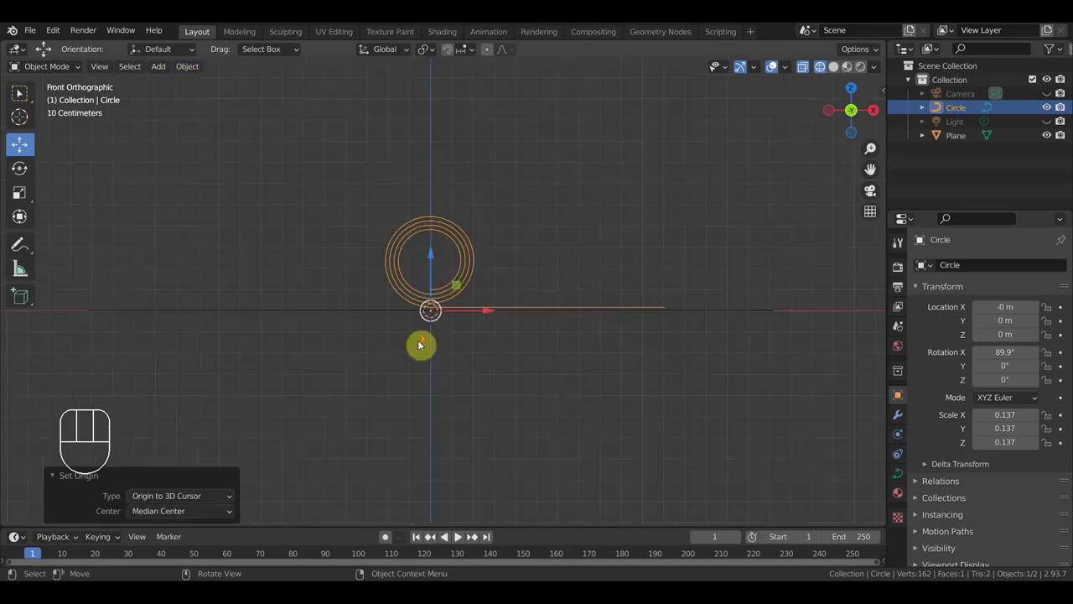
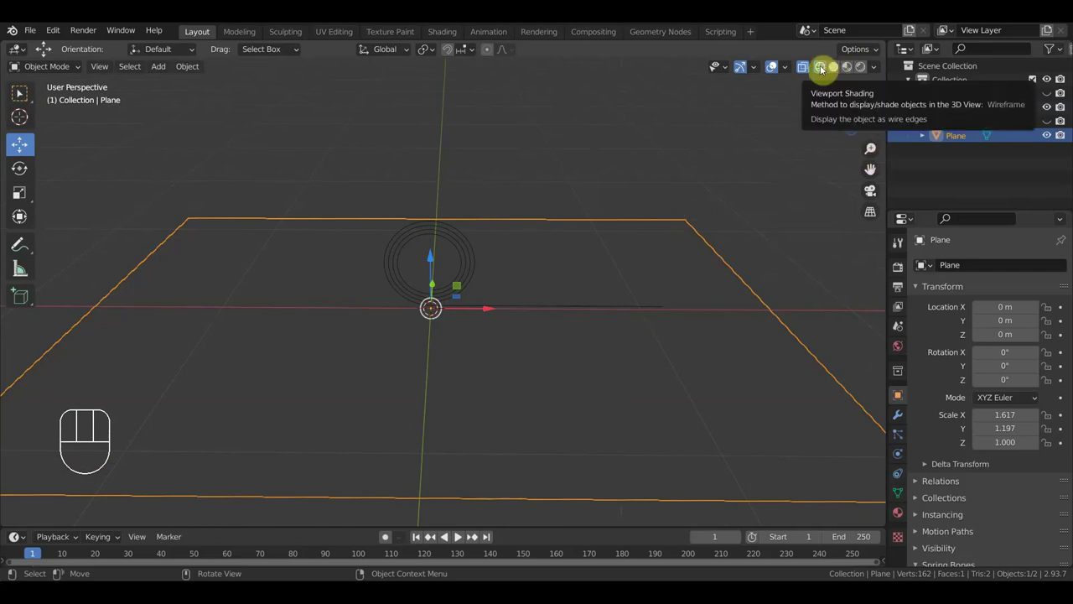
Switch to Material Preview shading and open the map plane for subdividing
left_click(823, 70)
left_click(842, 68)
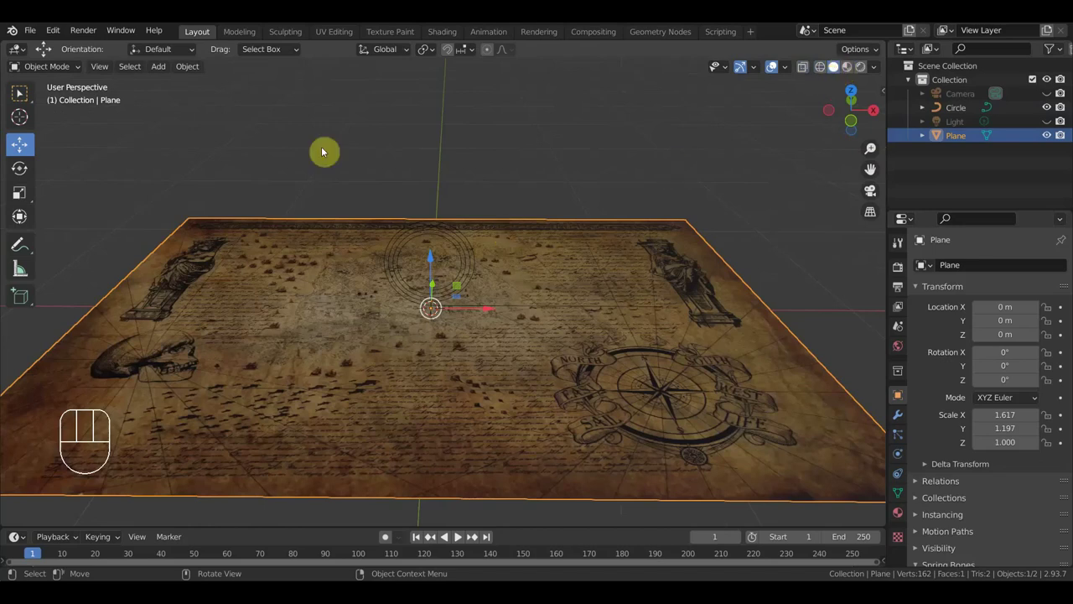
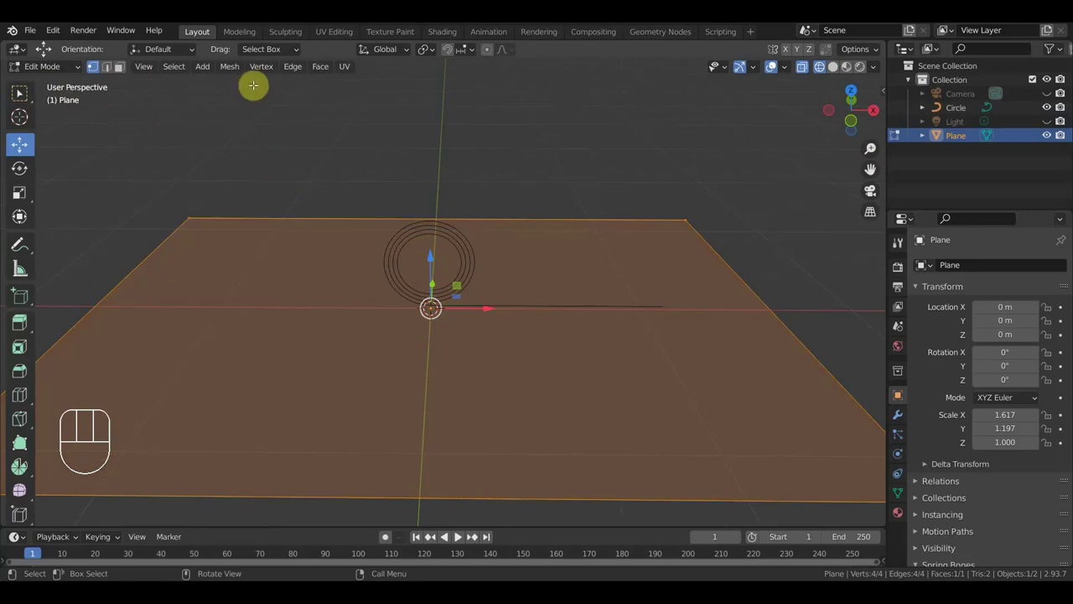
left_click_drag(297, 67, 248, 248)
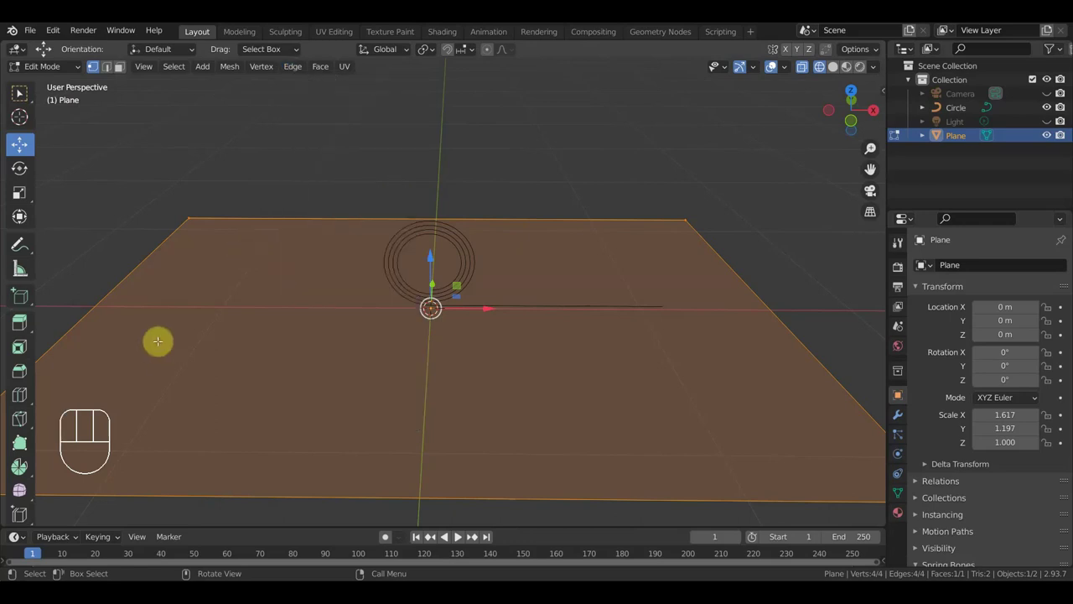
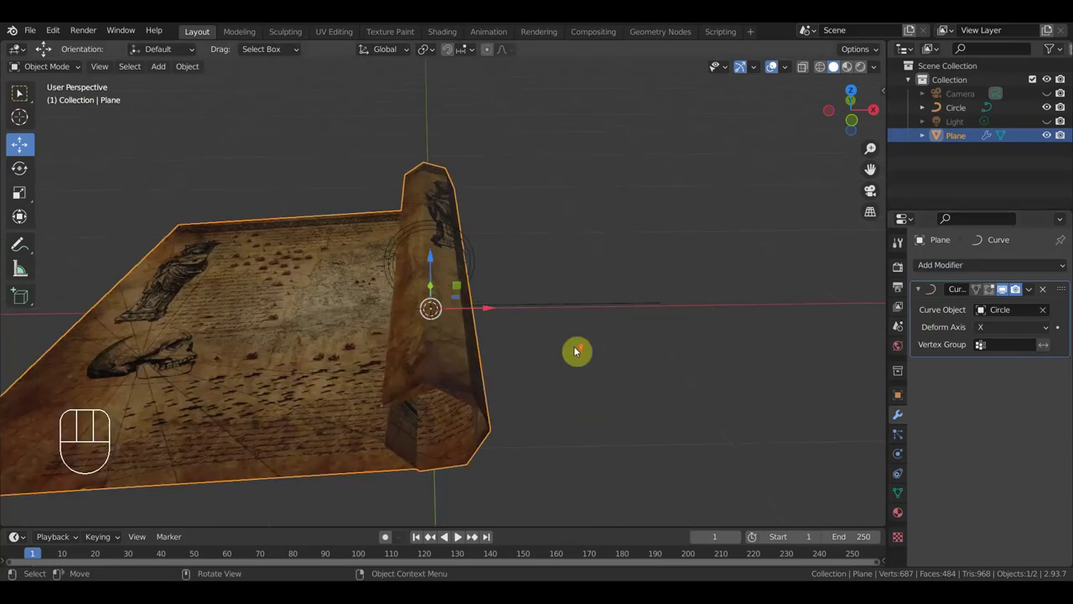
Slide the map plane along X so the spiral curve rolls it into a scroll, checking from several views
key("KP_1")
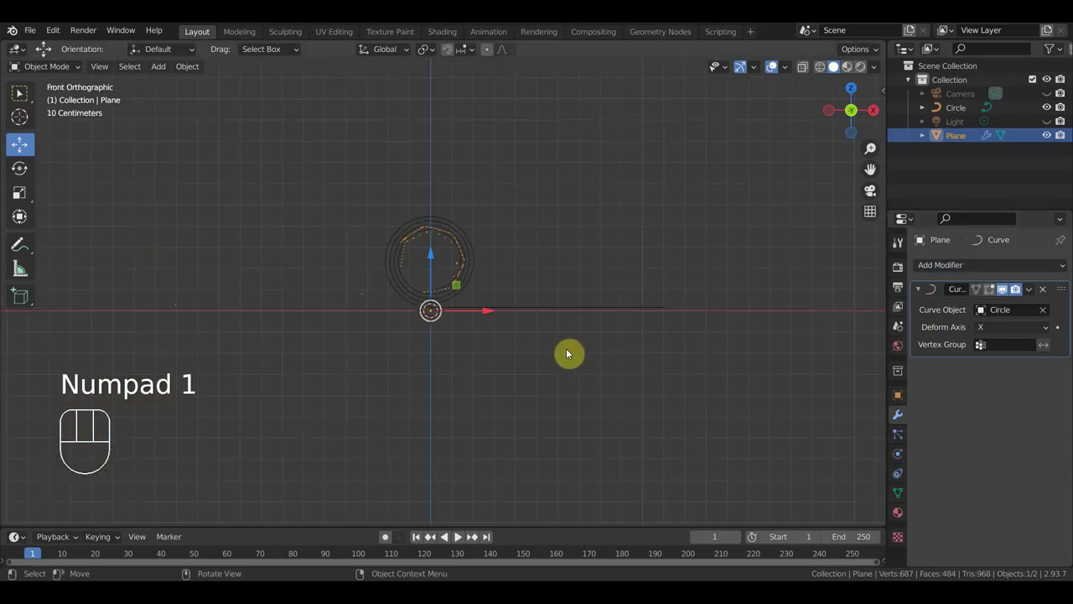
left_click_drag(574, 362, 554, 422)
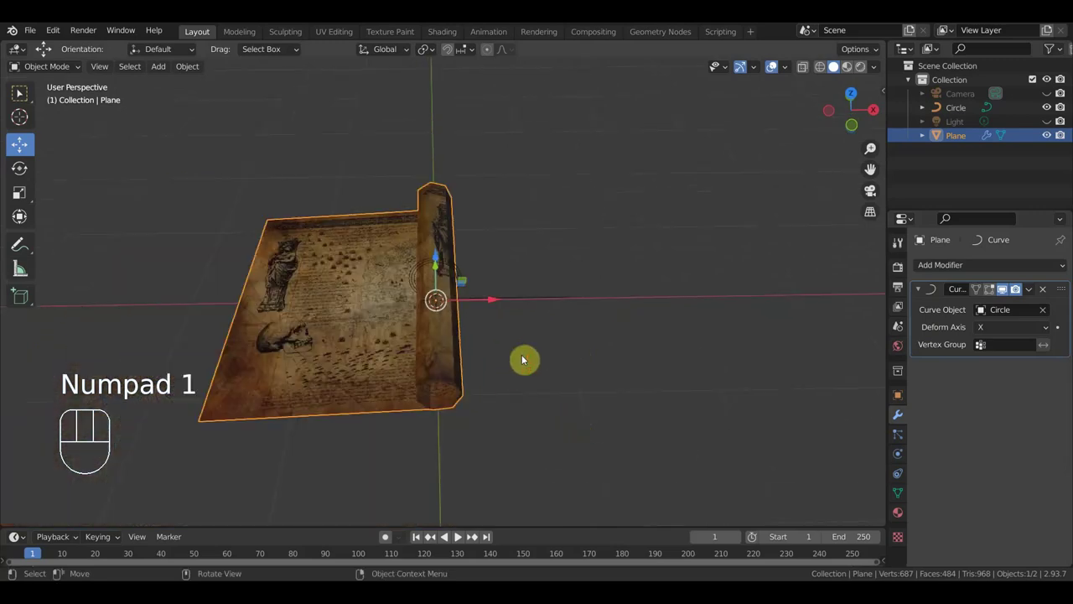
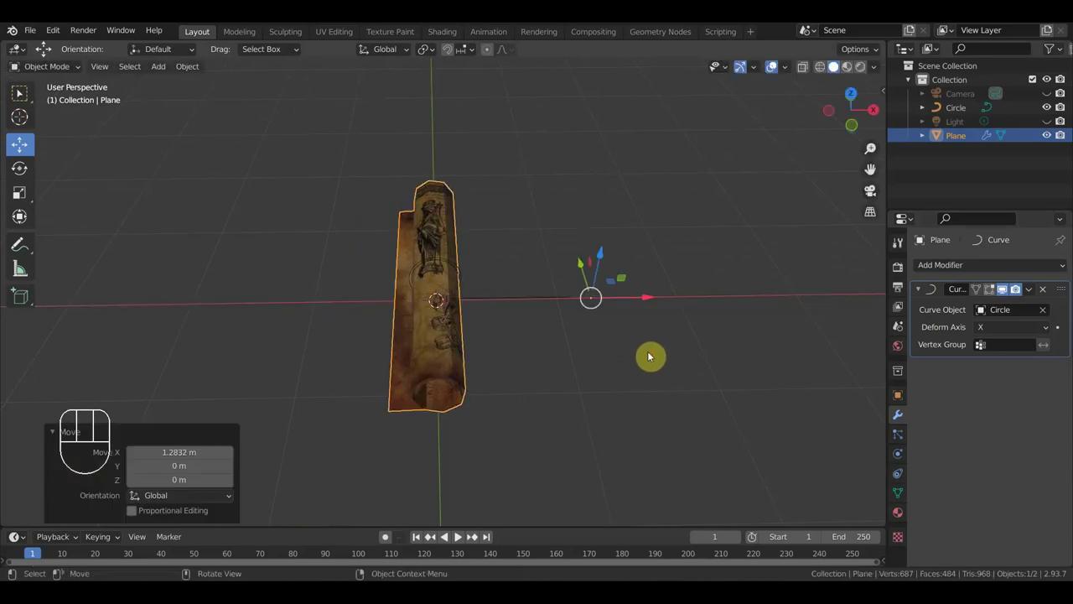
left_click_drag(623, 375, 610, 322)
left_click_drag(605, 334, 620, 337)
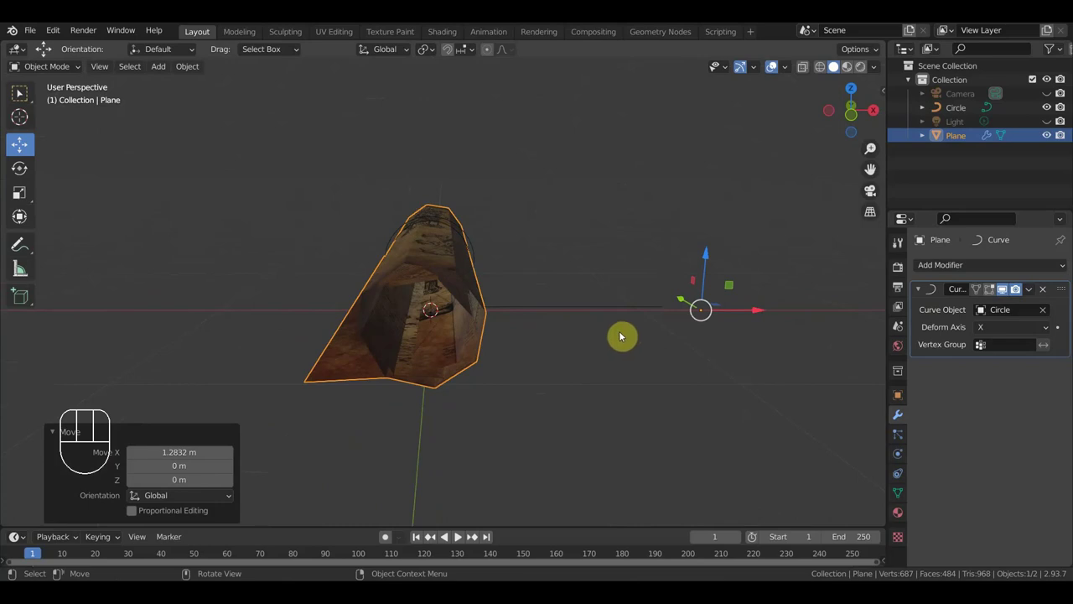
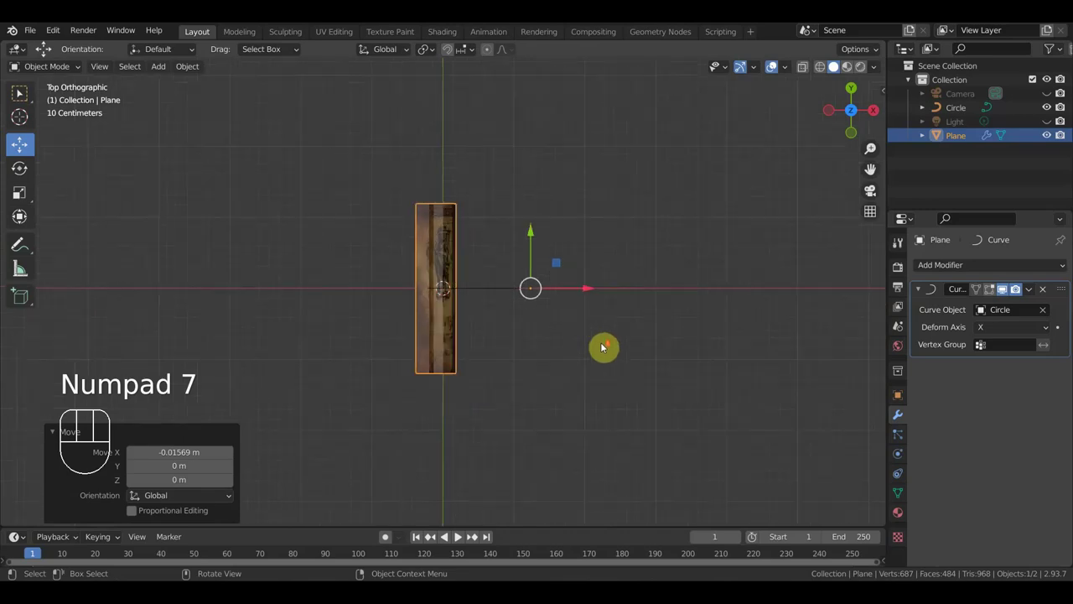
Switch to plain selection and deselect everything around the rolled scroll
left_click(23, 100)
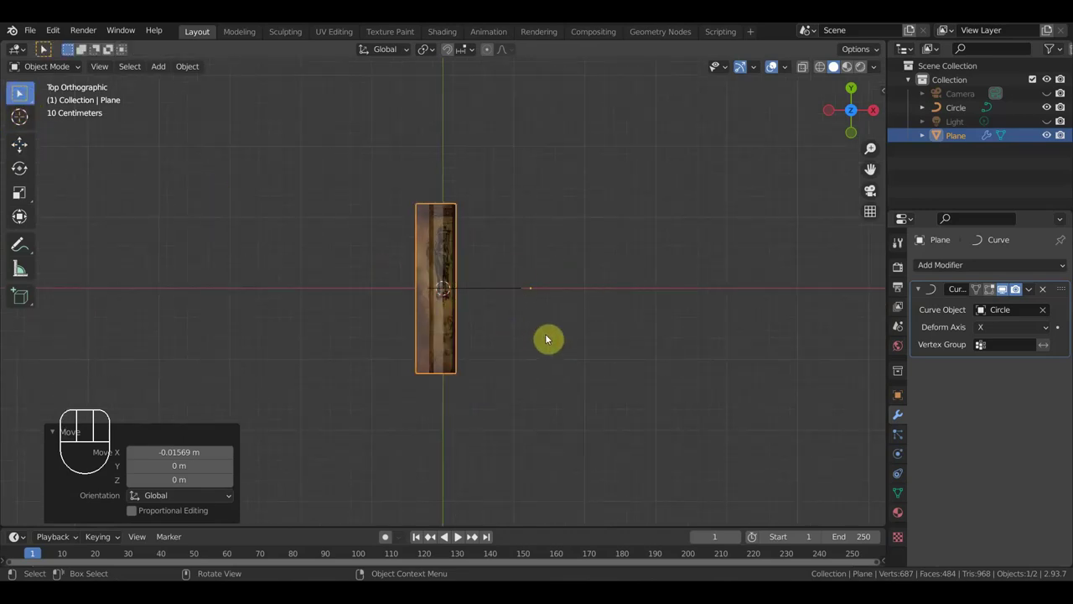
left_click_drag(20, 92, 20, 92)
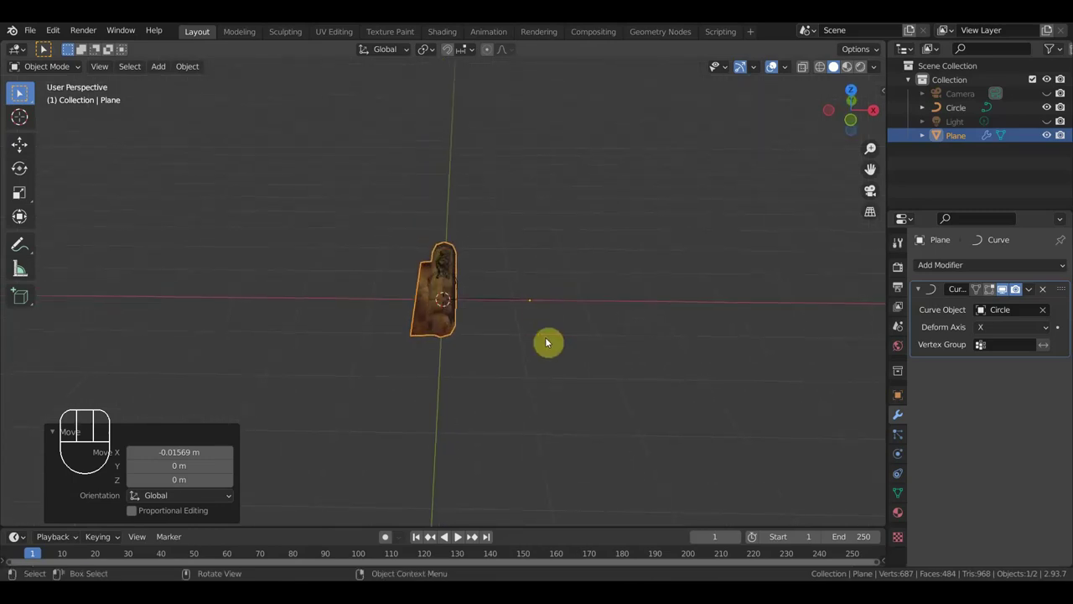
left_click(20, 92)
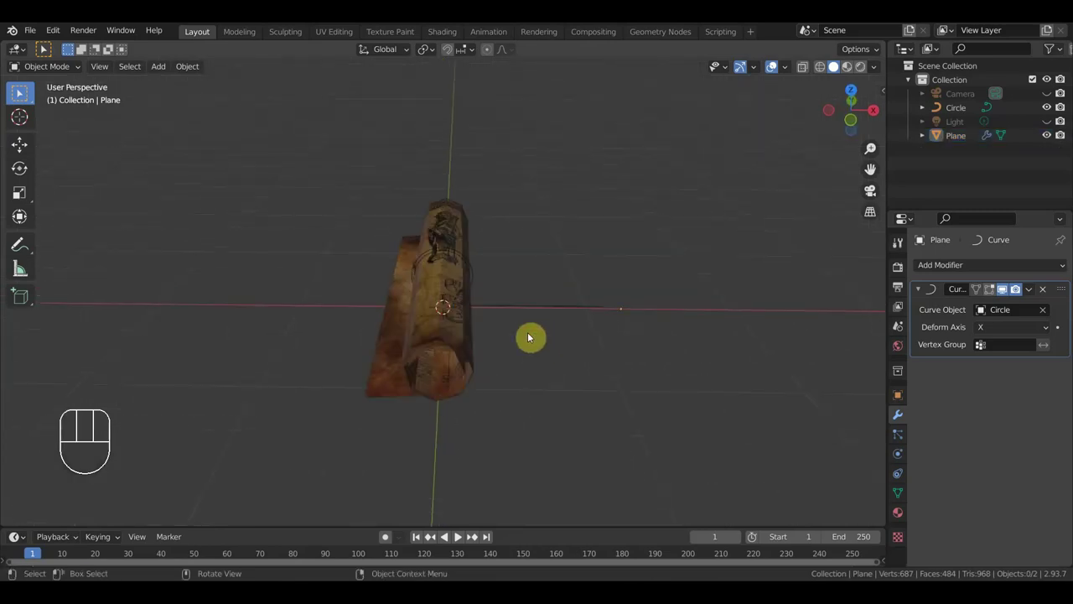
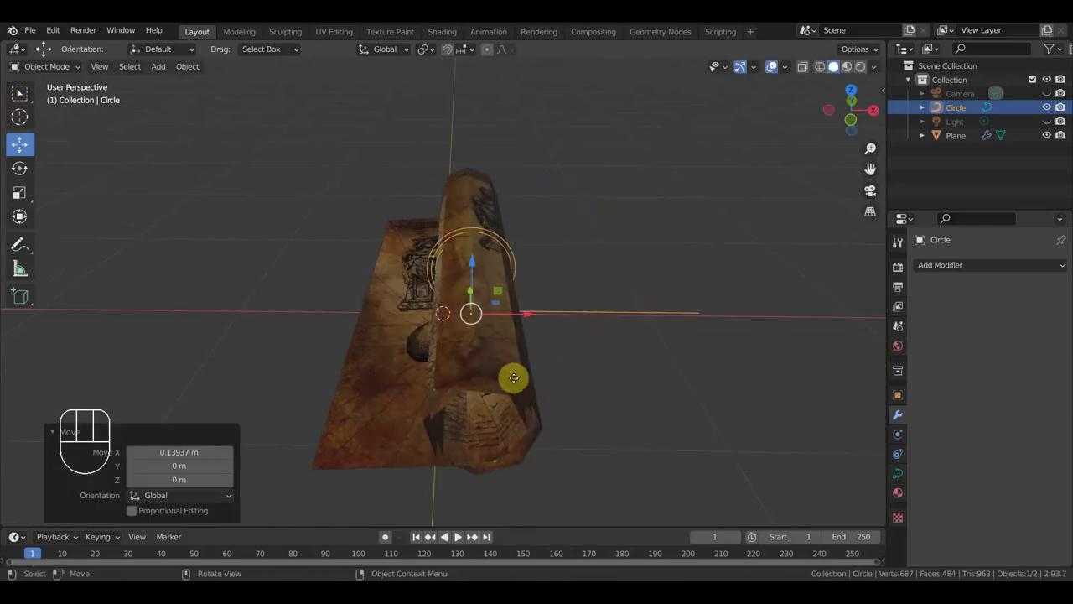
From the front view, rotate the spiral slightly and move it back toward the origin so the map re-rolls
key("KP_1")
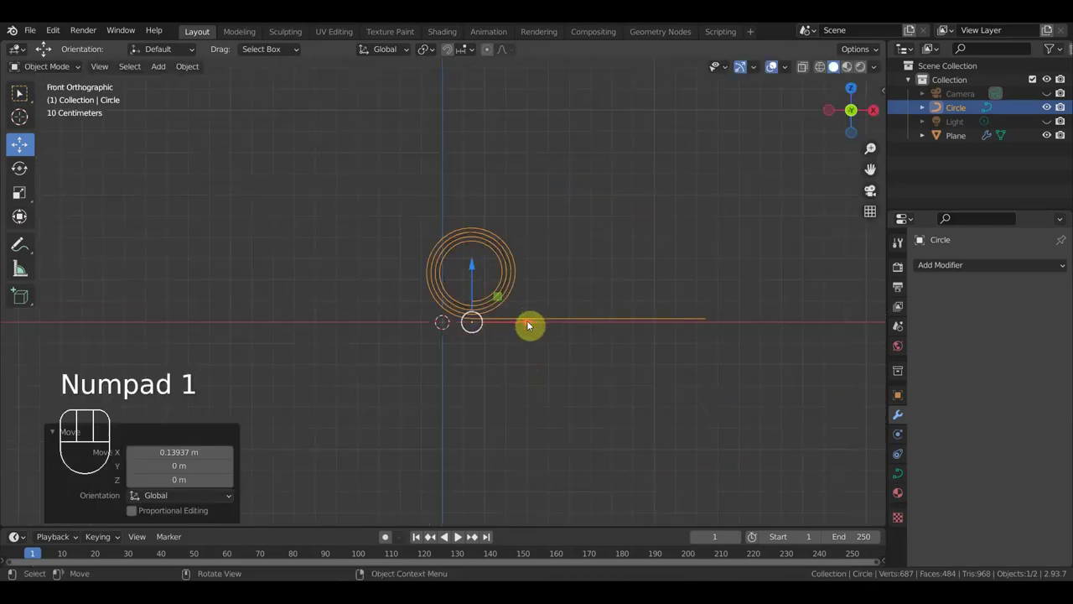
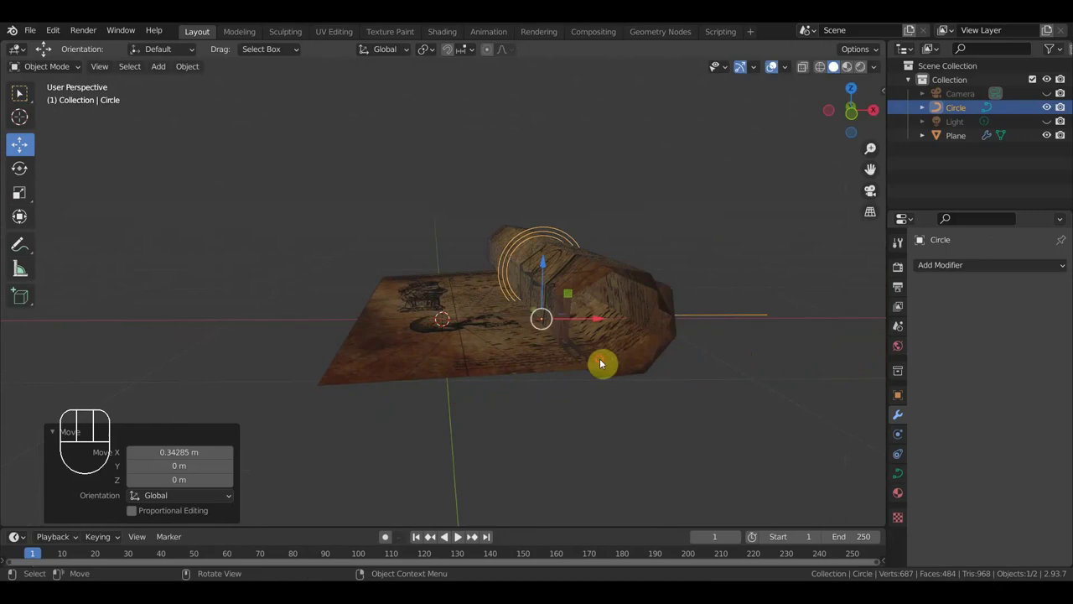
key("KP_1")
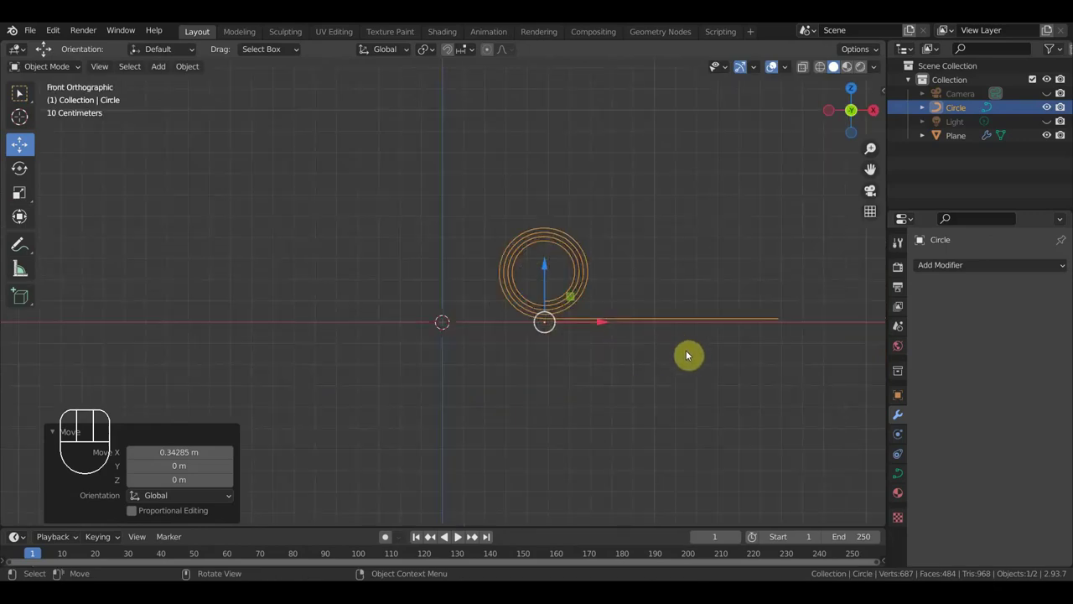
key("r")
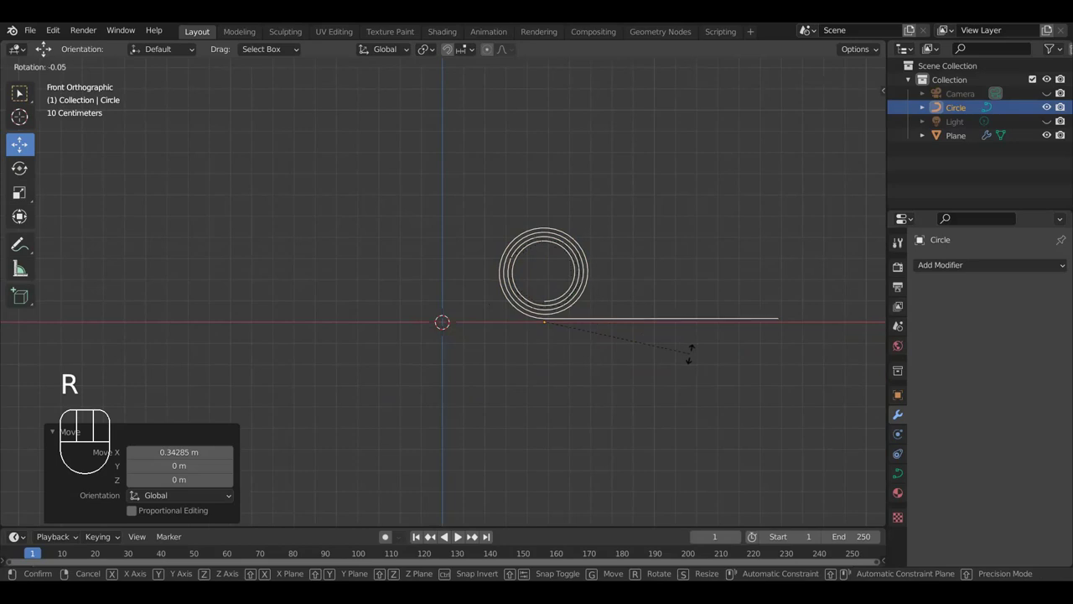
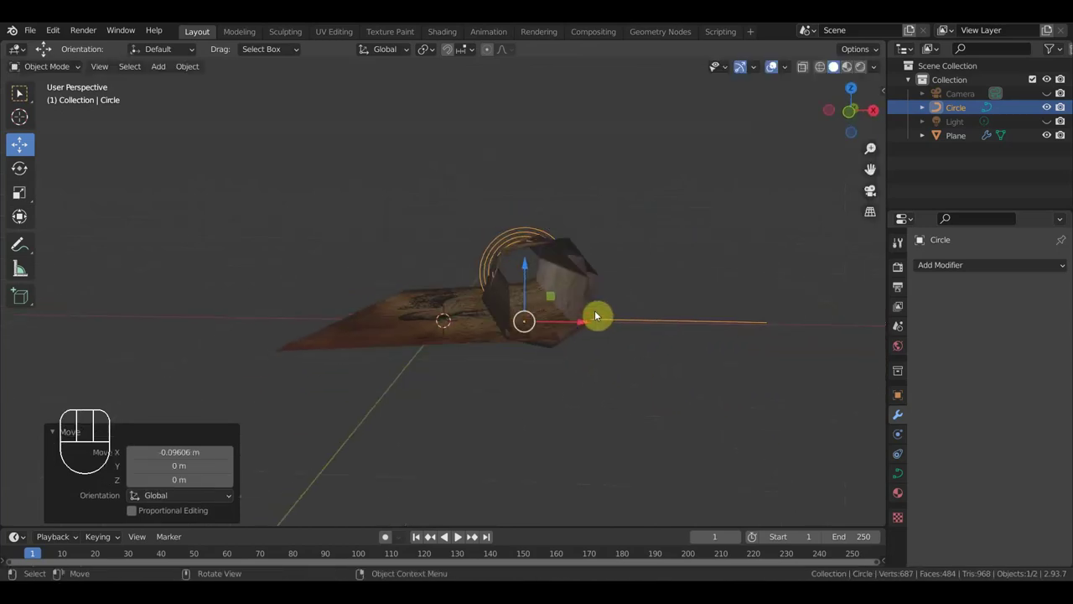
left_click_drag(584, 322, 531, 331)
key("KP_1")
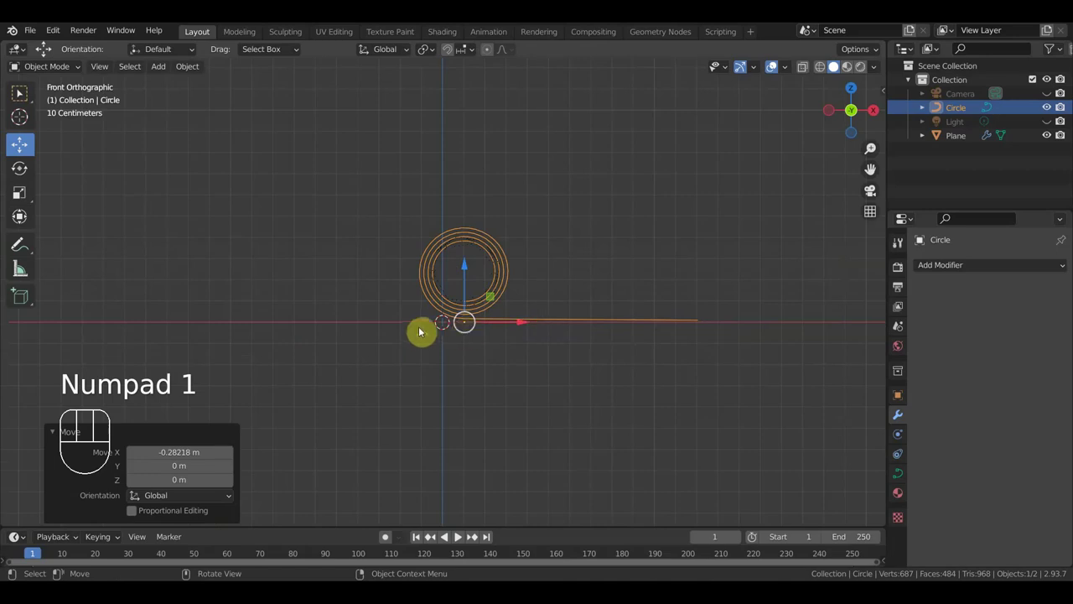
left_click_drag(426, 334, 432, 368)
Select the map plane and slide it along the curve, checking it from front and perspective views
left_click(405, 399)
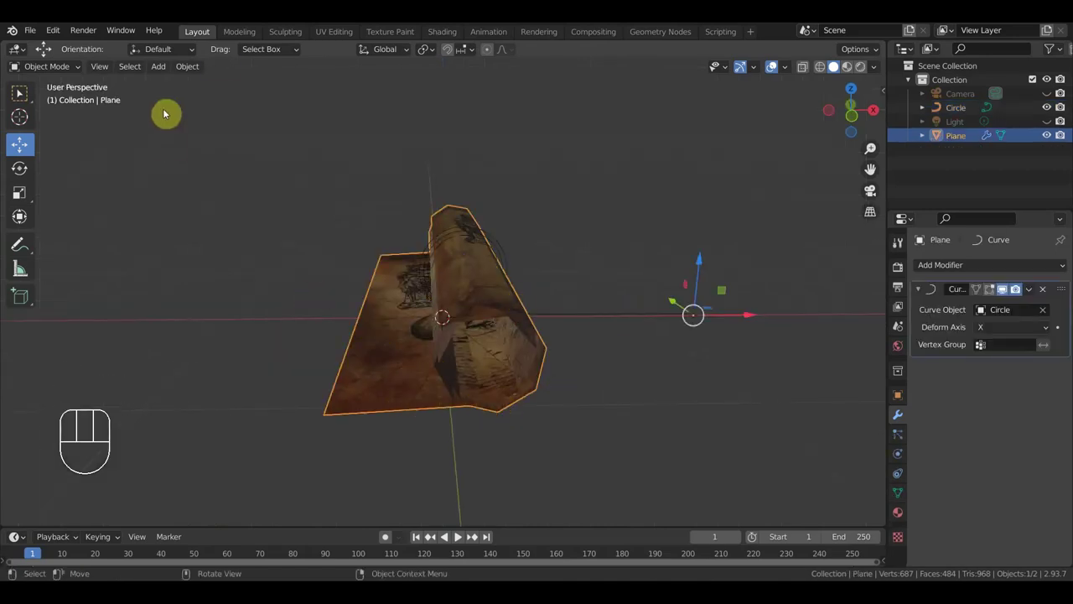
left_click_drag(203, 71, 388, 116)
left_click_drag(506, 259, 500, 246)
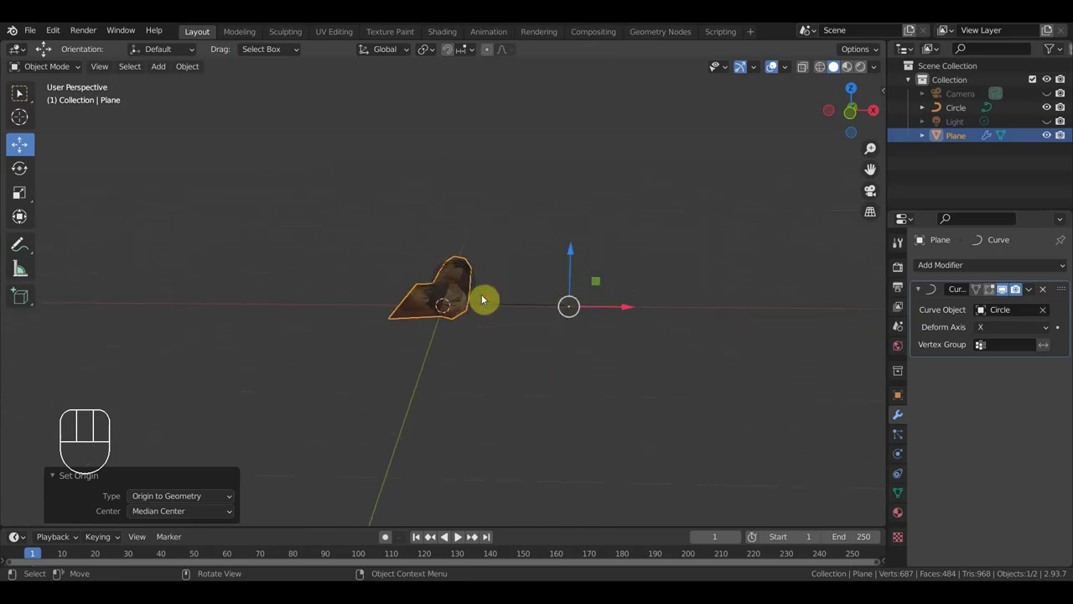
key("KP_1")
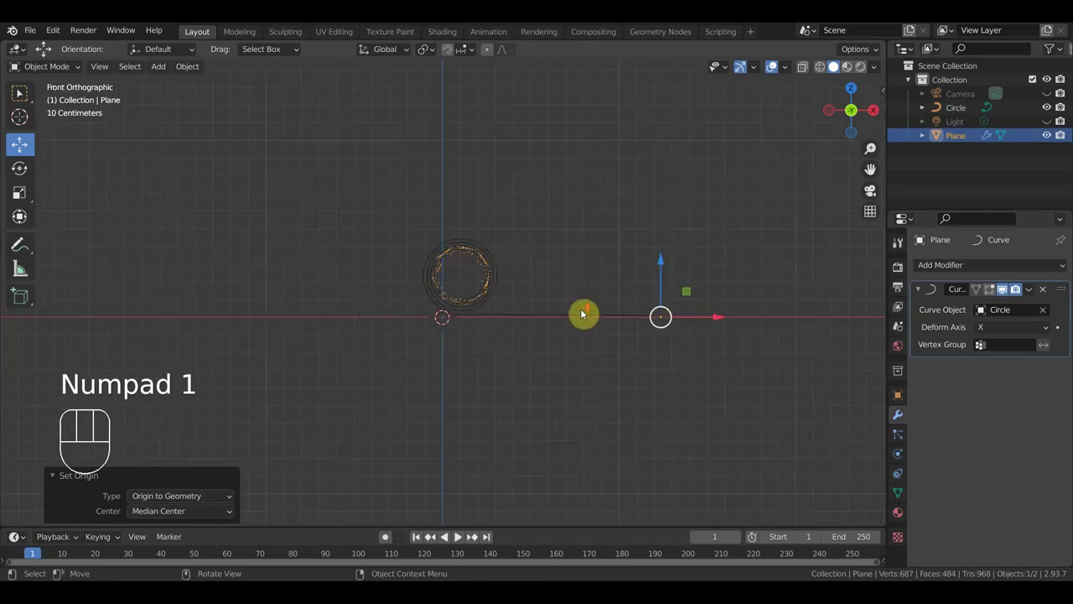
left_click_drag(517, 324, 467, 341)
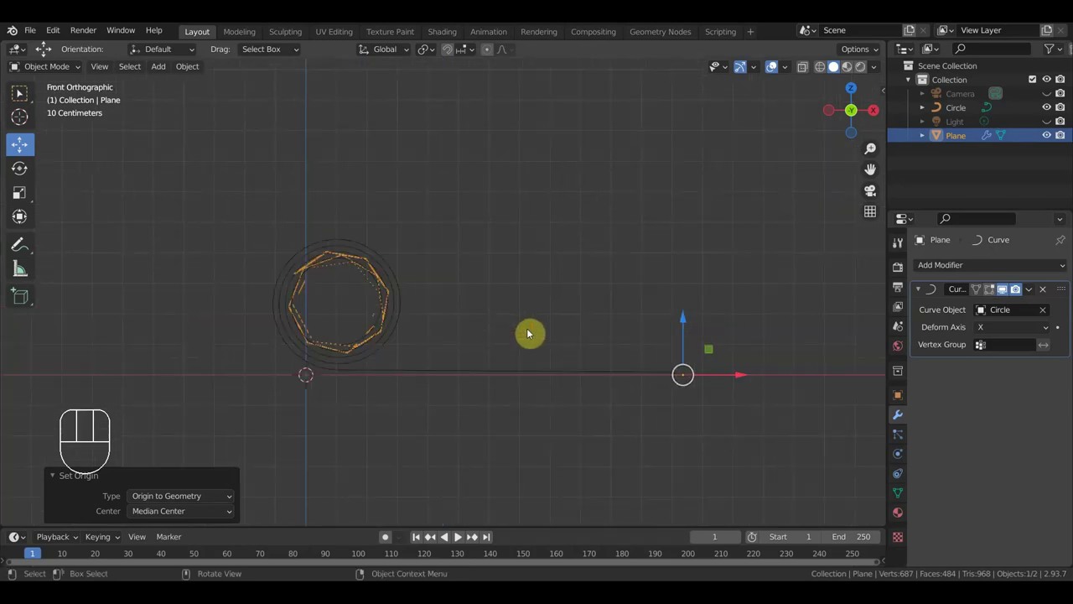
left_click_drag(1049, 293, 982, 300)
left_click_drag(620, 318, 620, 337)
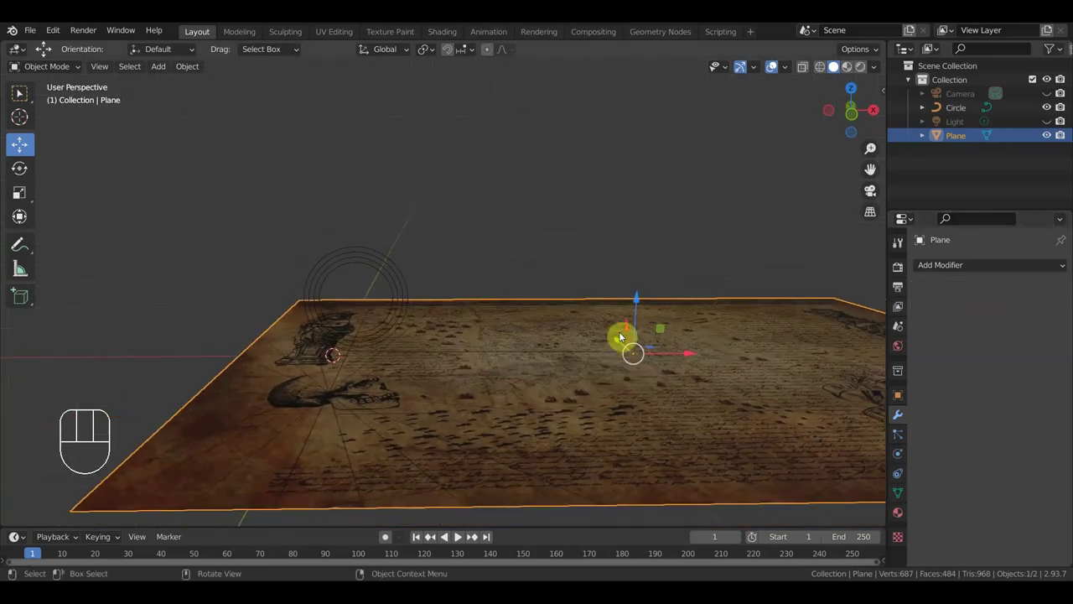
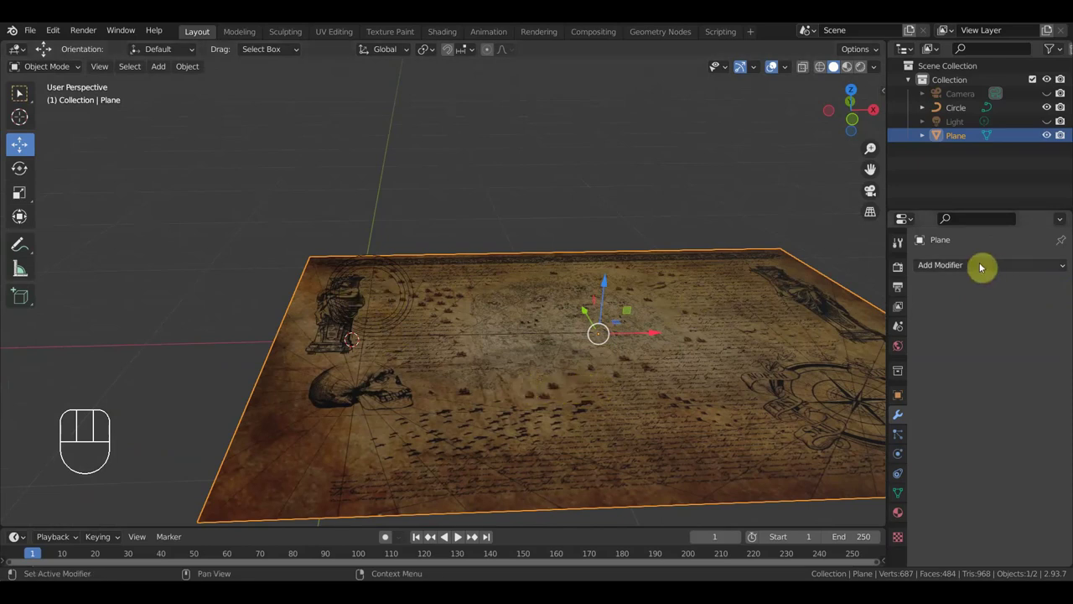
Undo to bring the Curve deformation back onto the map plane
key("ctrl+z")
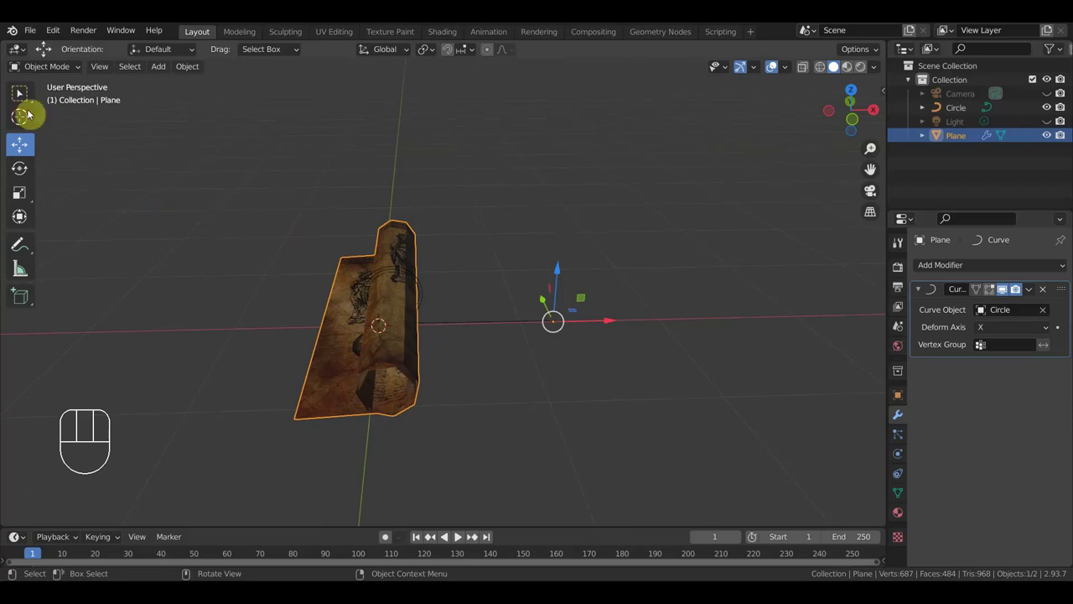
Add a new mesh plane as the floor beneath the scroll
key("shift+a")
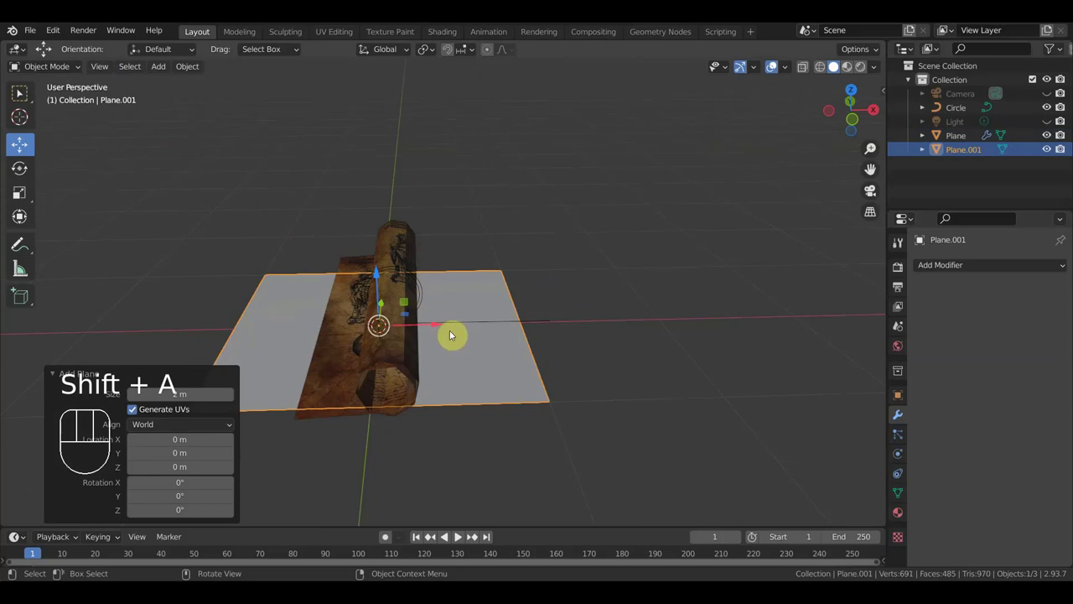
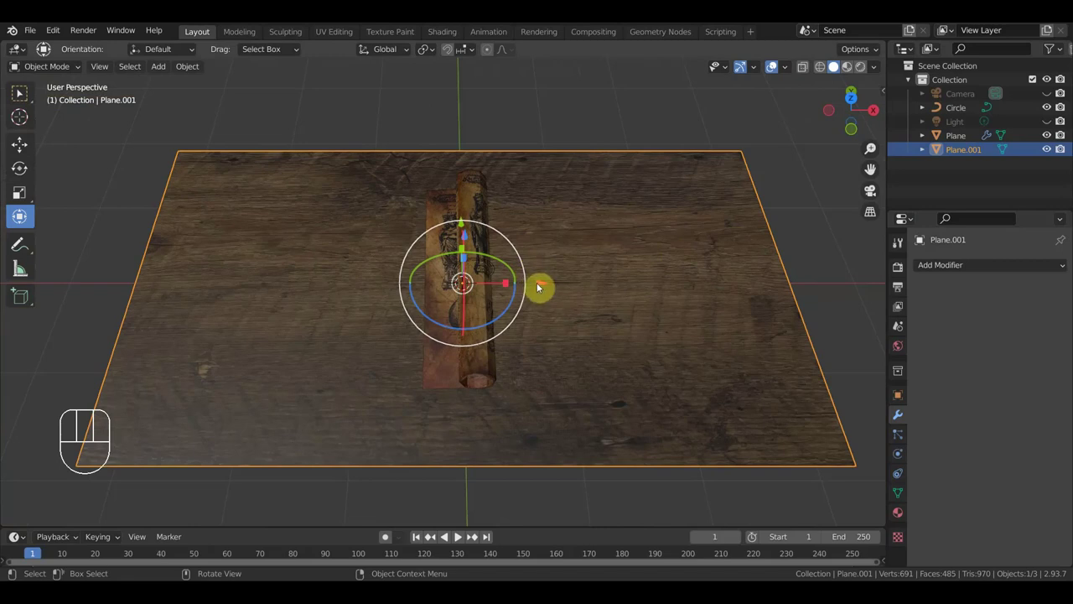
Select the rolled map plane and inspect it from the front and from above
left_click(444, 374)
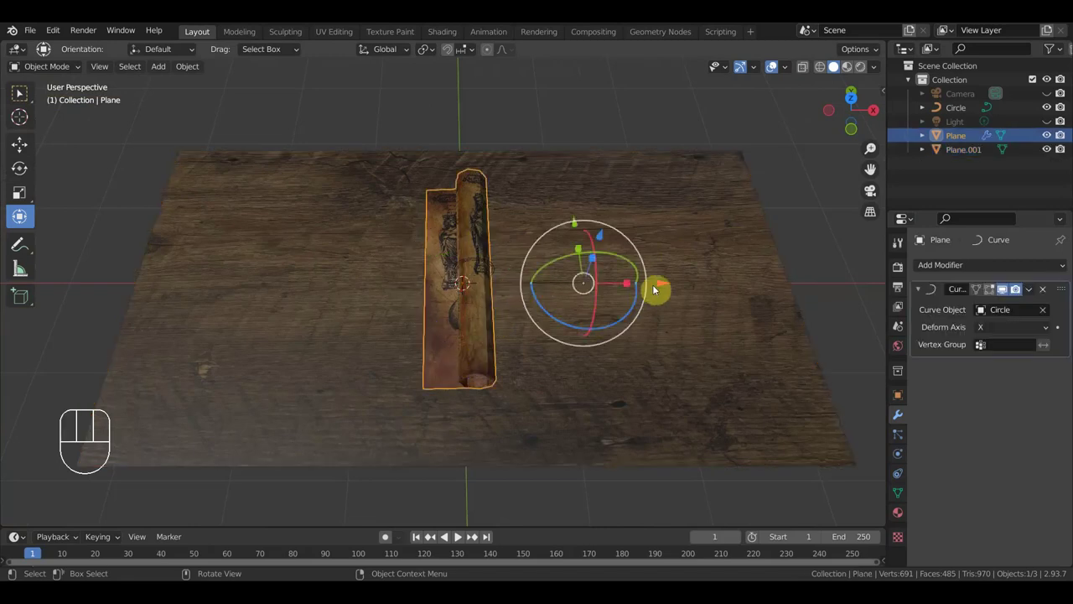
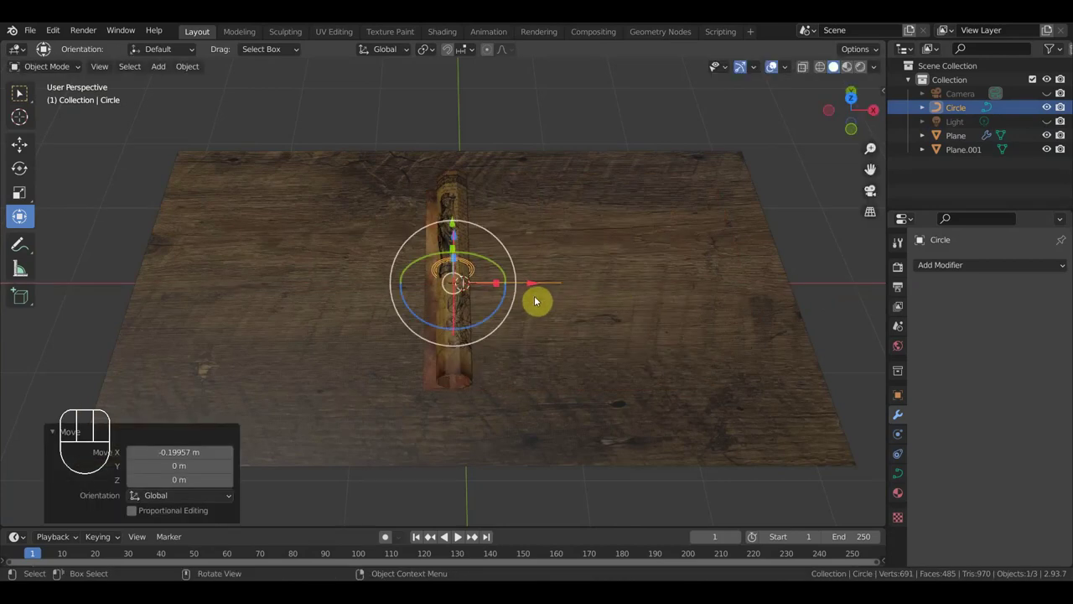
key("KP_1")
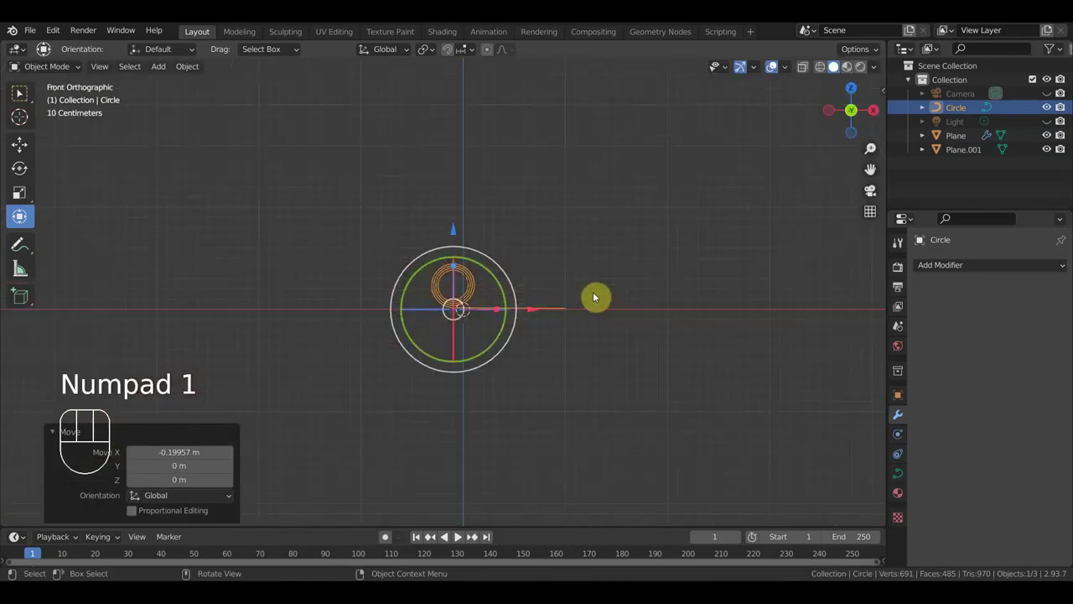
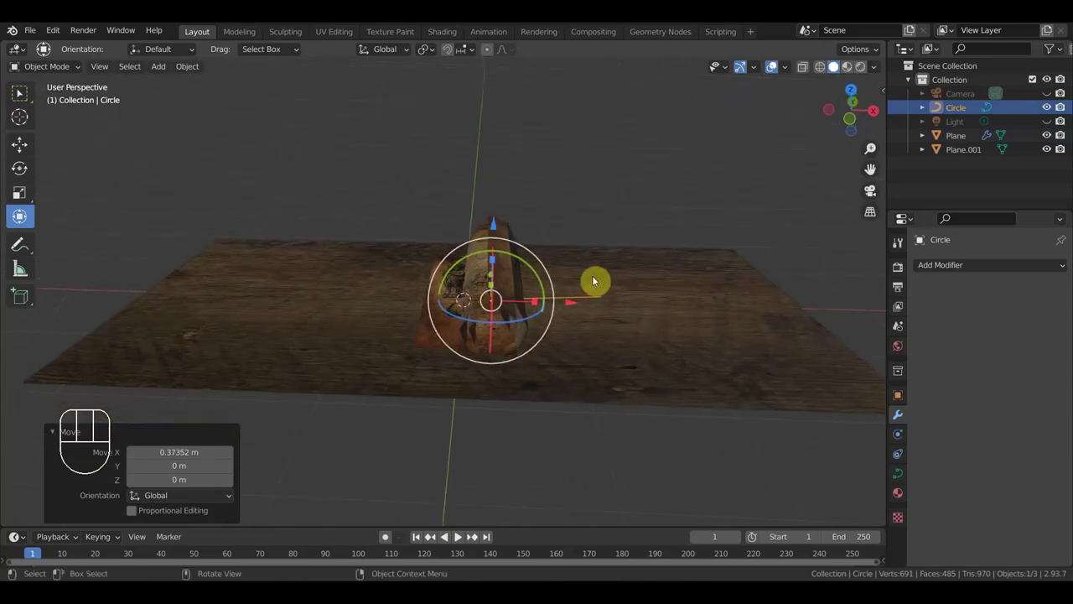
key("KP_1")
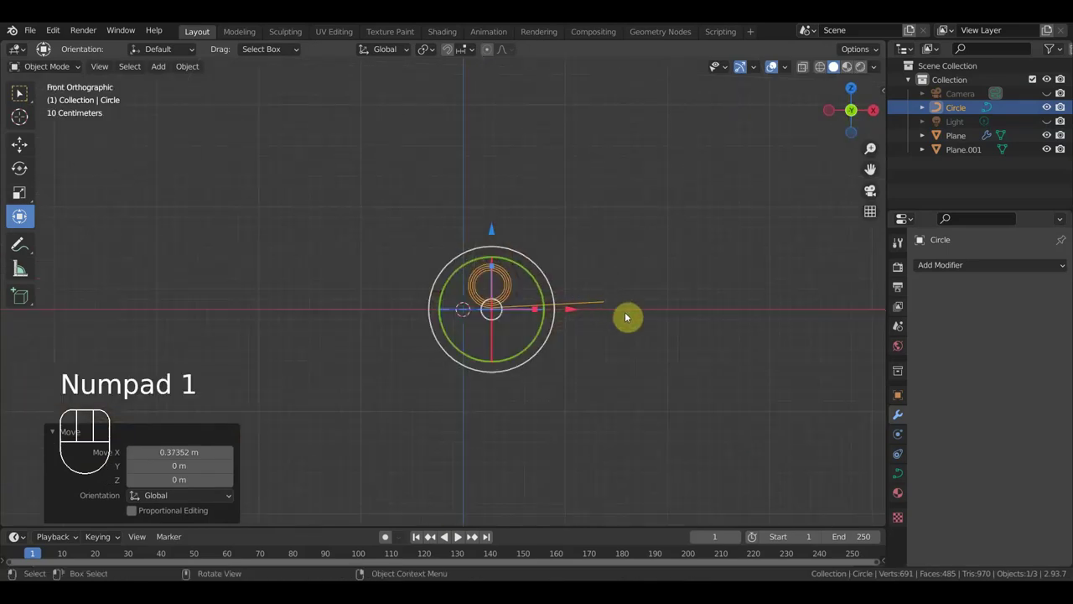
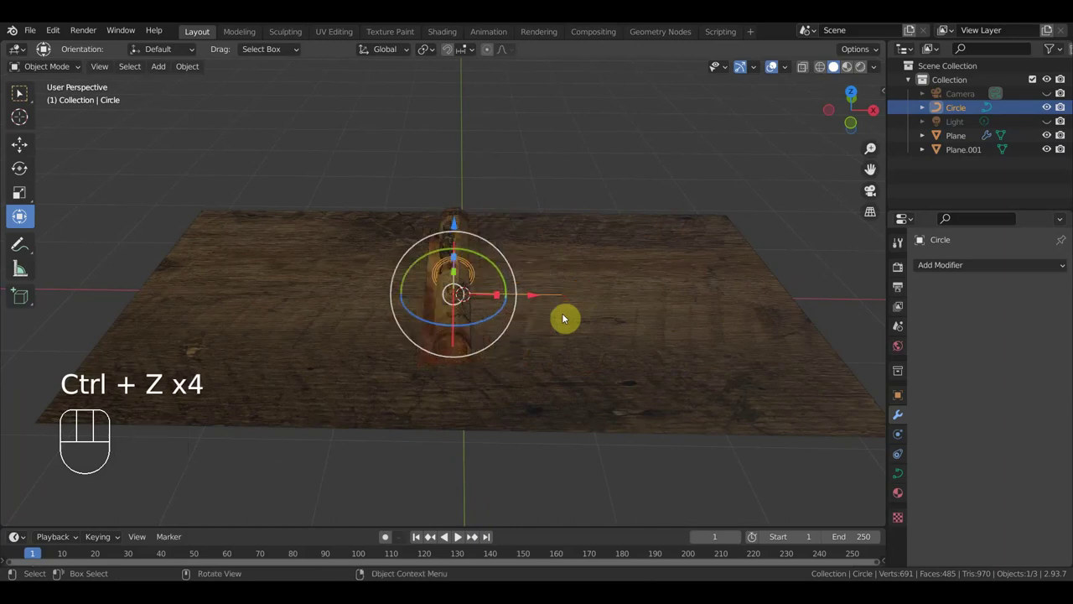
left_click_drag(597, 313, 584, 381)
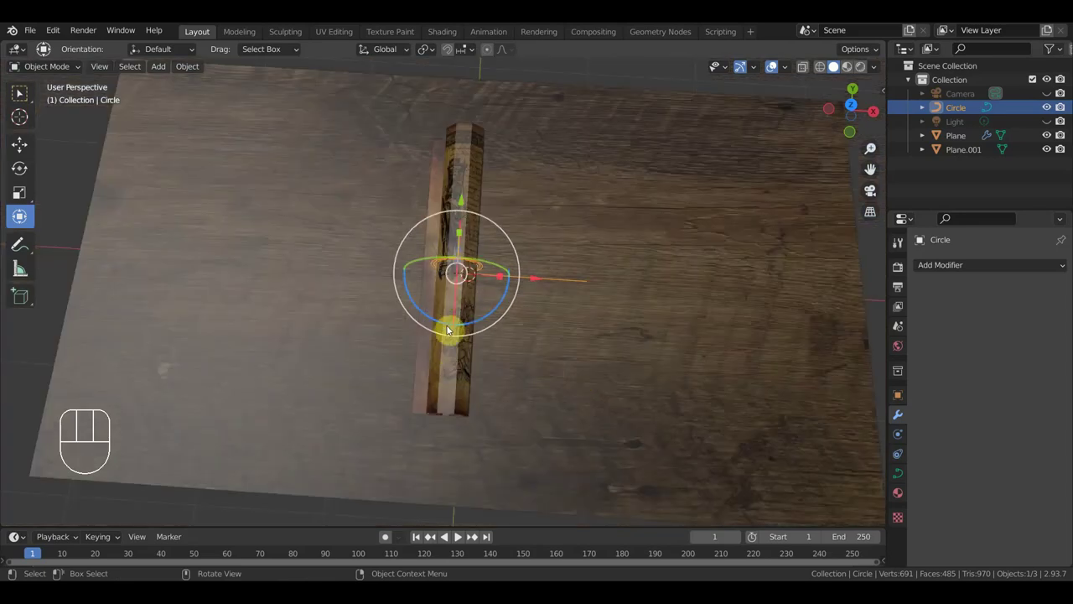
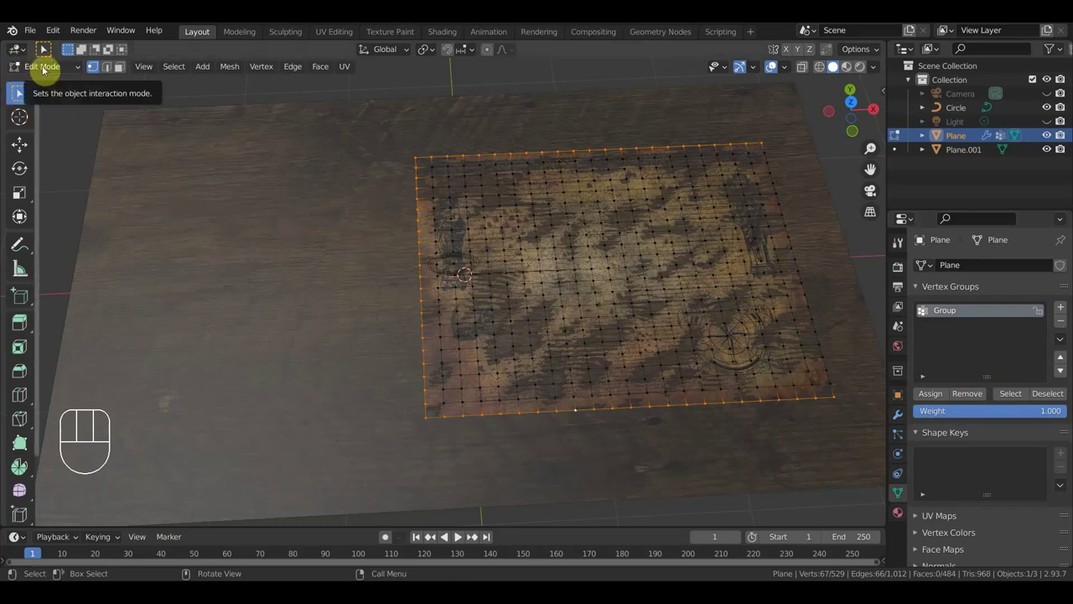
Box-select vertices on the half-rolled map, then undo several steps back
left_click_drag(49, 72, 73, 98)
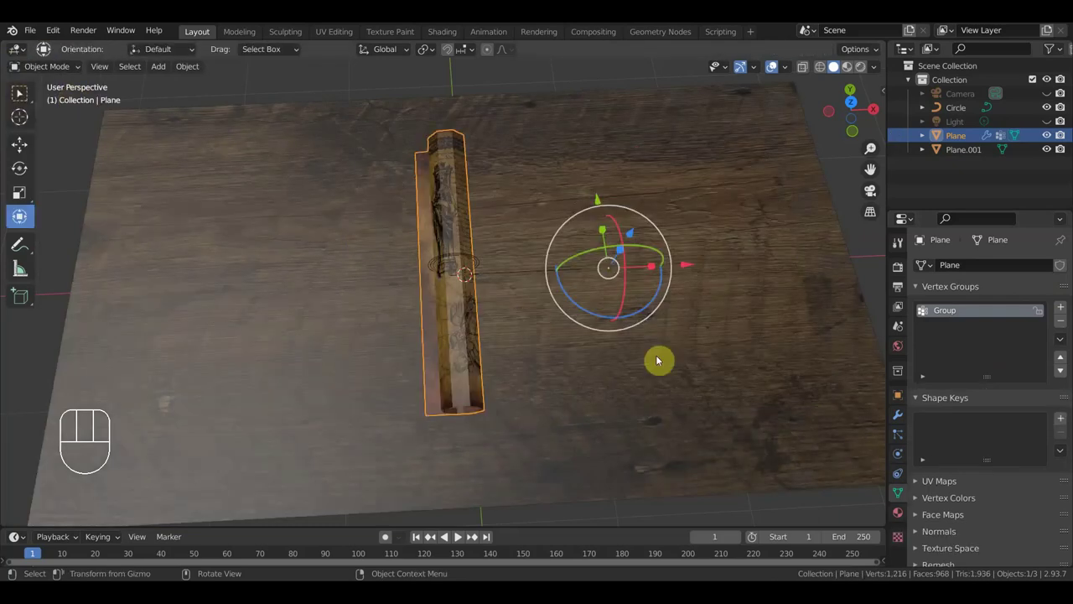
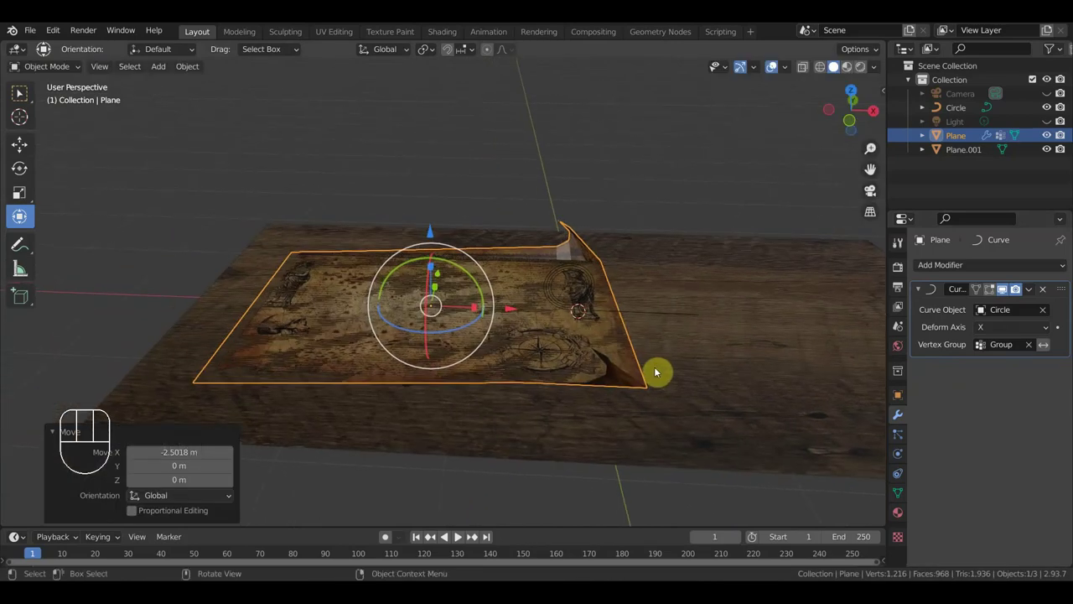
left_click_drag(677, 375, 683, 398)
left_click_drag(616, 318, 610, 288)
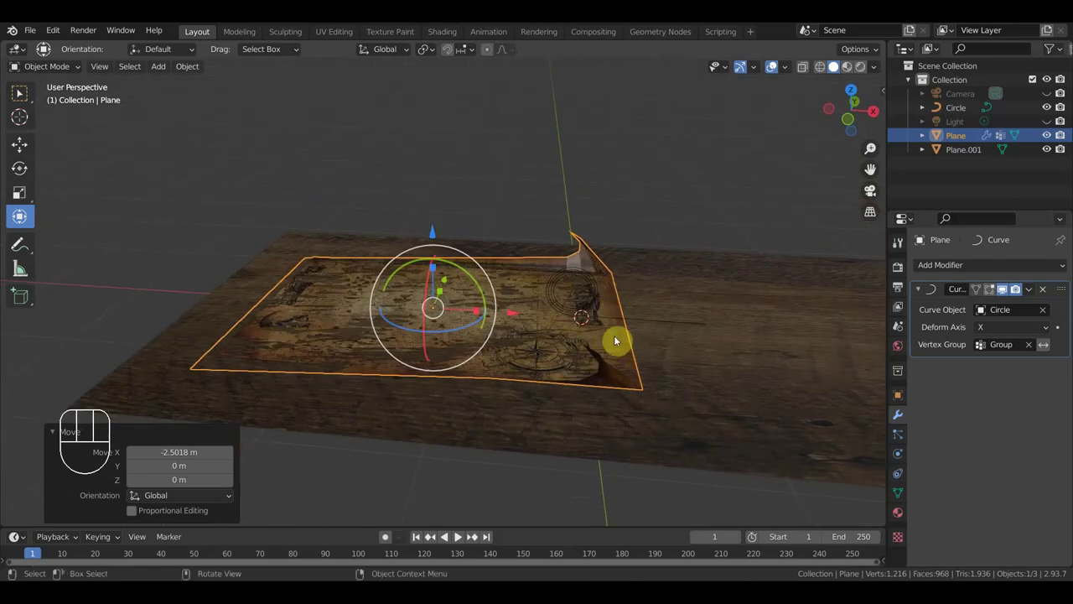
key("ctrl+z")
key("ctrl+z")
key("ctrl+z")
key("ctrl+z")
key("ctrl+z")
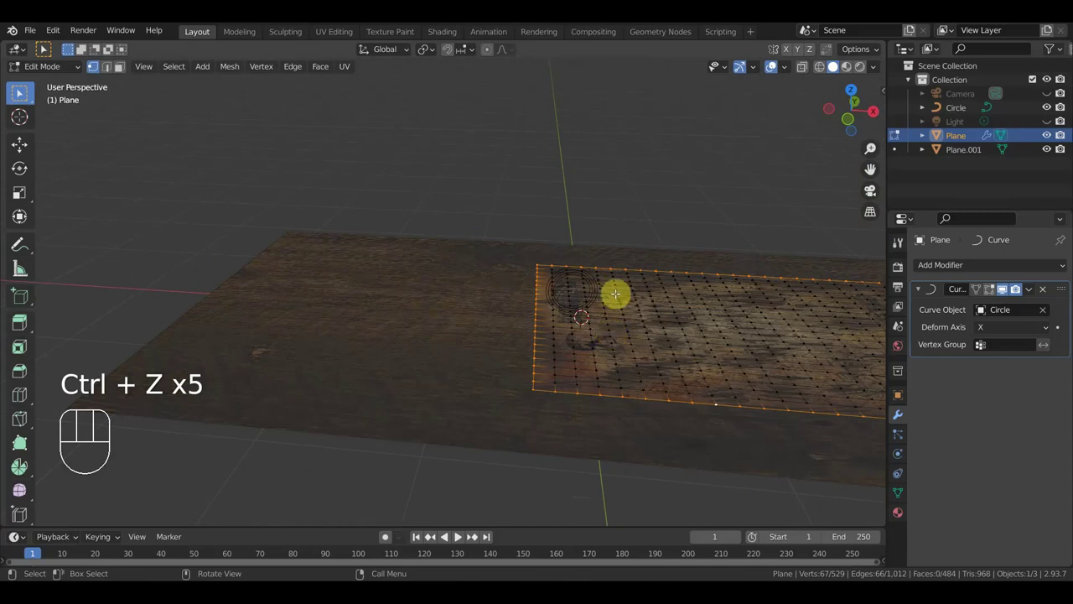
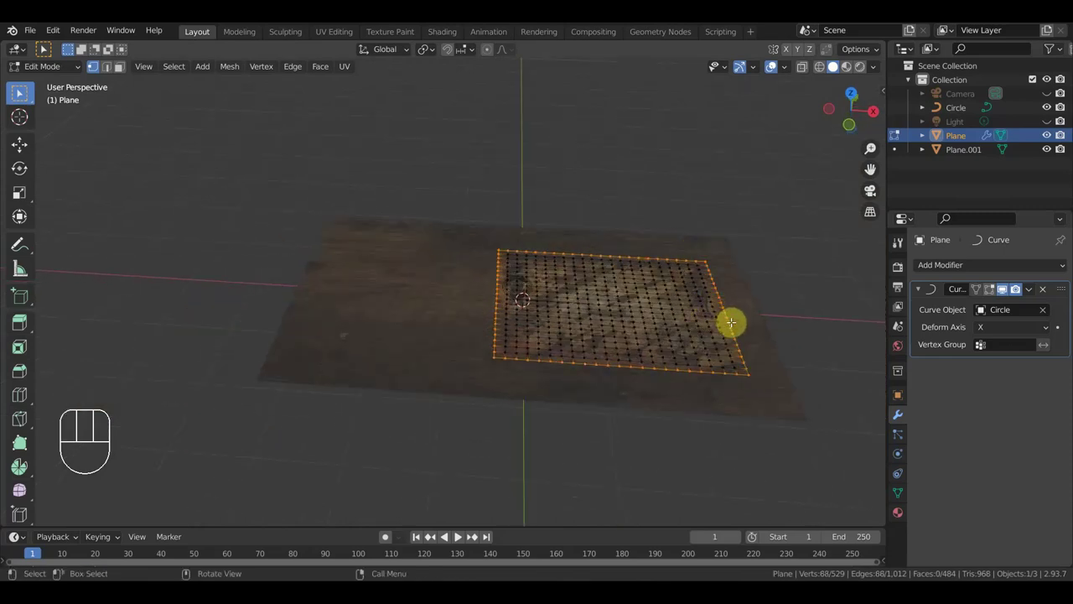
In the mesh data settings, assign the selected vertices to the vertex group Group
left_click(20, 93)
left_click(20, 92)
left_click(20, 92)
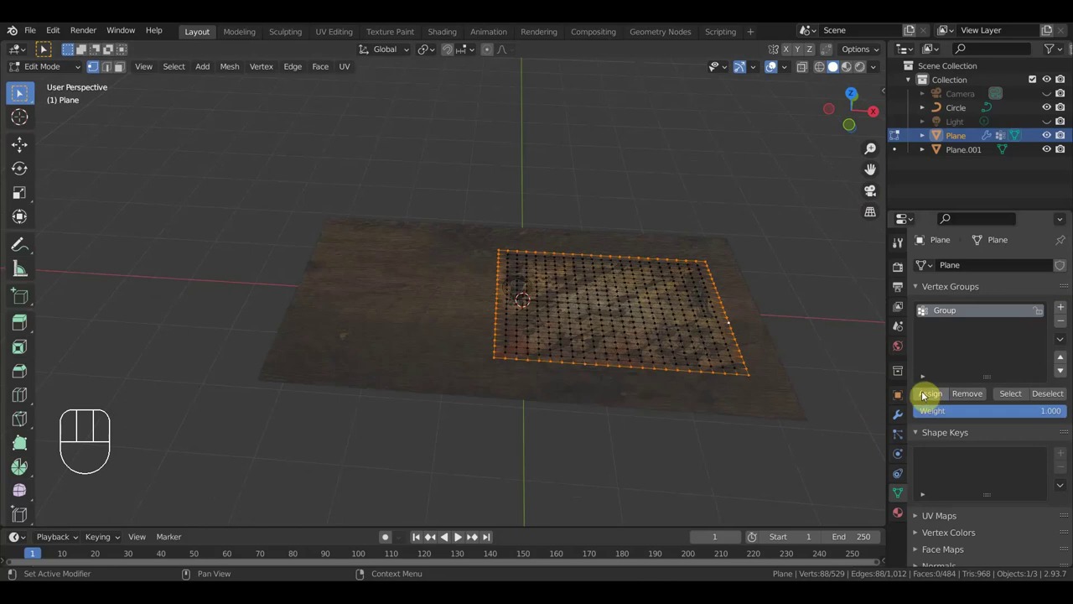
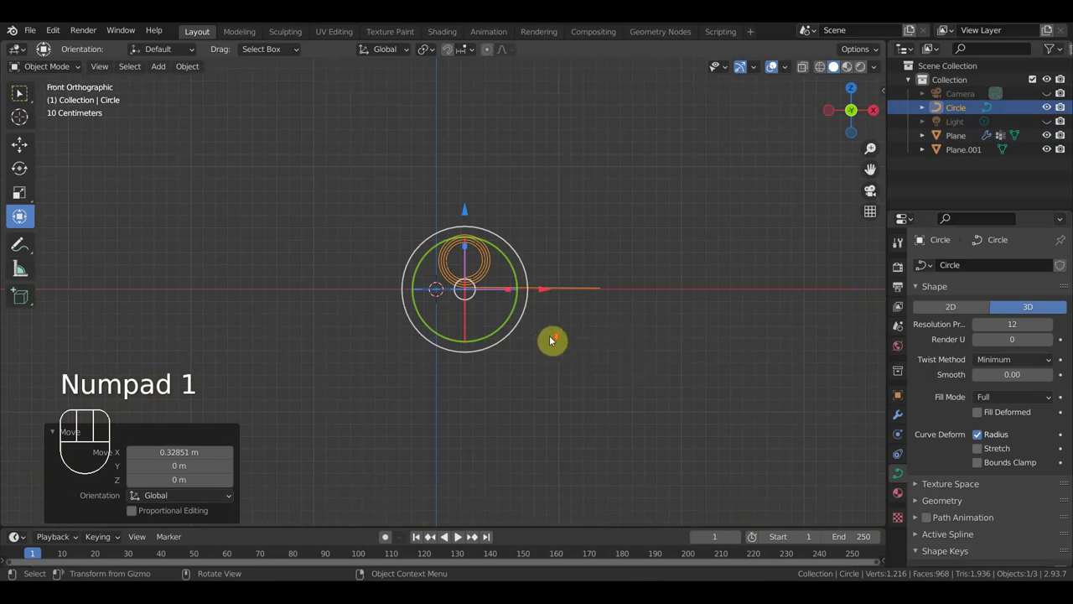
Review the modifier settings, select the map plane and nudge the Circle upward about 0.01 m
left_click_drag(549, 348, 544, 347)
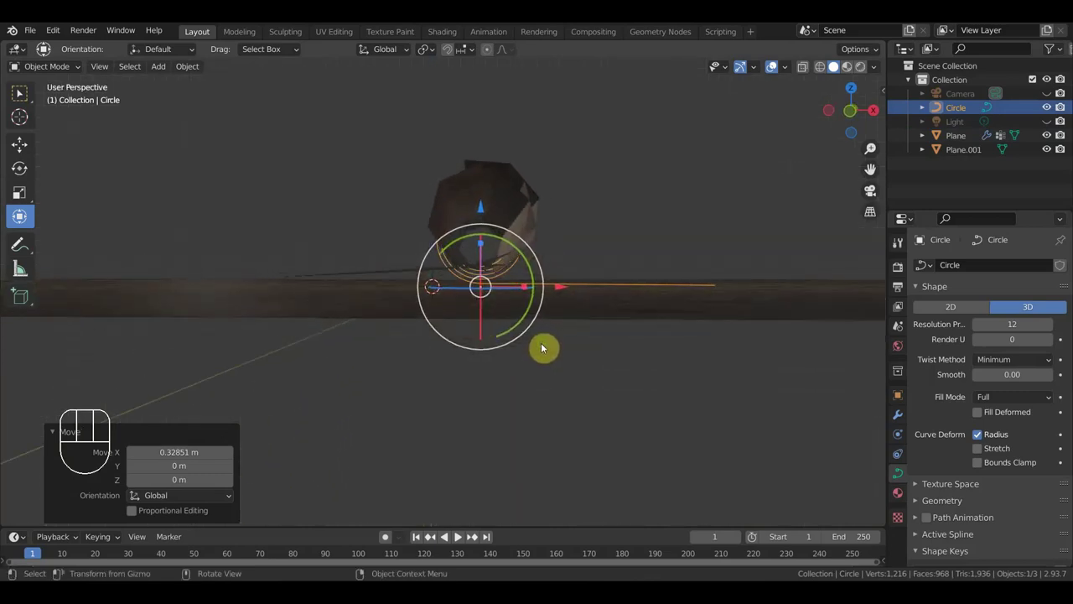
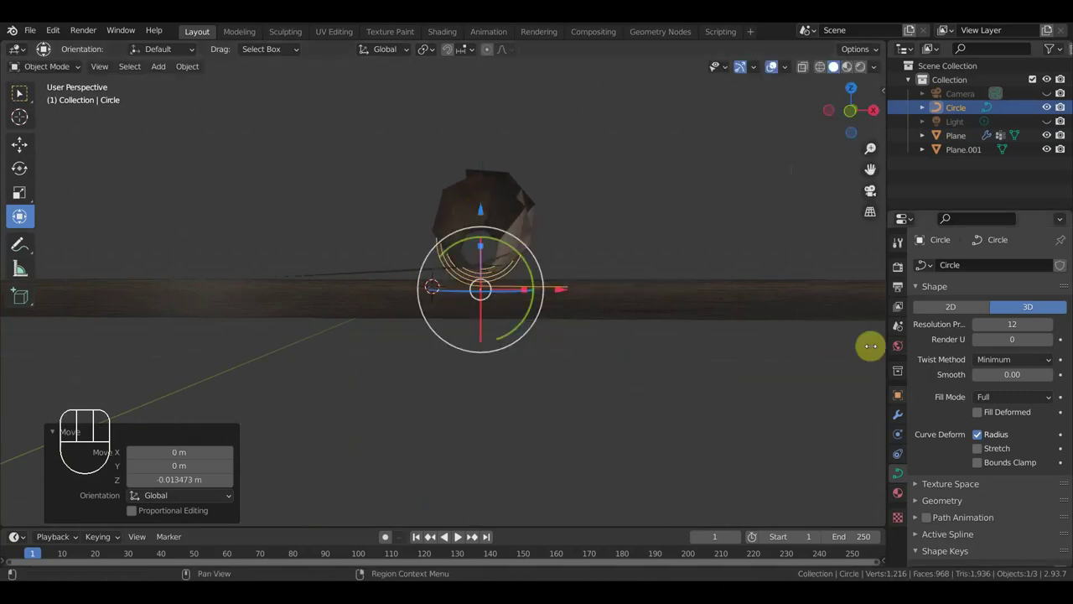
left_click(900, 415)
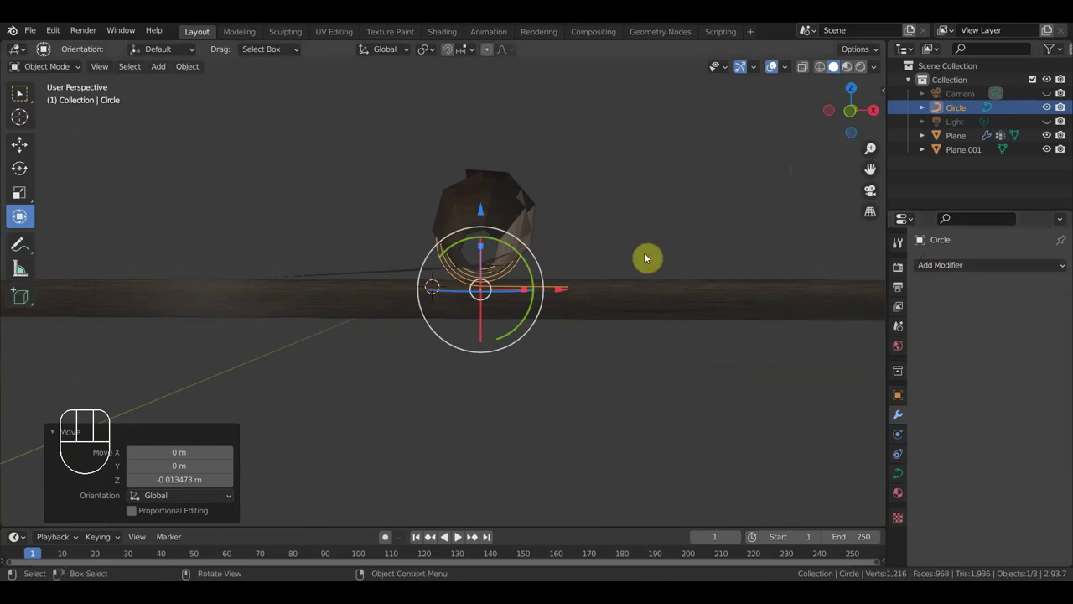
left_click(543, 225)
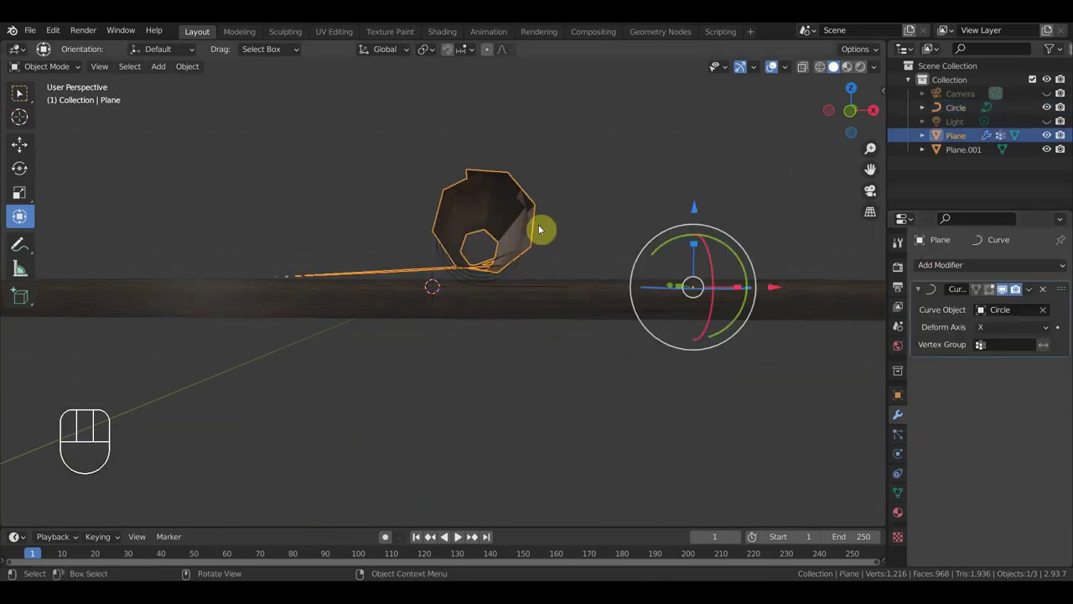
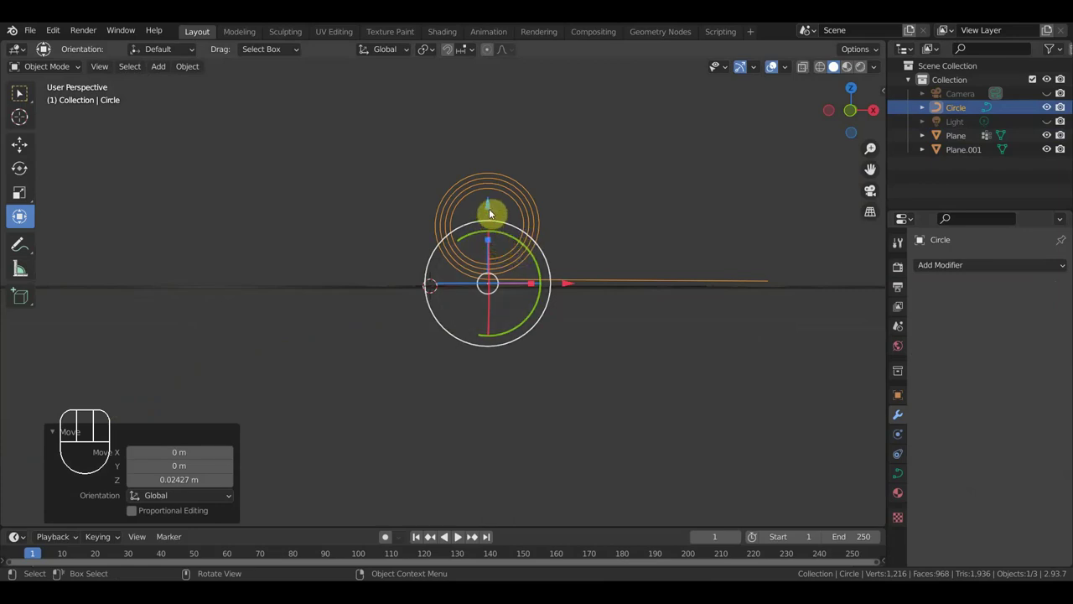
left_click_drag(494, 210, 495, 208)
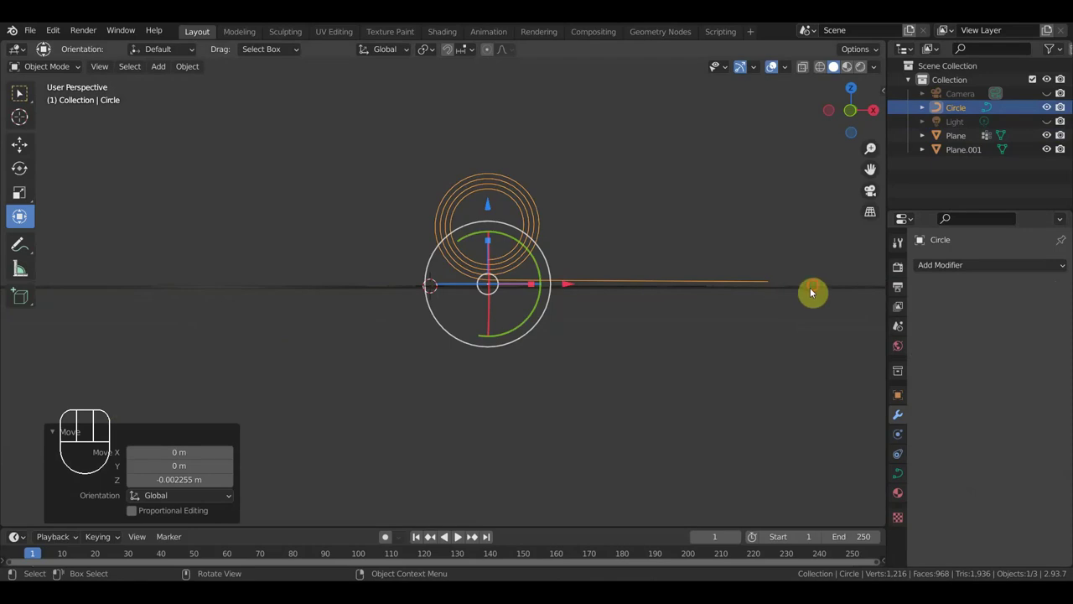
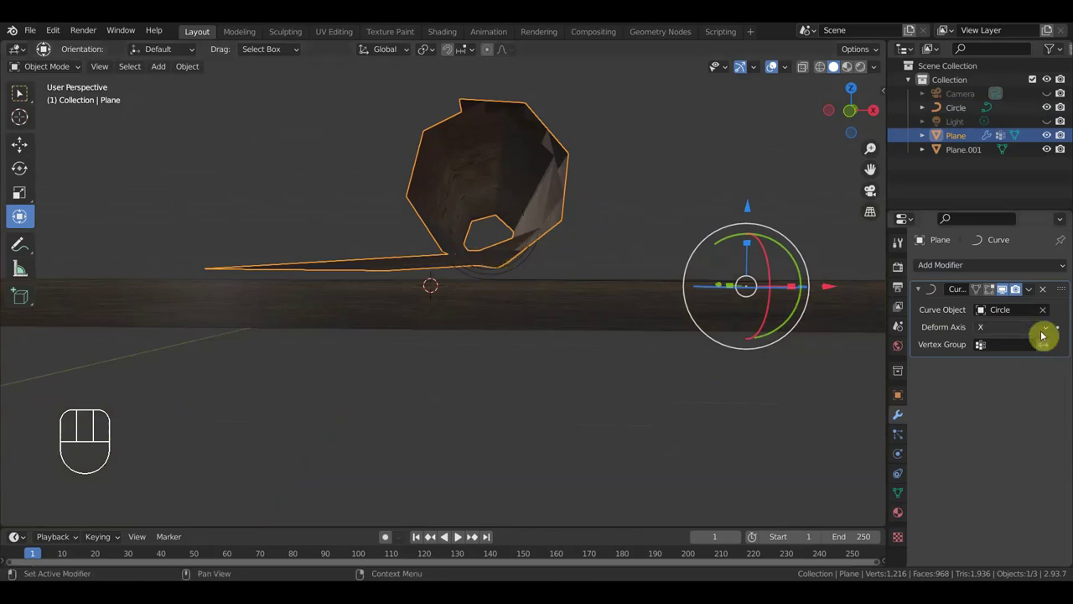
Clear the Vertex Group from the map's Curve modifier so the whole plane winds into a tube
left_click_drag(1026, 349, 948, 374)
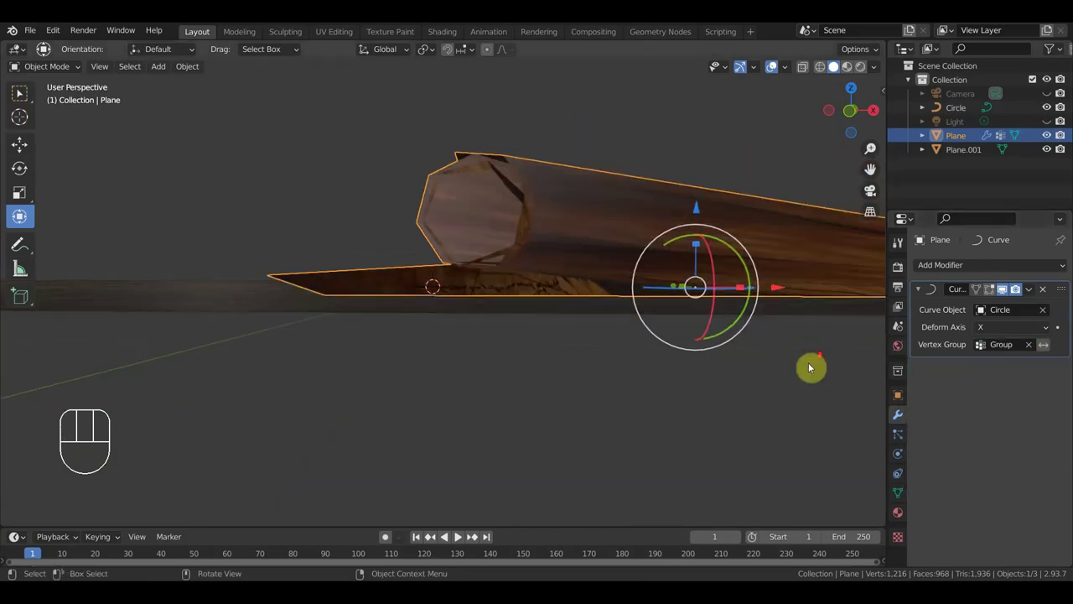
left_click_drag(729, 381, 727, 410)
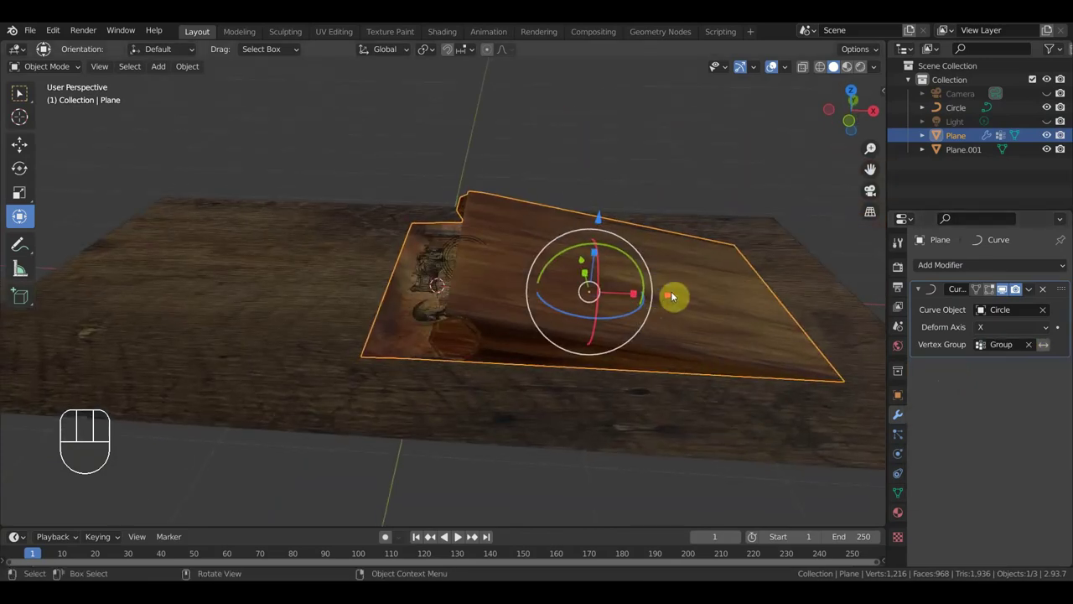
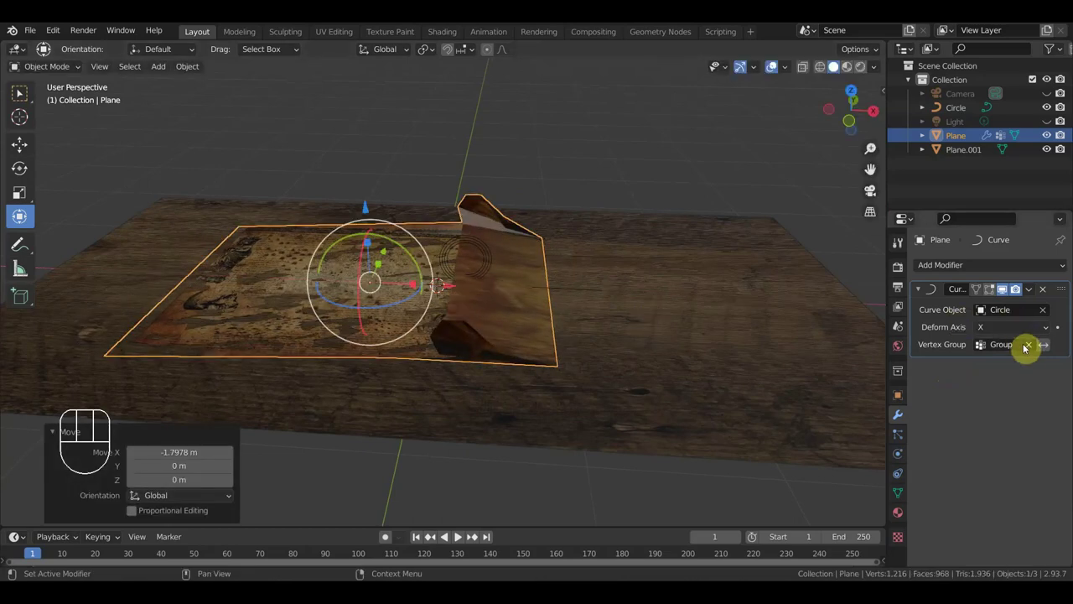
left_click(1031, 348)
left_click_drag(694, 364, 707, 327)
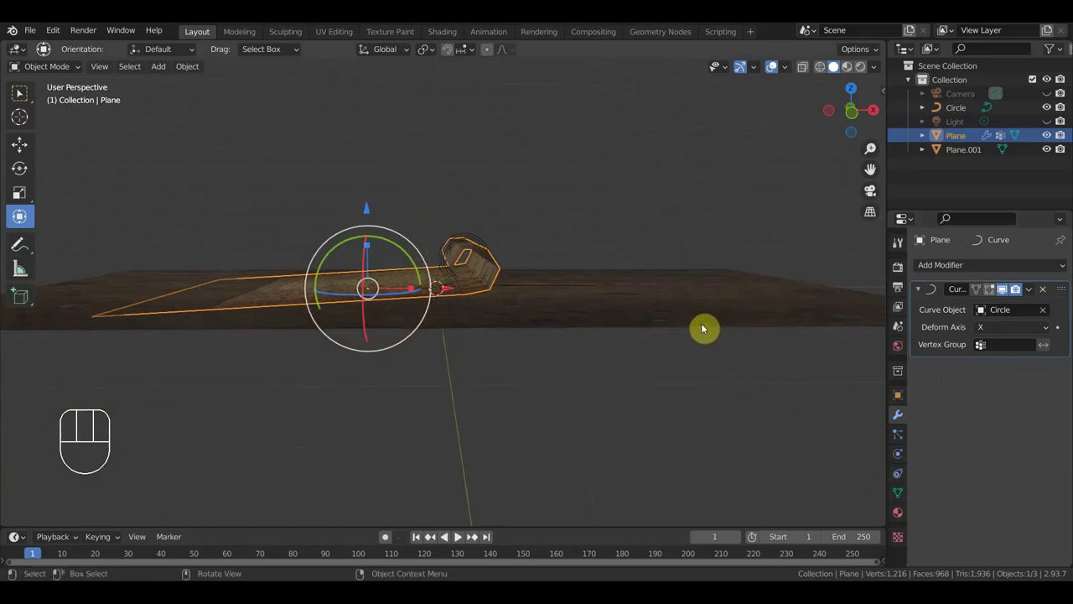
key("KP_1")
middle_click(706, 334)
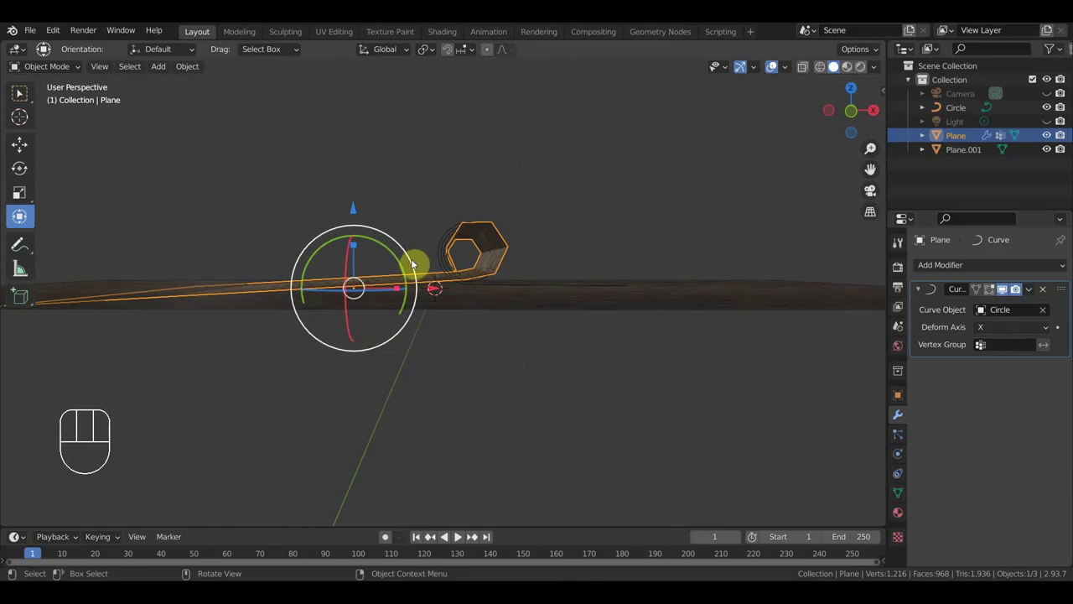
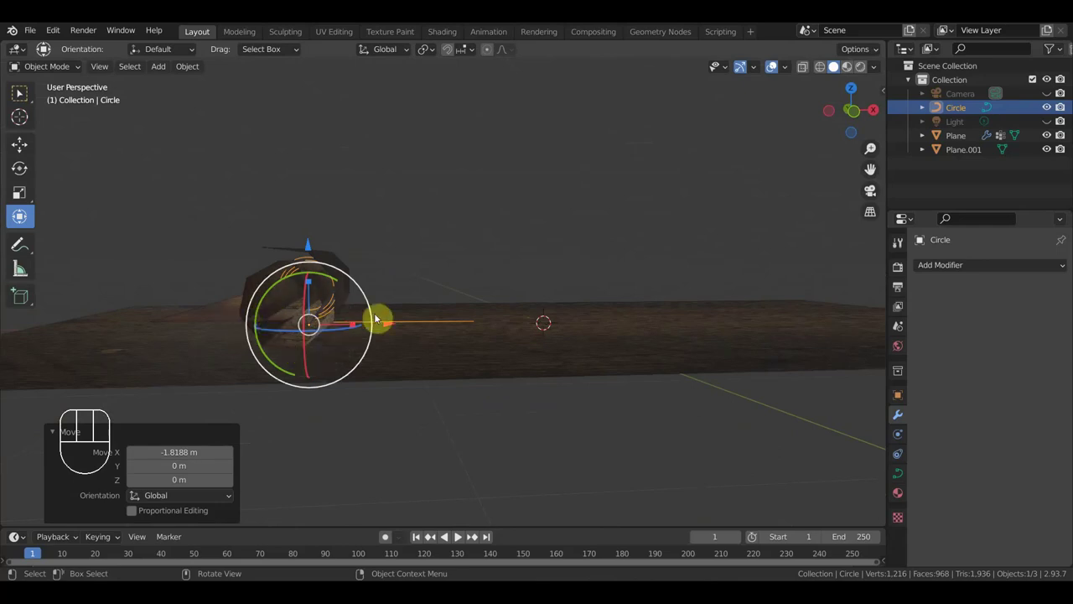
Select the map plane and scale it down uniformly to about 0.75
left_click_drag(420, 295, 421, 289)
left_click_drag(313, 248, 314, 245)
left_click_drag(339, 267, 340, 270)
scroll("up", 3)
left_click_drag(348, 288, 391, 293)
middle_click(382, 296)
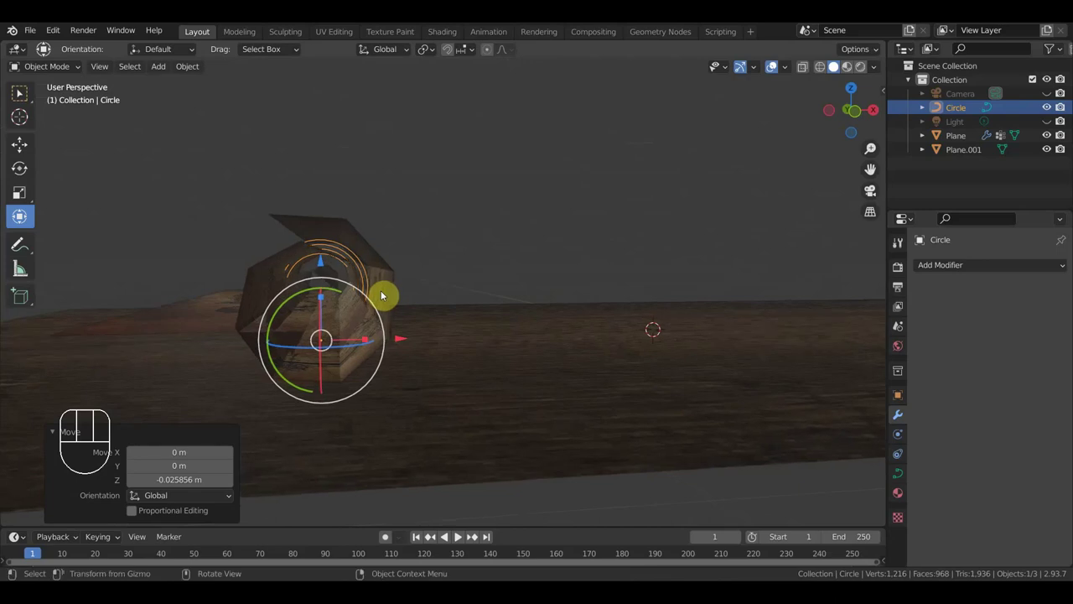
left_click(392, 281)
left_click_drag(430, 303, 538, 325)
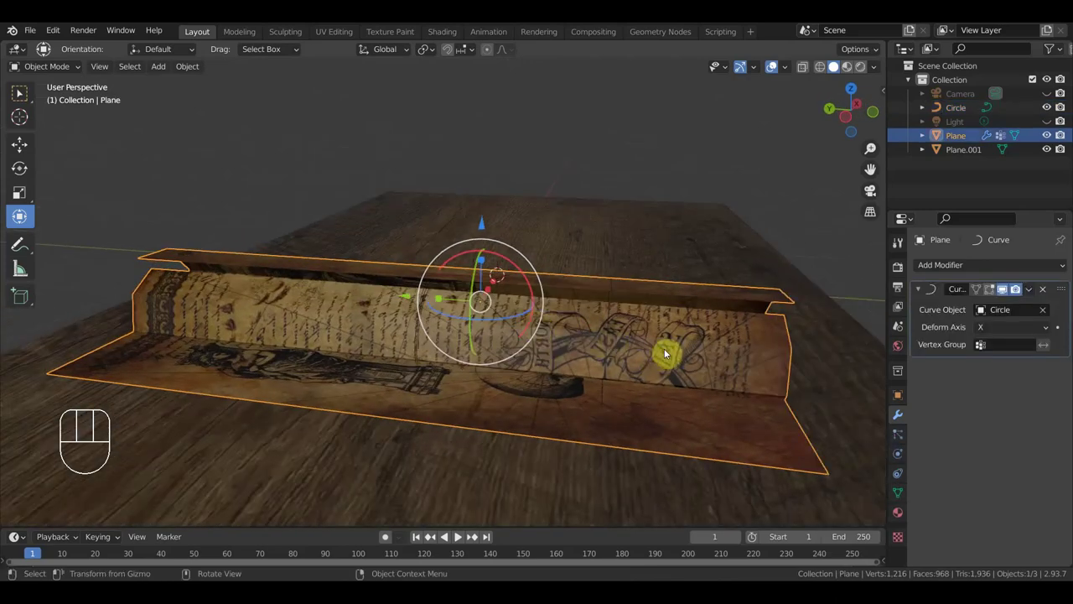
key("s")
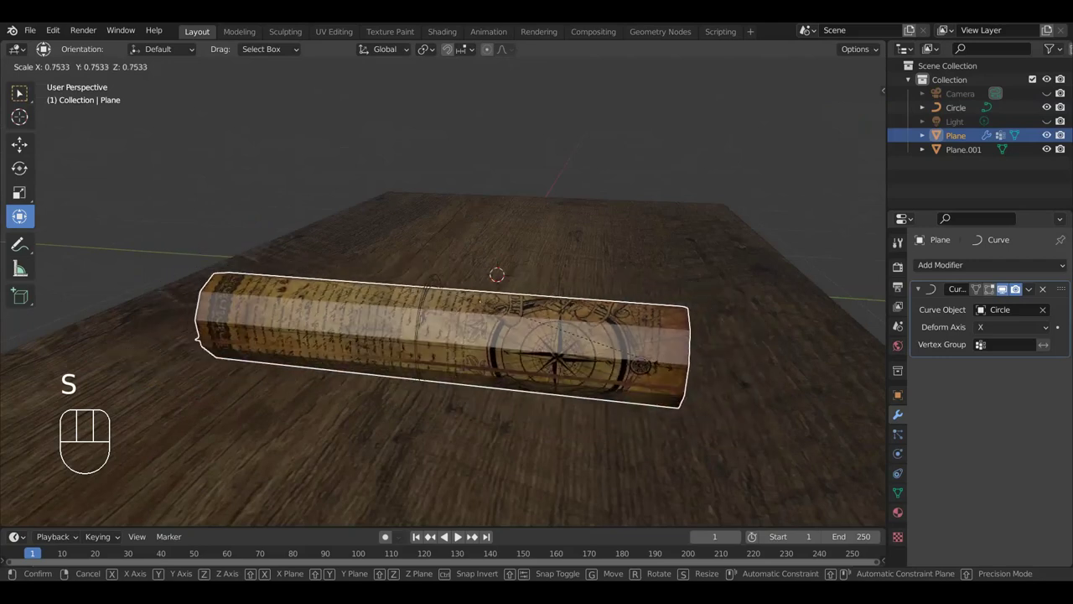
left_click(662, 366)
Select the Circle curve and move it so the map unrolls flat on the floor
left_click_drag(643, 366, 541, 341)
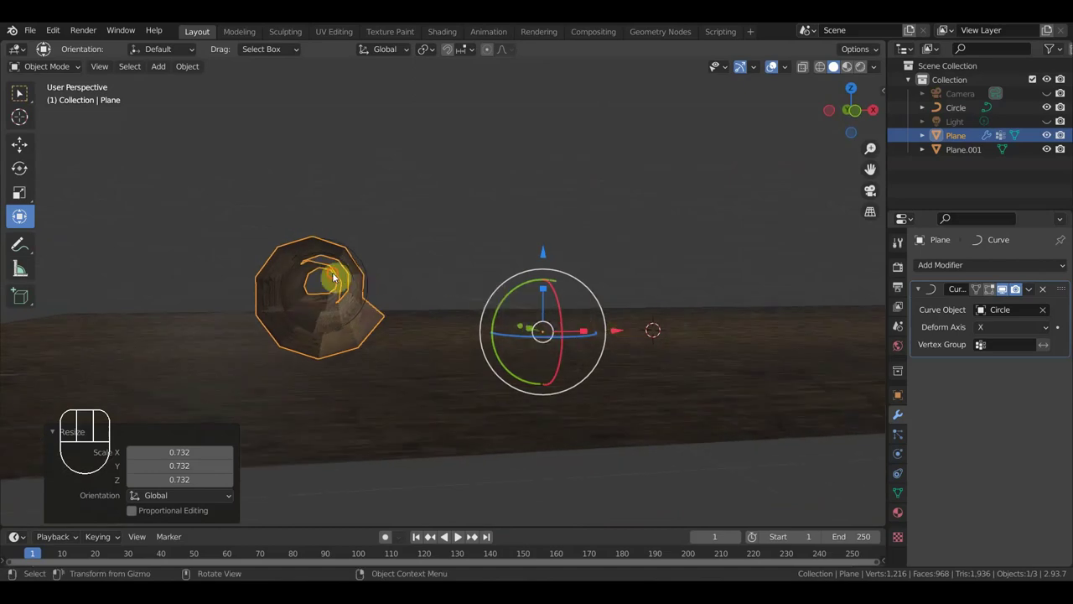
middle_click(351, 310)
left_click(348, 271)
left_click_drag(430, 309, 415, 314)
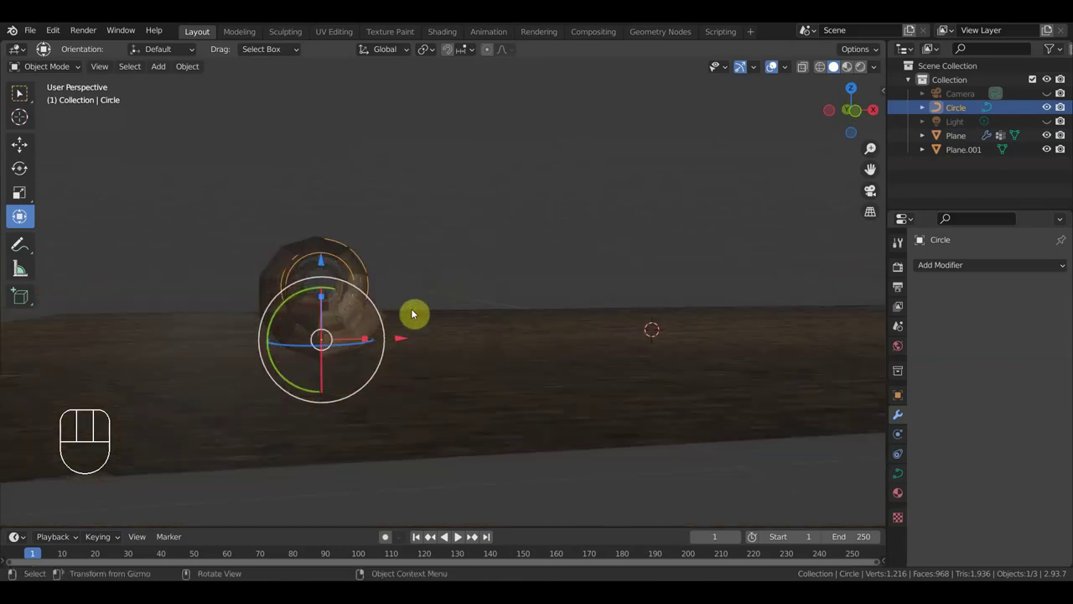
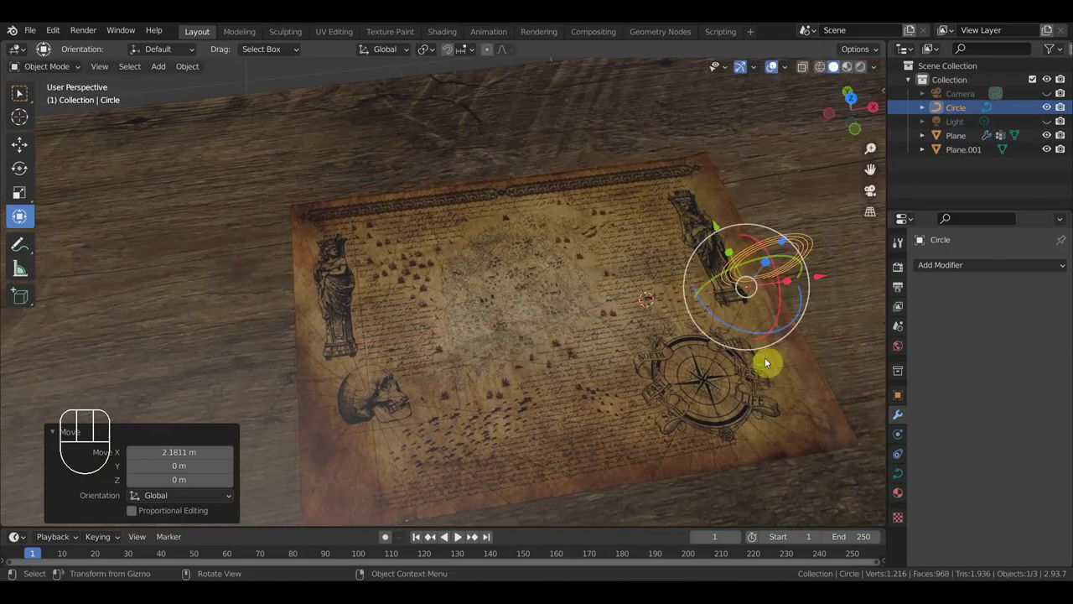
Orbit around the floor and rolled map to a low side view of the spiral curve
scroll("up", 3)
left_click_drag(744, 343, 746, 279)
scroll("down", 3)
left_click_drag(698, 279, 650, 266)
middle_click(682, 276)
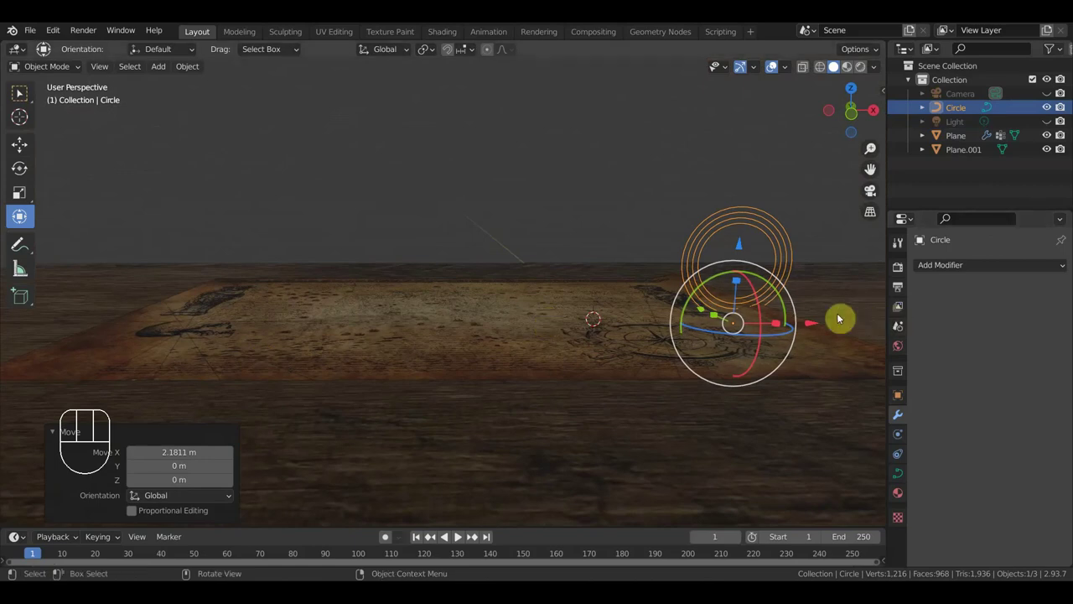
left_click_drag(819, 324, 382, 375)
left_click_drag(405, 378, 421, 371)
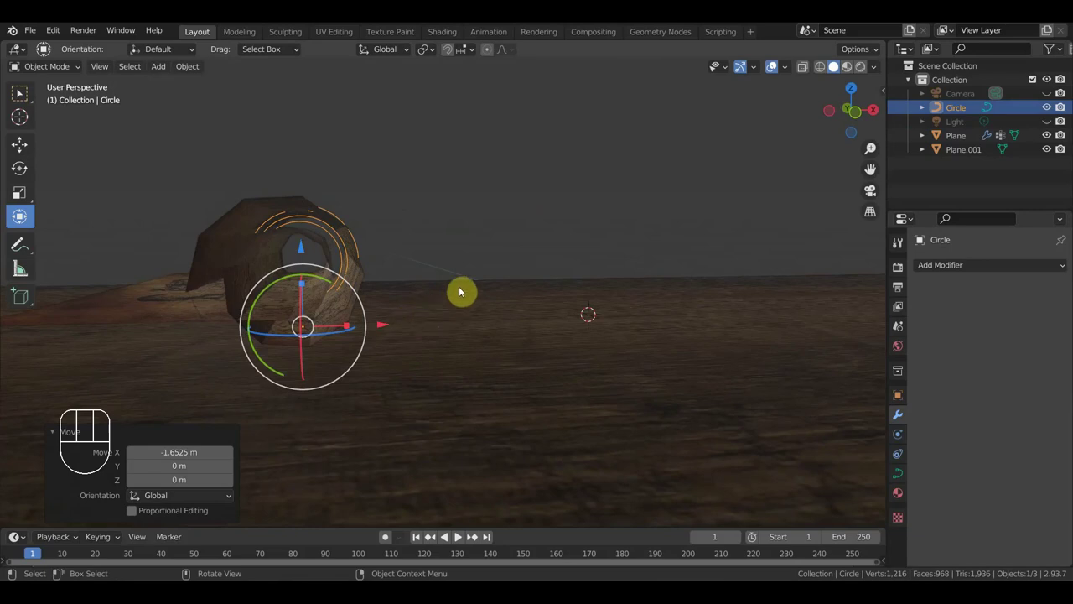
scroll("up", 3)
left_click_drag(496, 270, 592, 273)
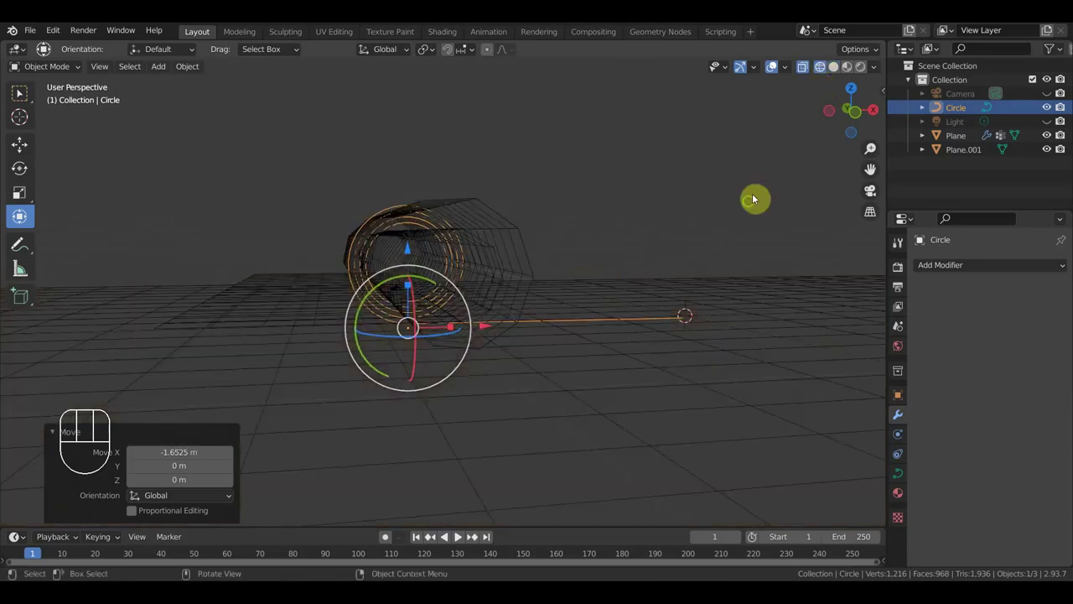
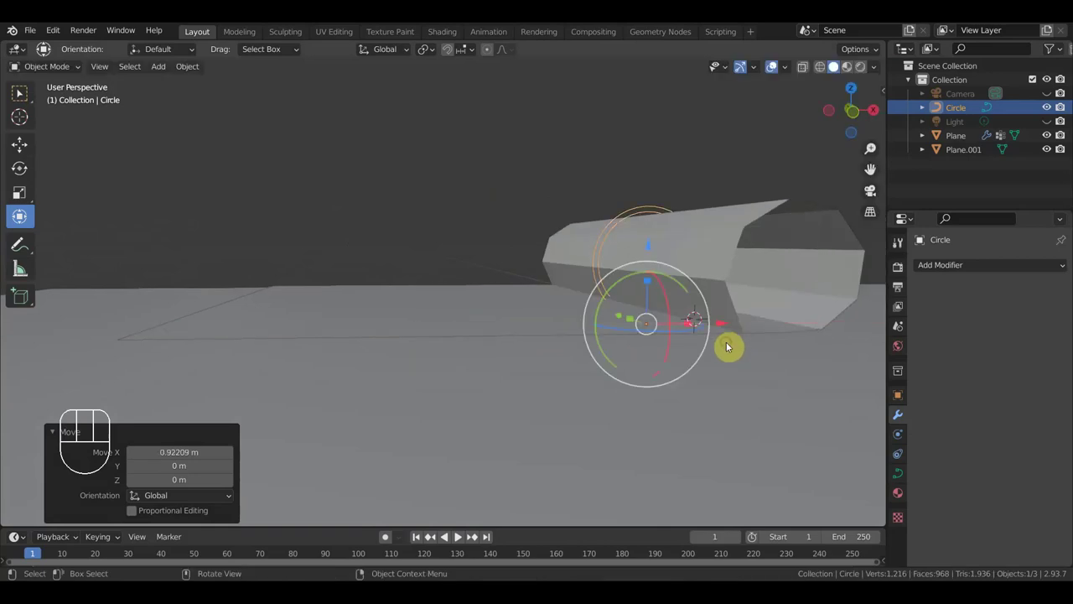
middle_click(722, 349)
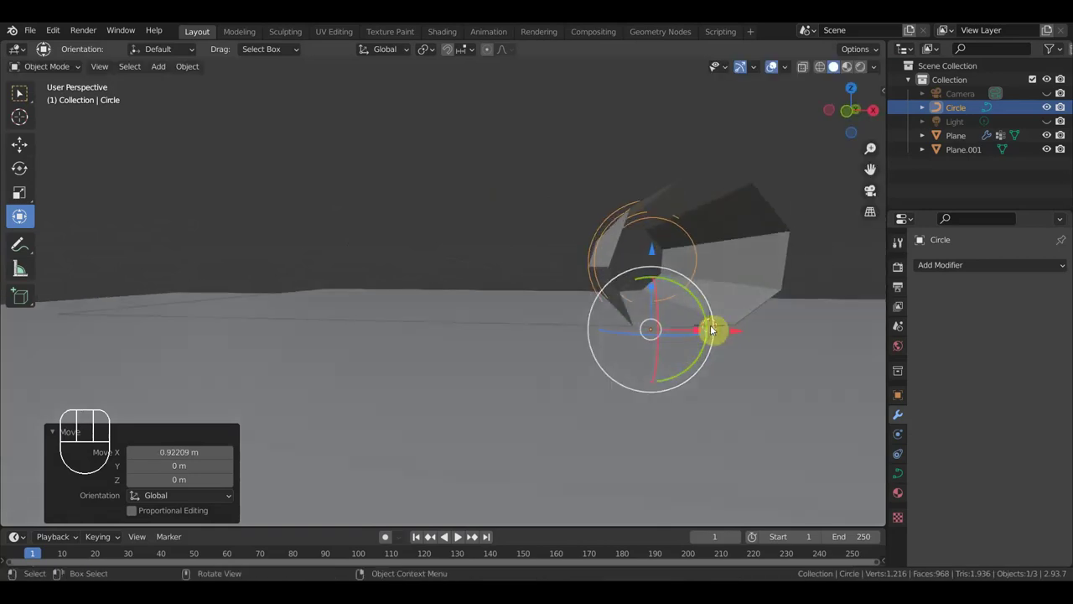
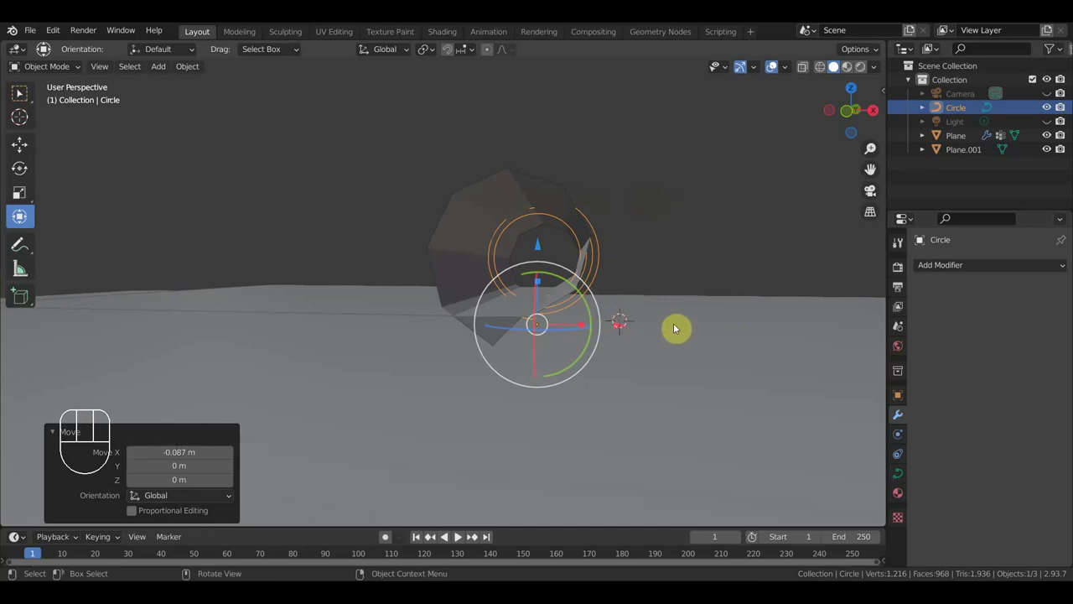
Remove the Curve modifier from the Plane and unhide the camera and light with Alt+H
left_click_drag(670, 344, 600, 365)
left_click_drag(564, 368, 561, 360)
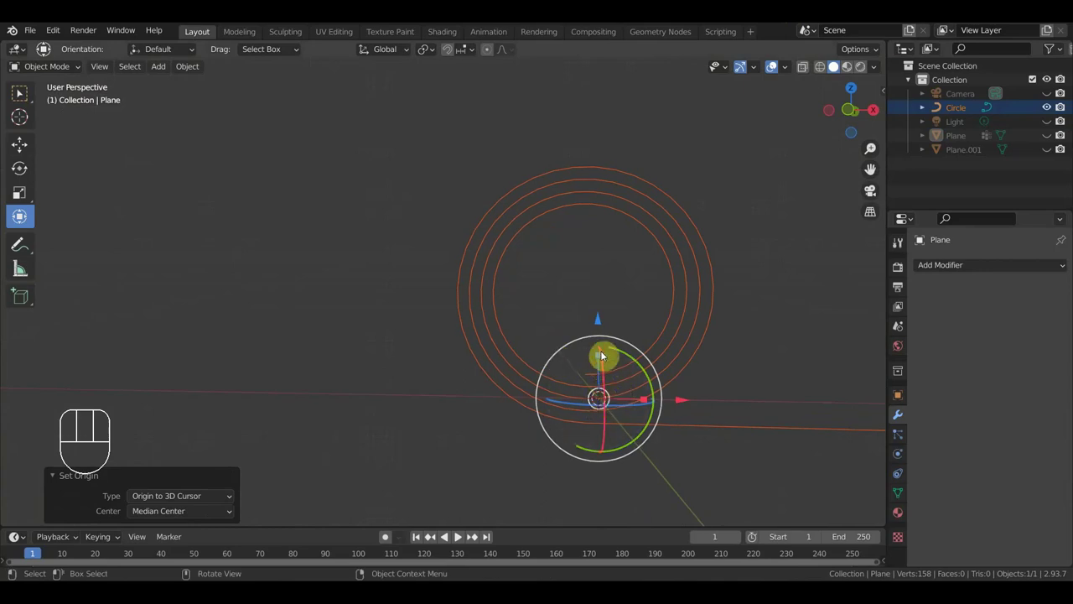
left_click(603, 316)
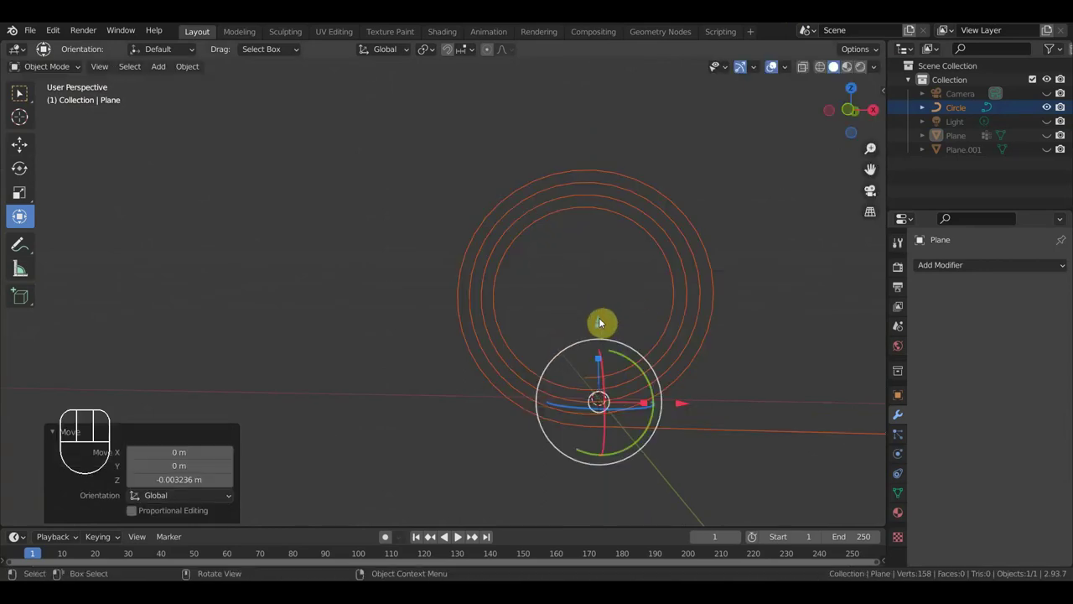
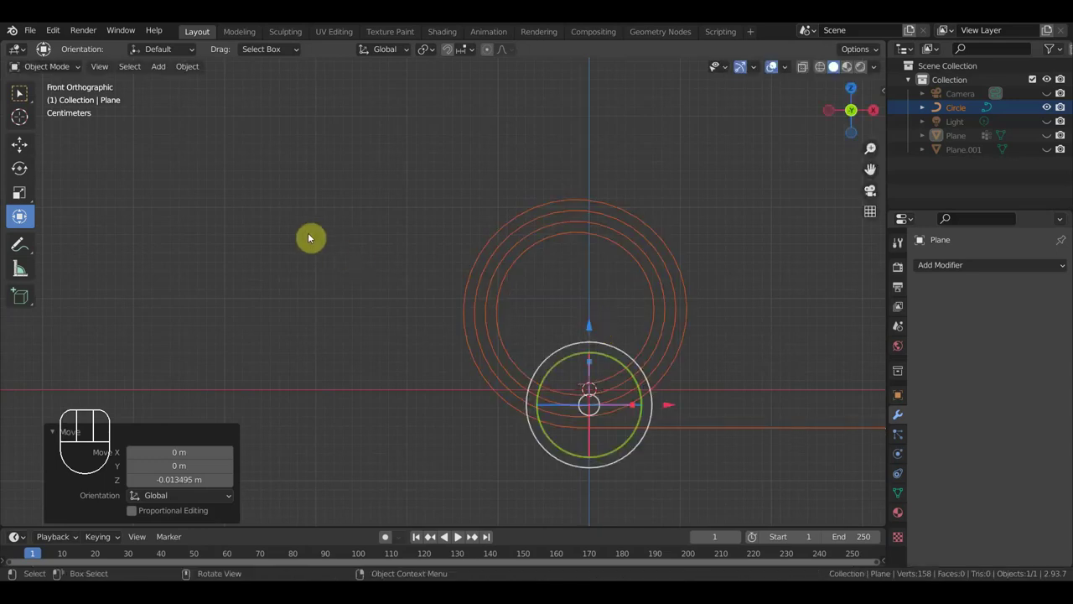
left_click_drag(196, 66, 386, 128)
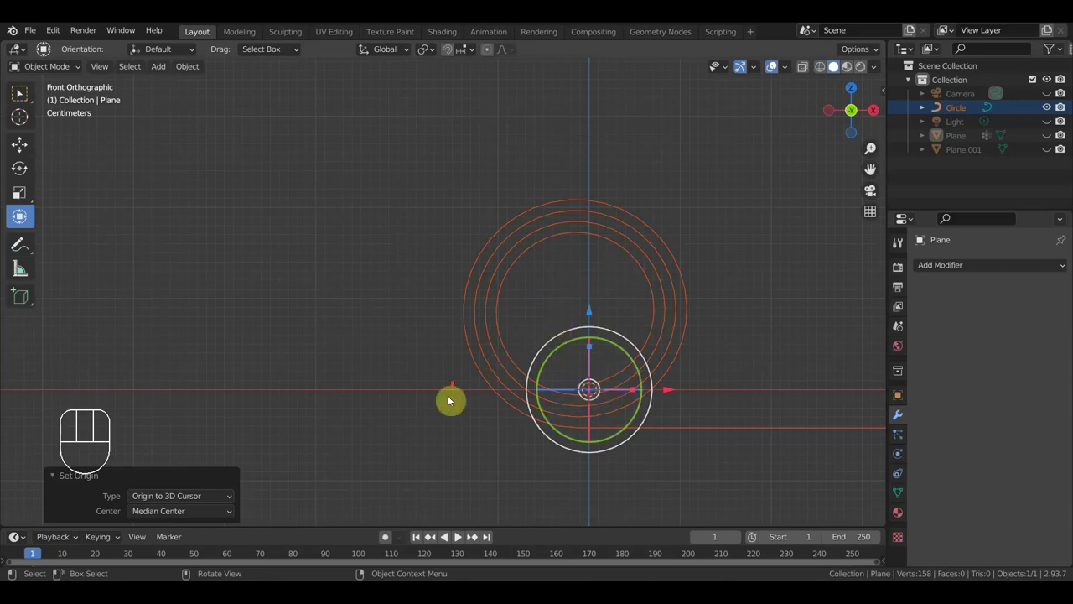
middle_click(448, 390)
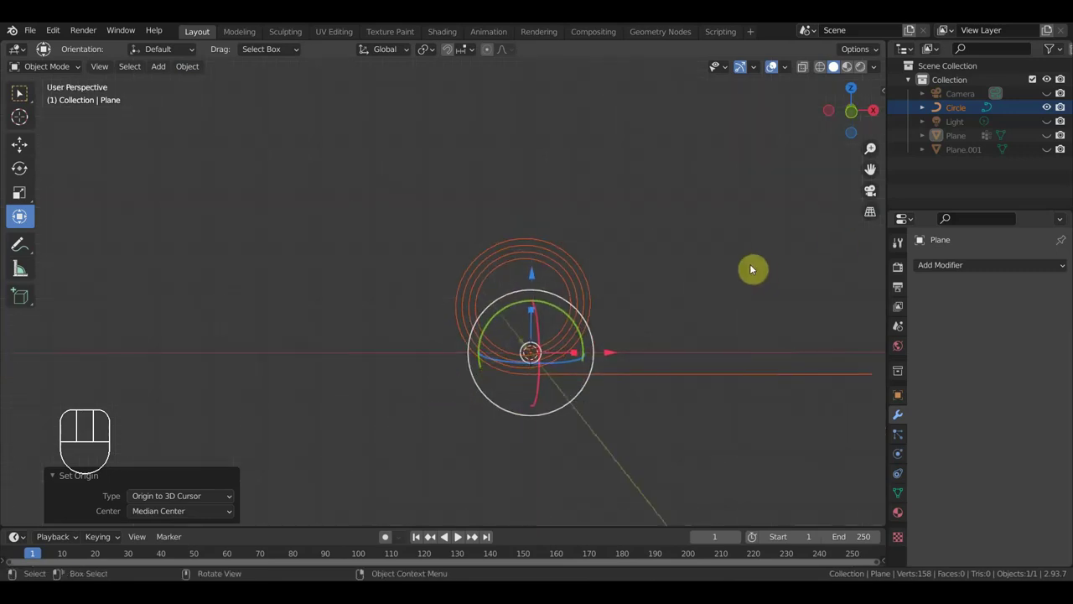
key("alt+h")
key("KP_1")
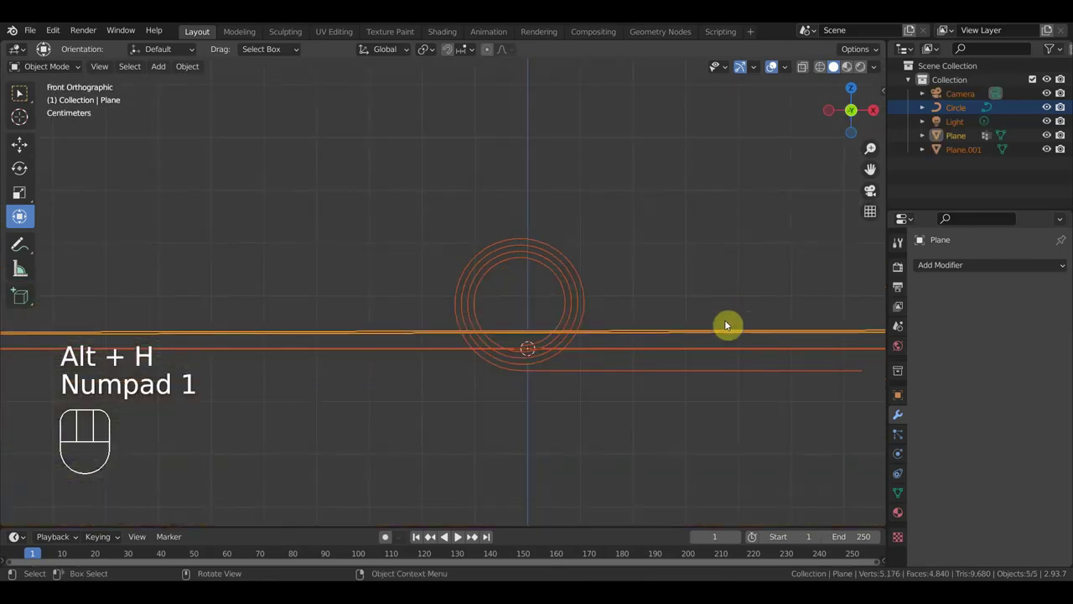
Move the map plane relative to the spiral and give it a slight tilt from top view
left_click(649, 336)
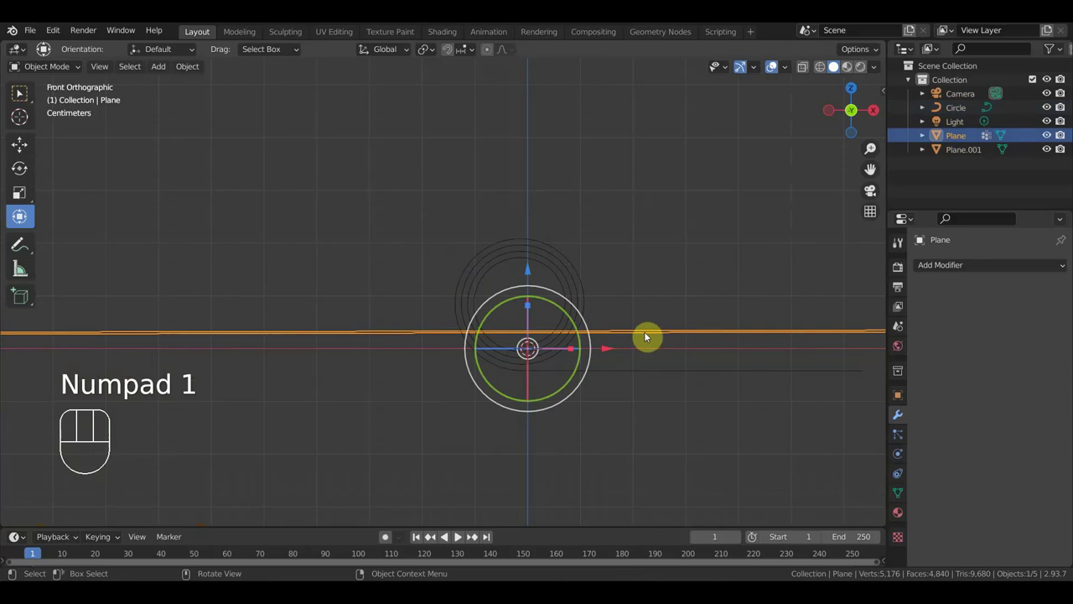
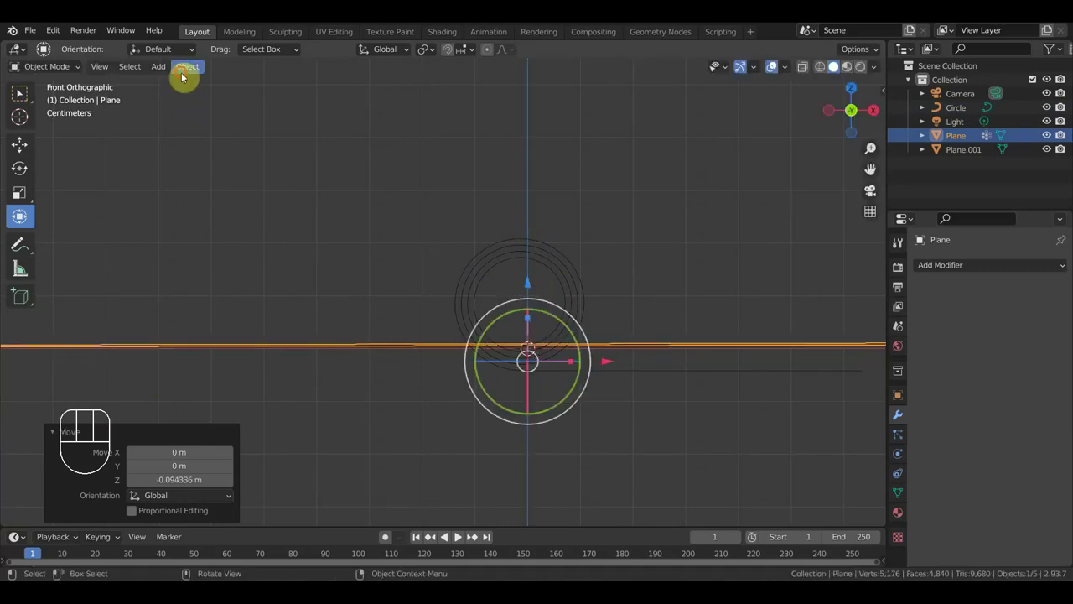
left_click_drag(184, 76, 137, 72)
left_click_drag(199, 68, 380, 131)
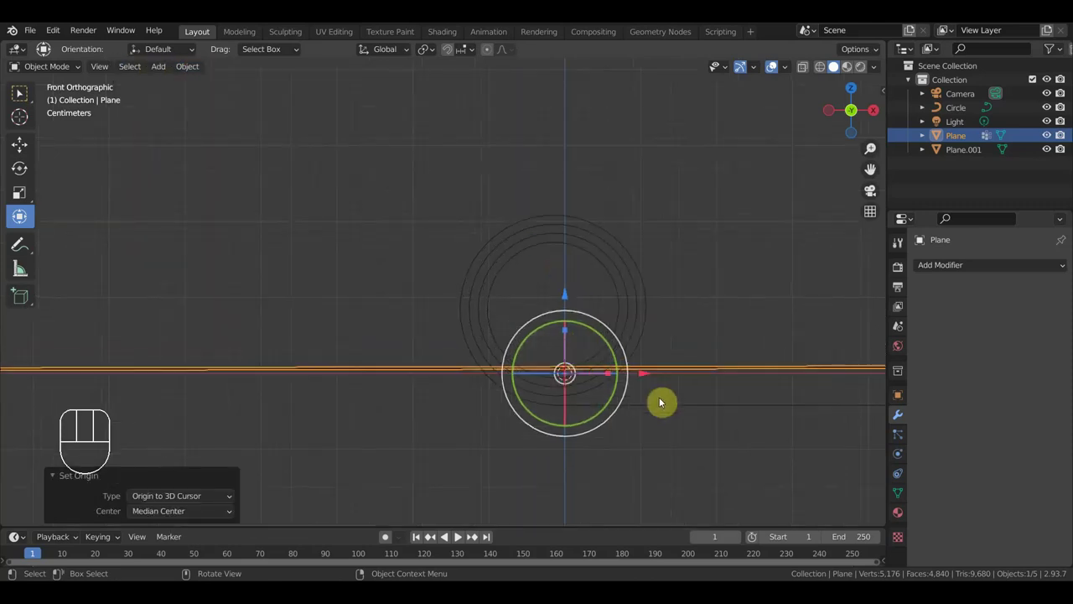
left_click_drag(733, 419, 664, 465)
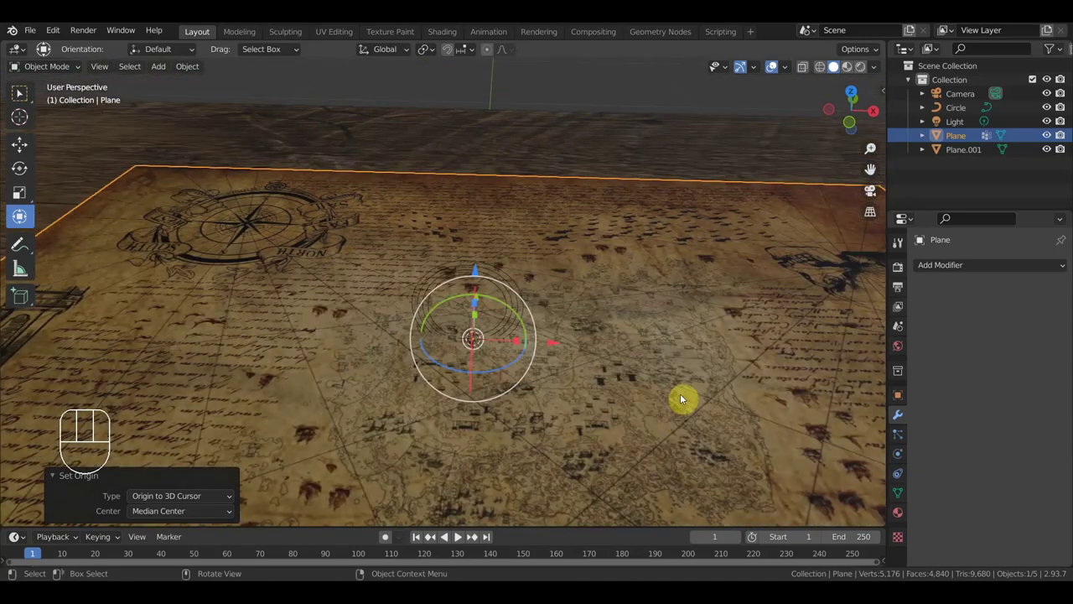
key("KP_7")
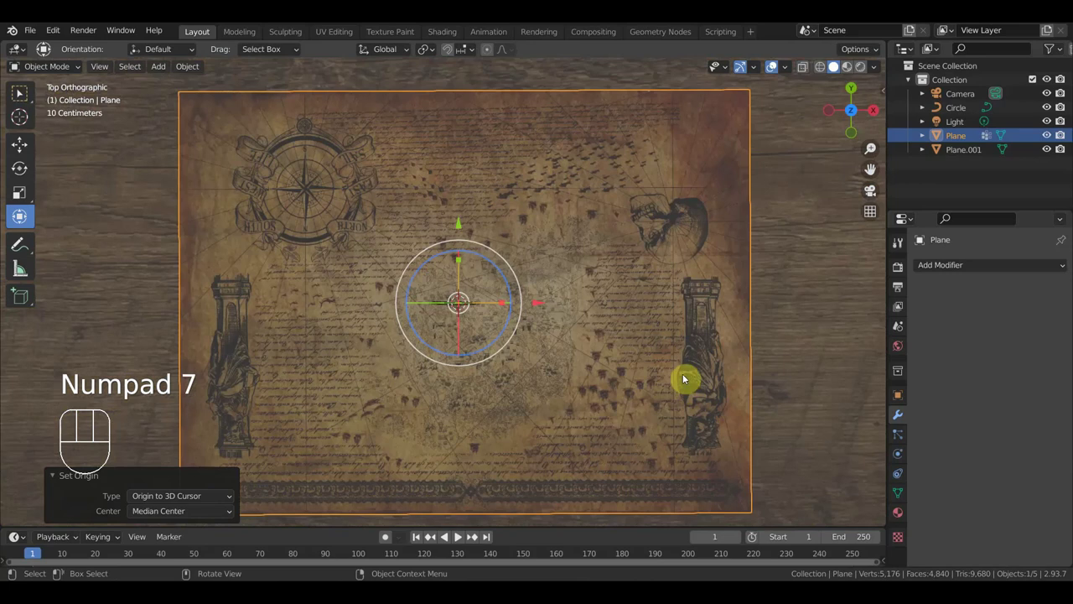
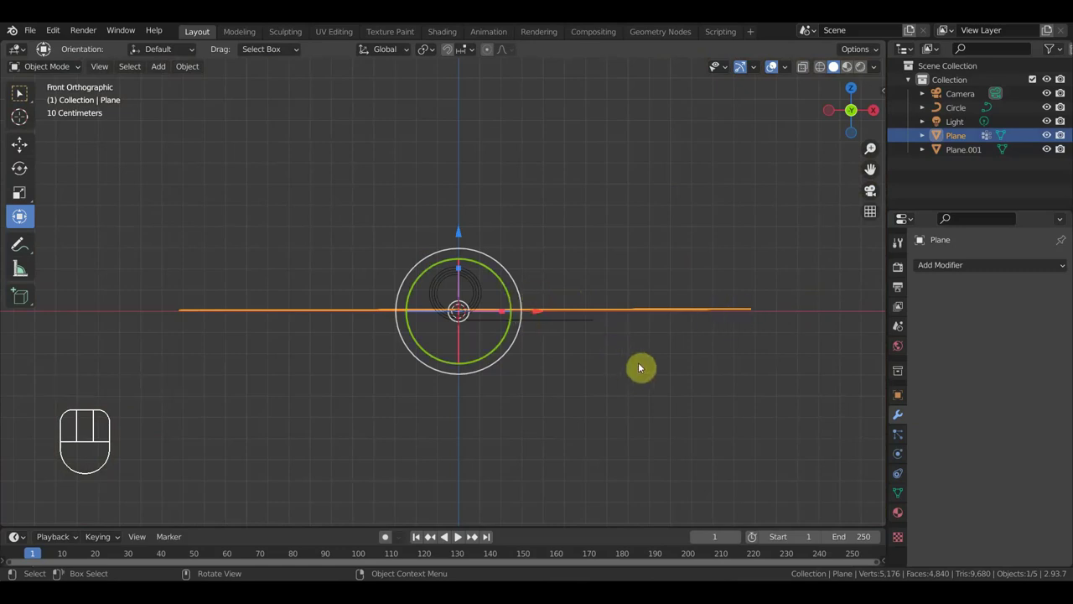
key("r")
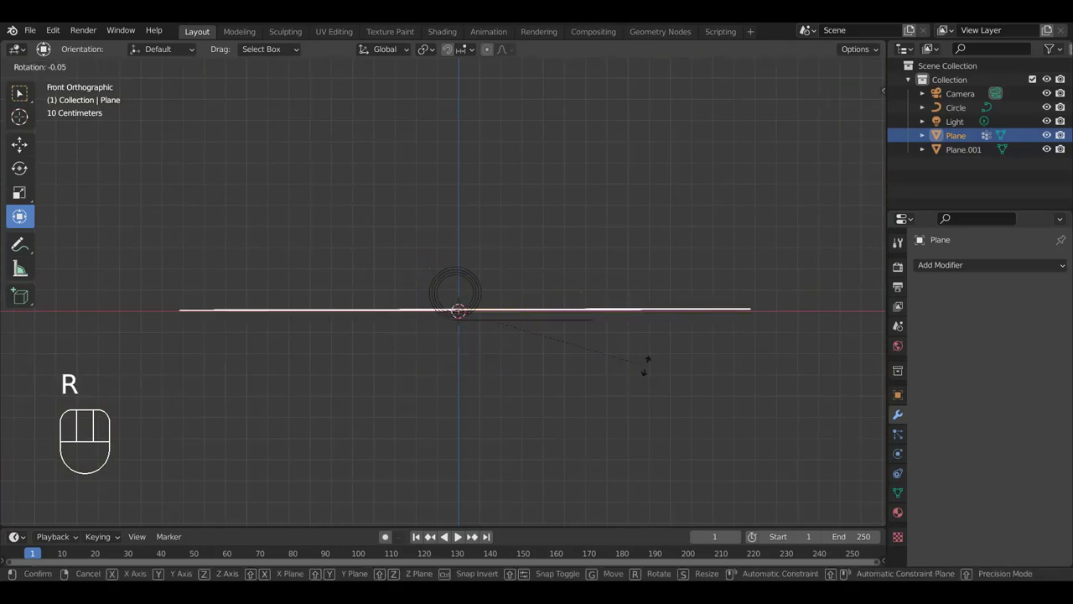
left_click(650, 368)
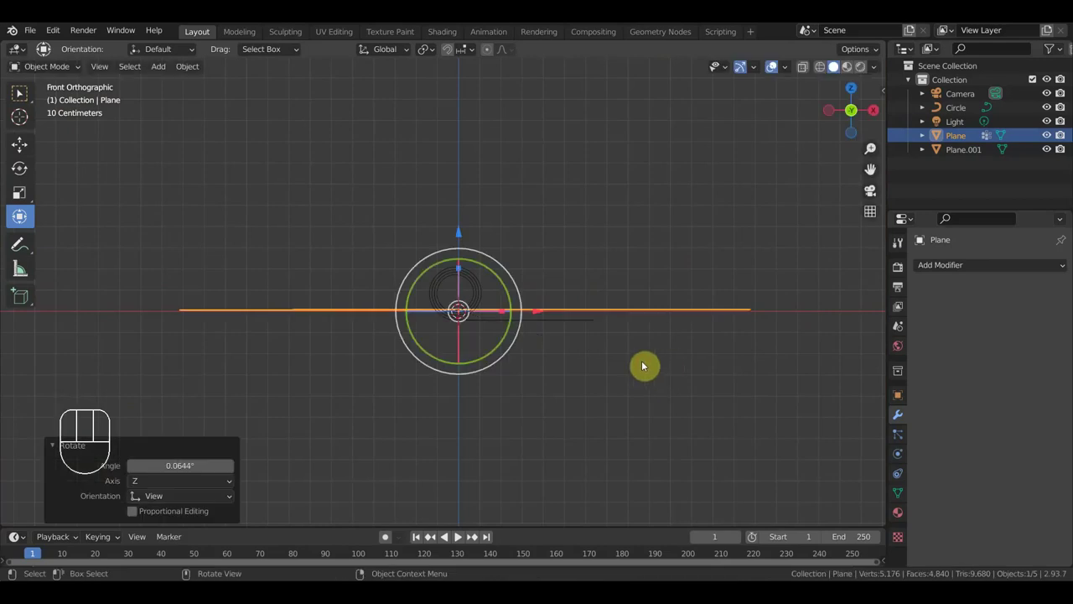
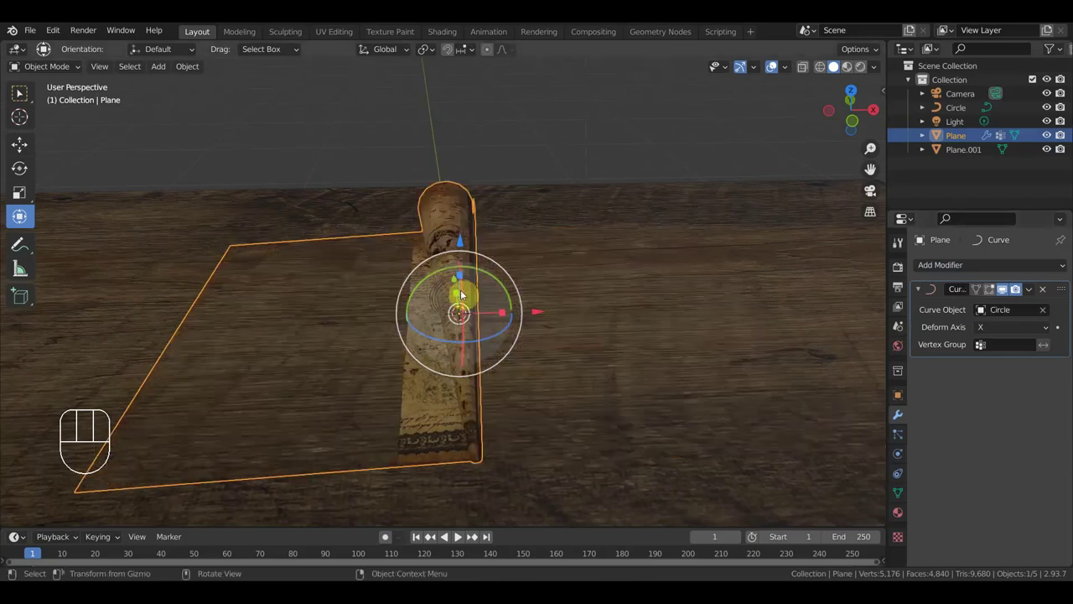
Rotate the map plane in top view, checking the scroll from an angle in between
middle_click(544, 363)
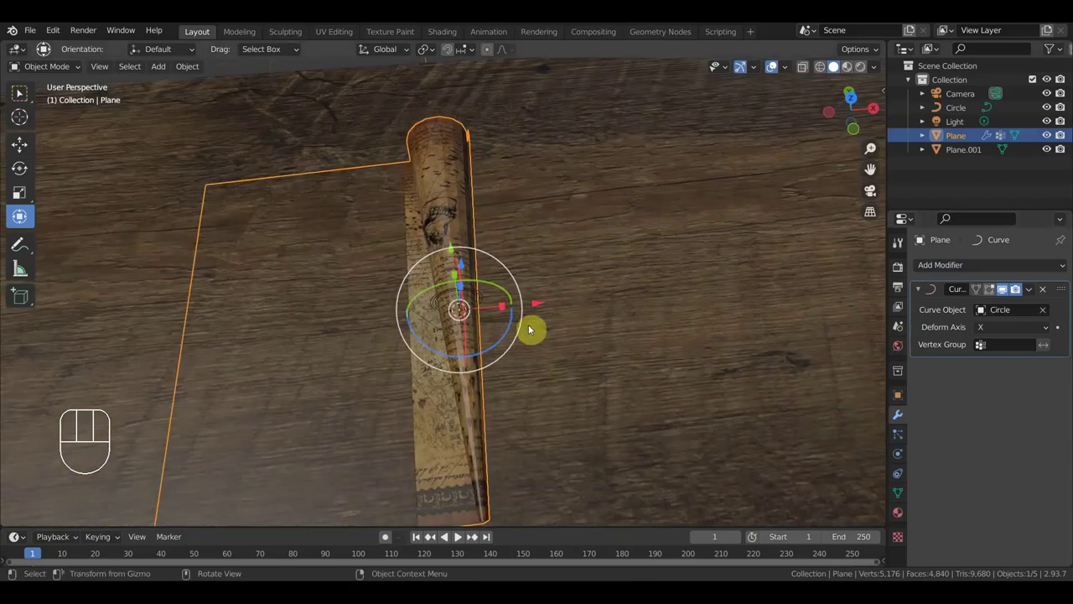
key("KP_7")
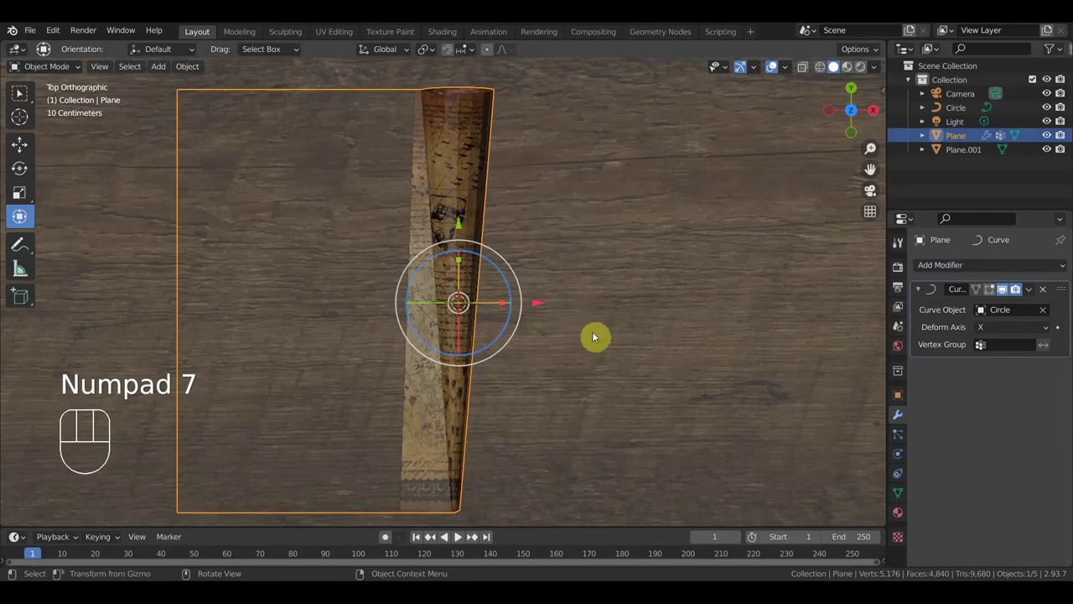
key("r")
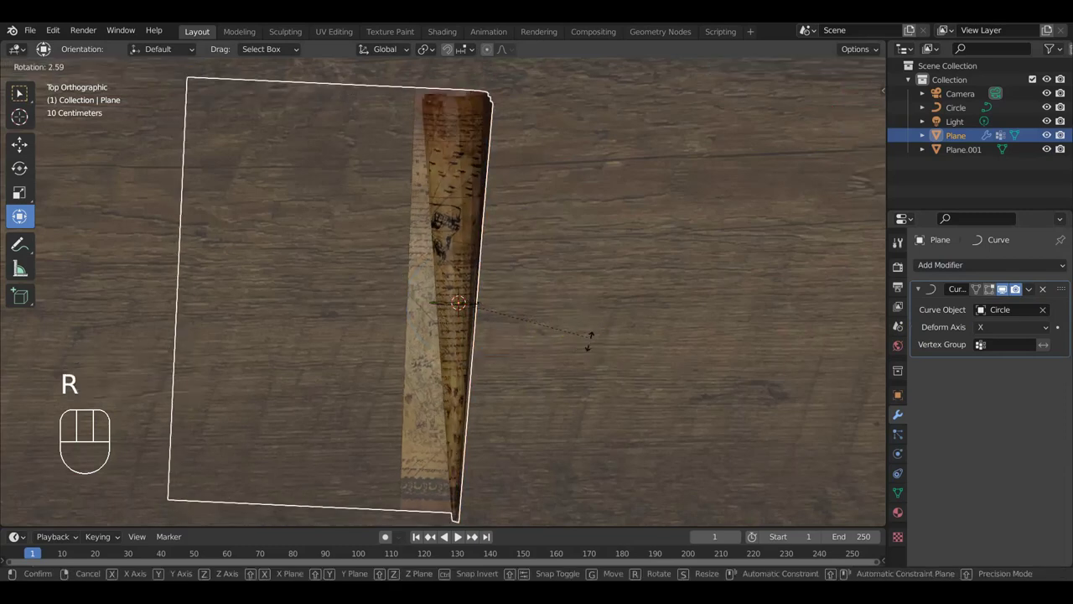
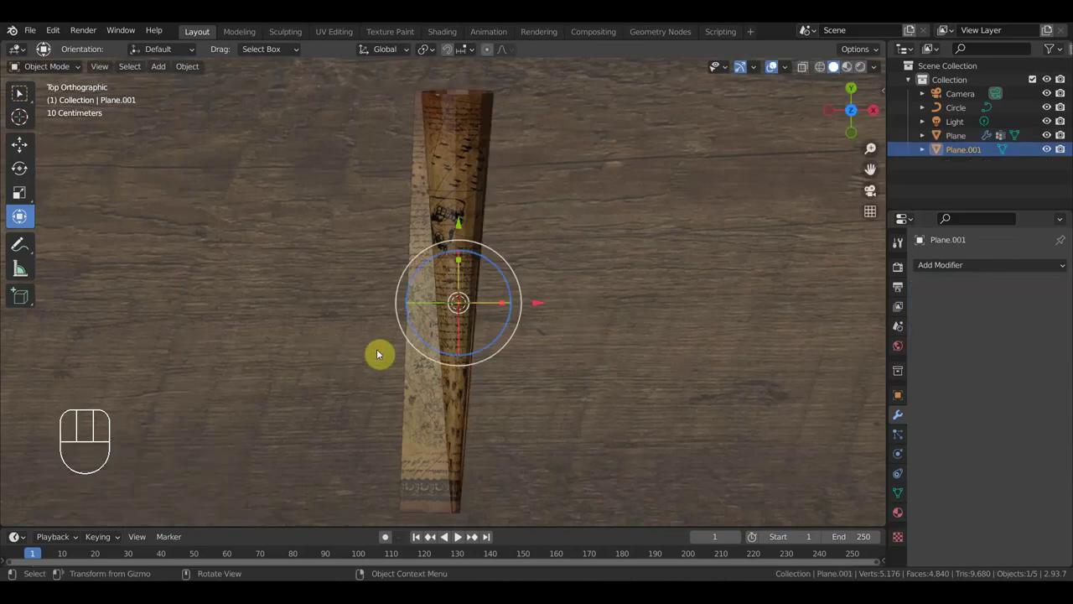
left_click_drag(435, 329, 449, 285)
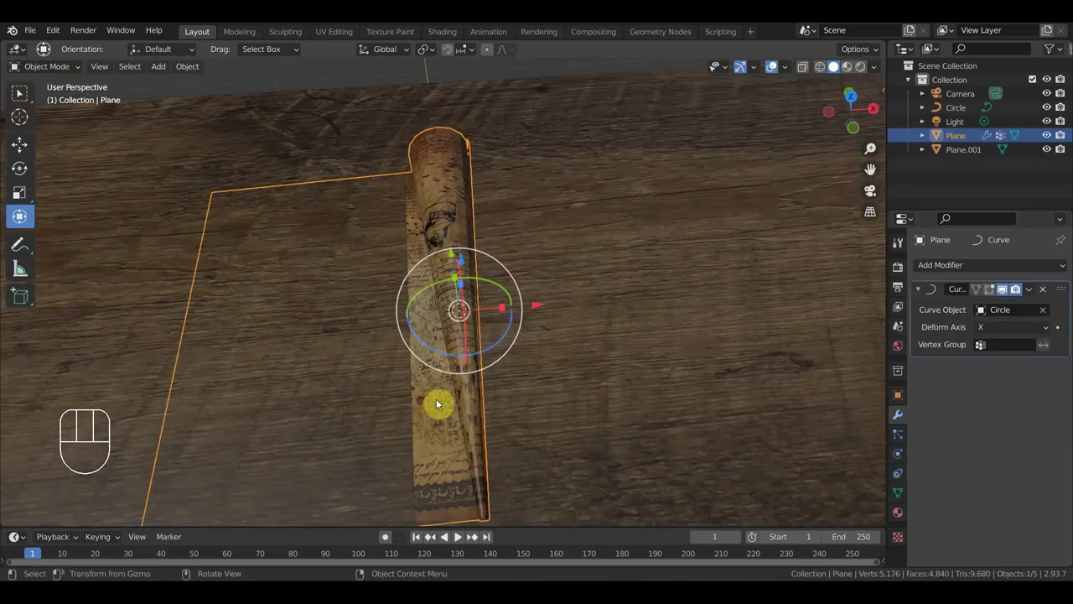
key("KP_7")
key("r")
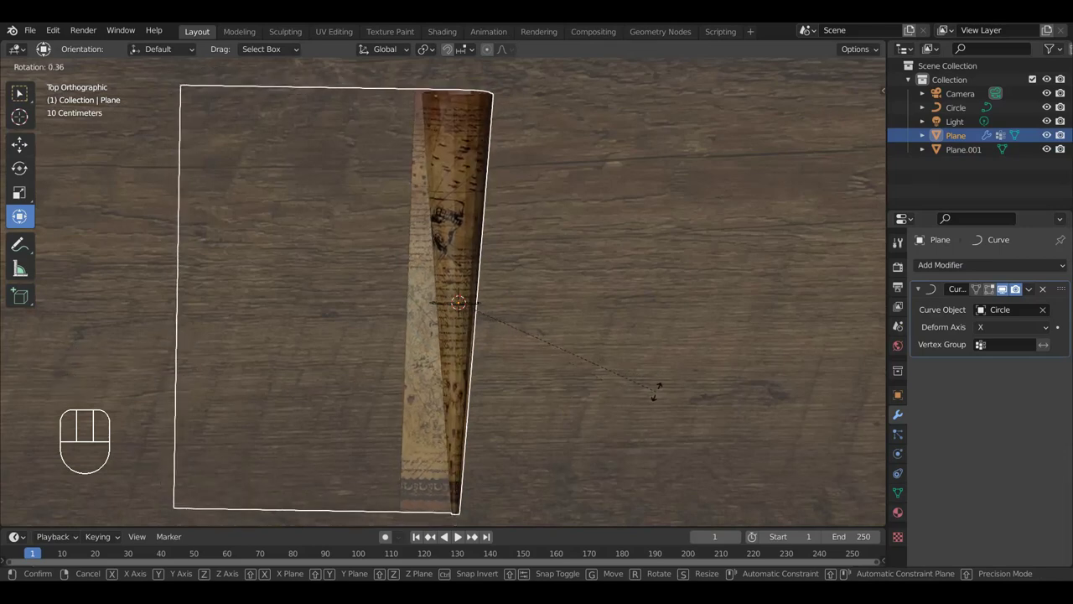
Hide the wooden floor object Plane.001 so the map shows alone
left_click(661, 394)
key("h")
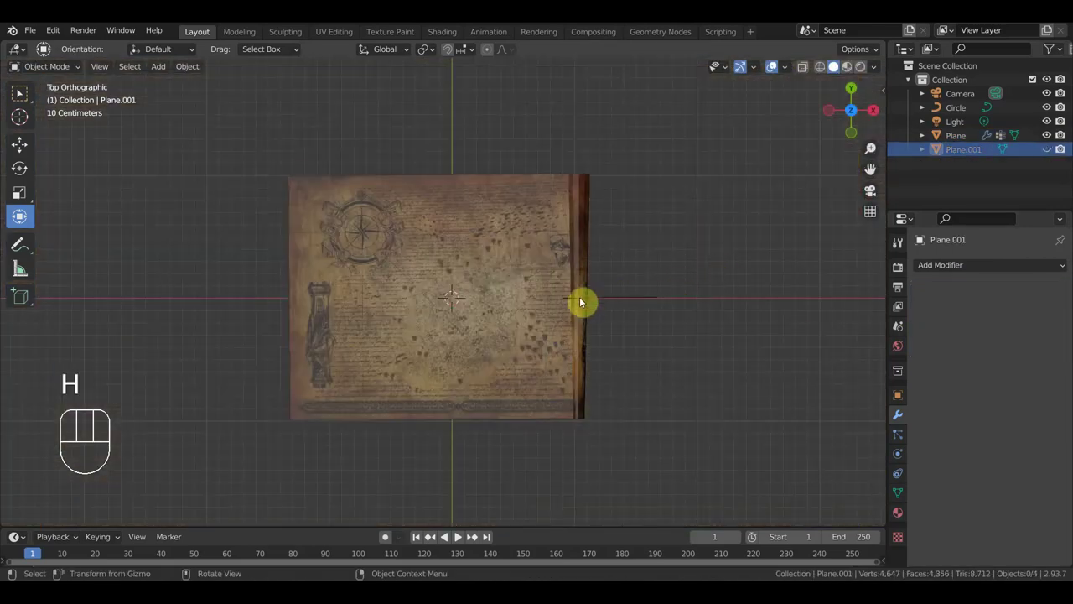
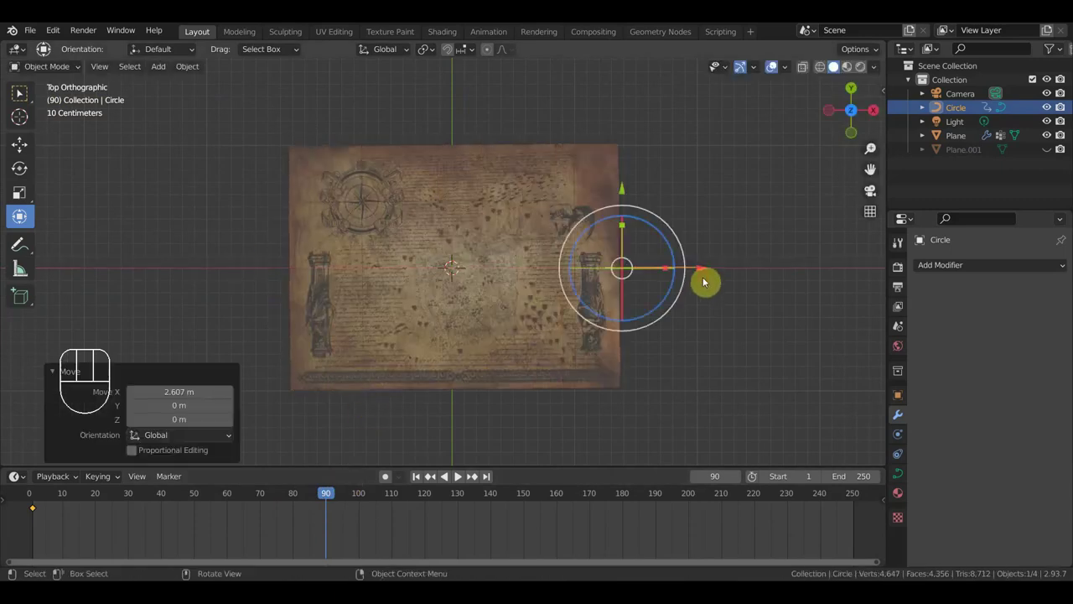
Keyframe the Circle at frame 90, scrub the timeline, and unhide the wooden floor
key("i")
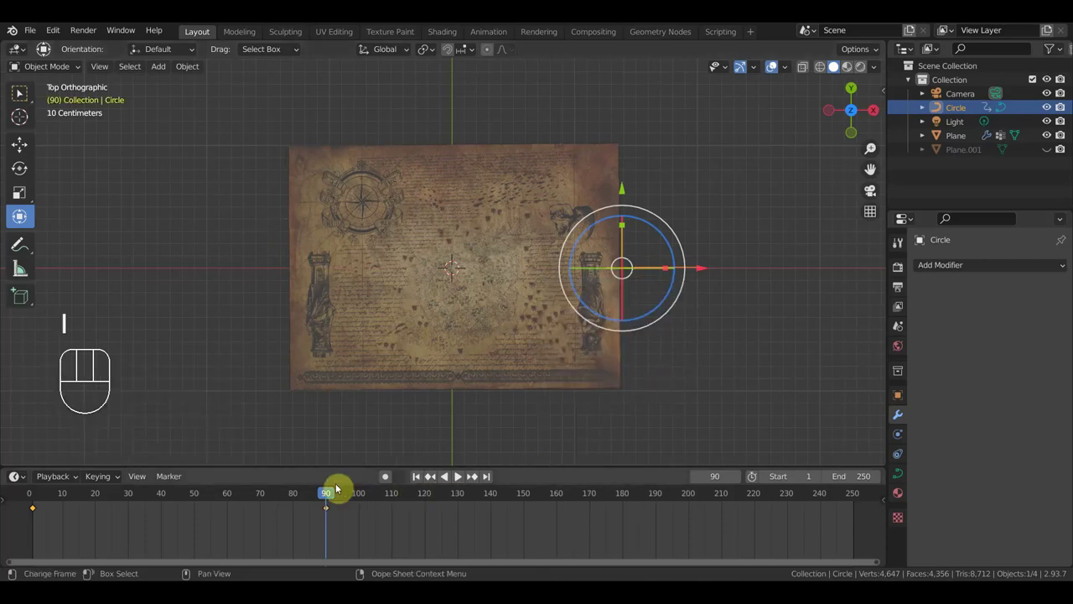
left_click_drag(325, 493, 347, 519)
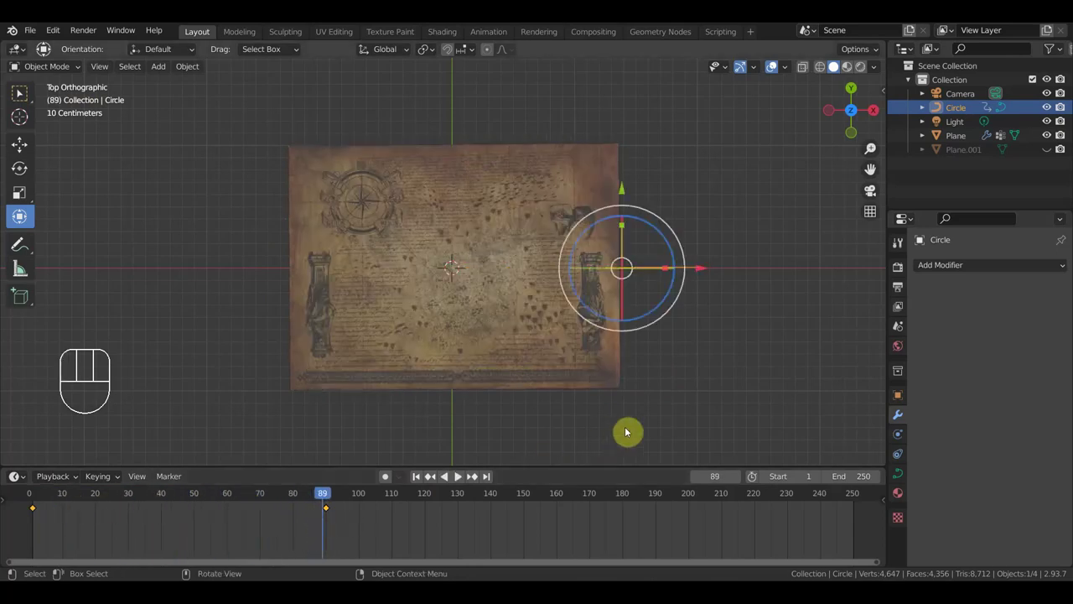
key("alt+h")
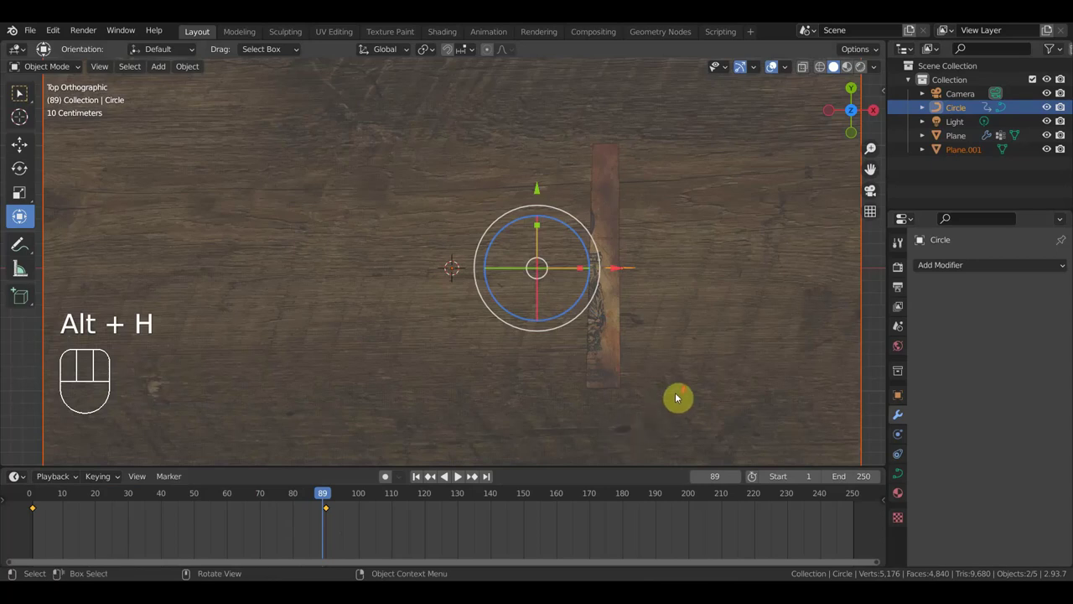
Select the wooden floor and check its thickness from front and side orthographic views
left_click_drag(676, 362, 647, 238)
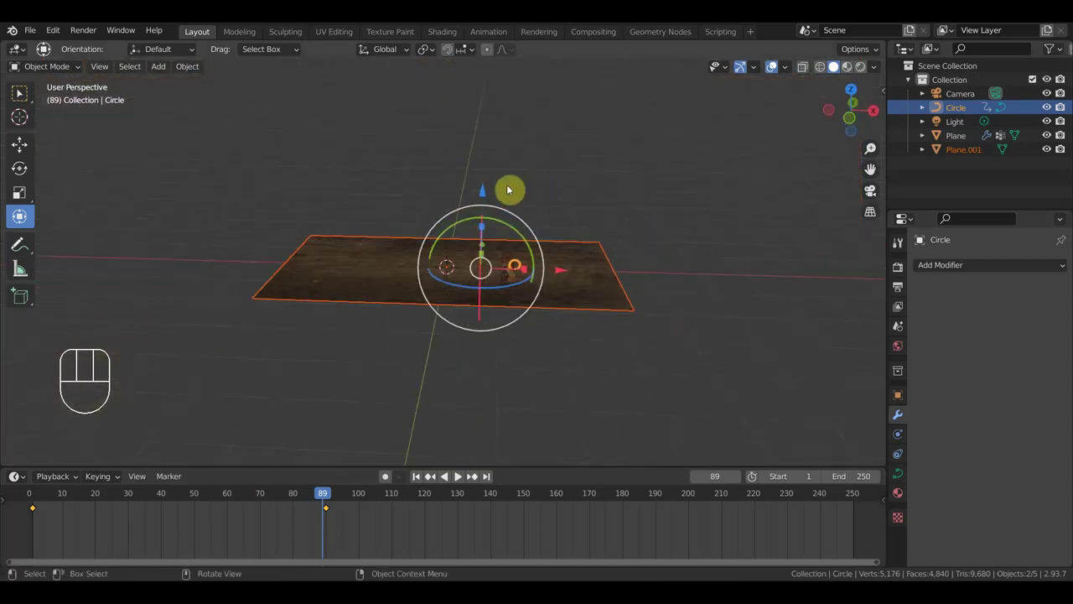
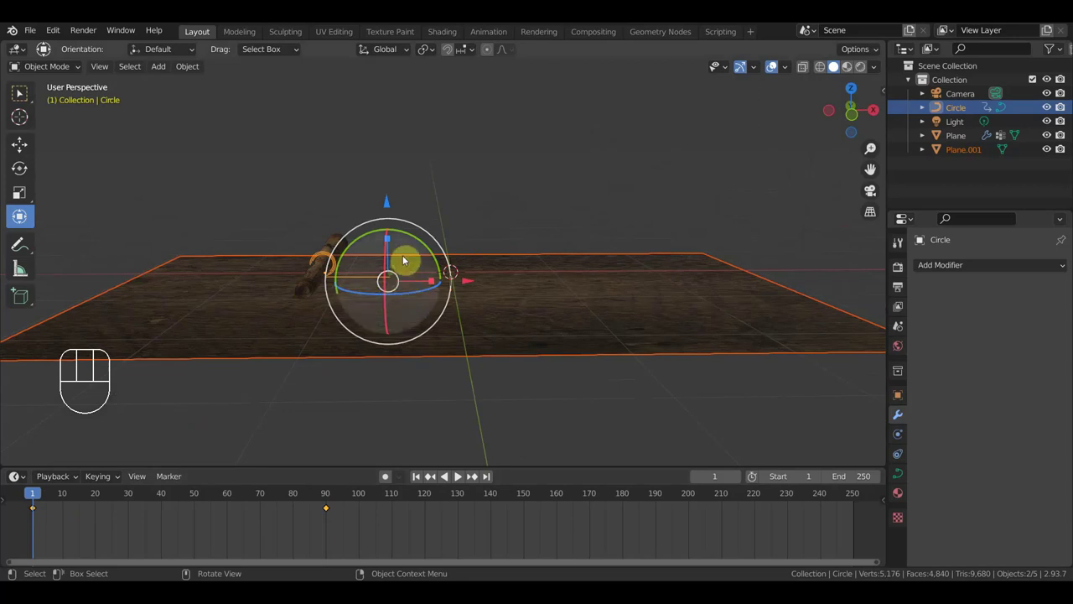
left_click_drag(459, 332, 477, 327)
left_click(492, 300)
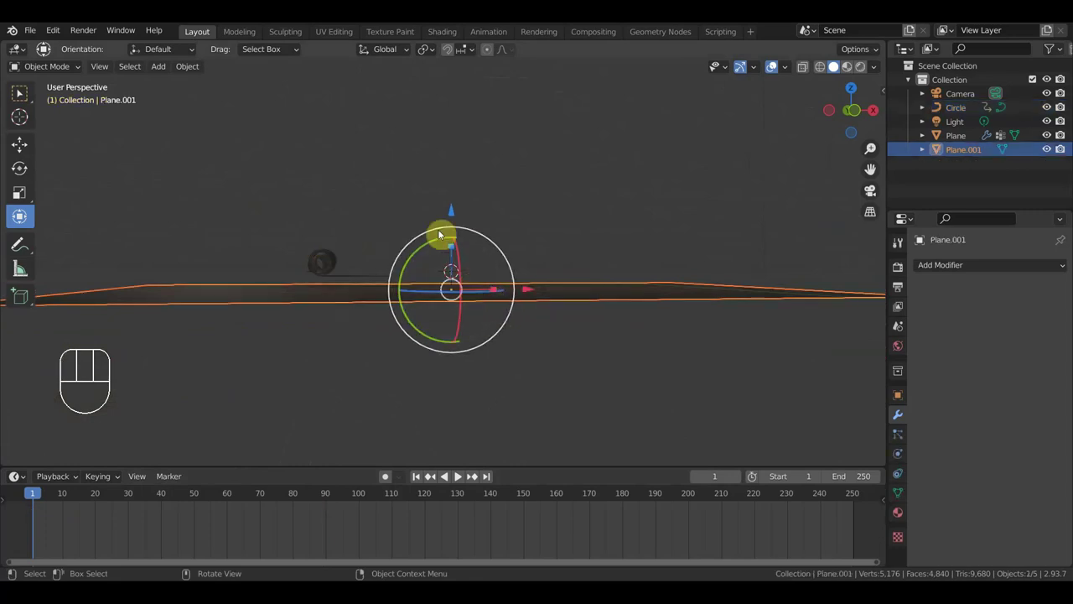
left_click_drag(457, 218, 453, 202)
key("KP_1")
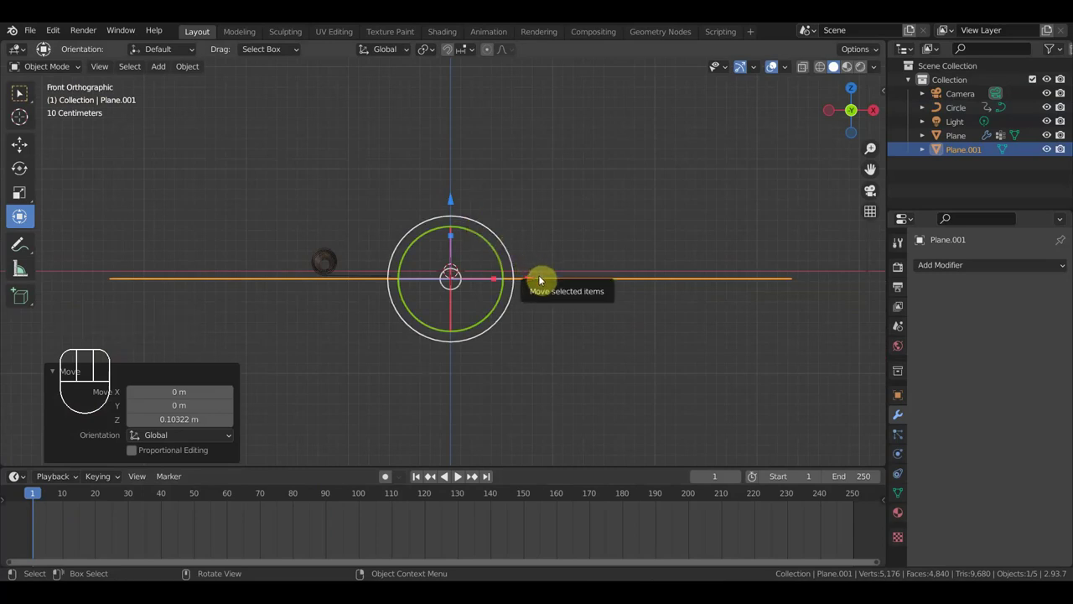
key("KP_1")
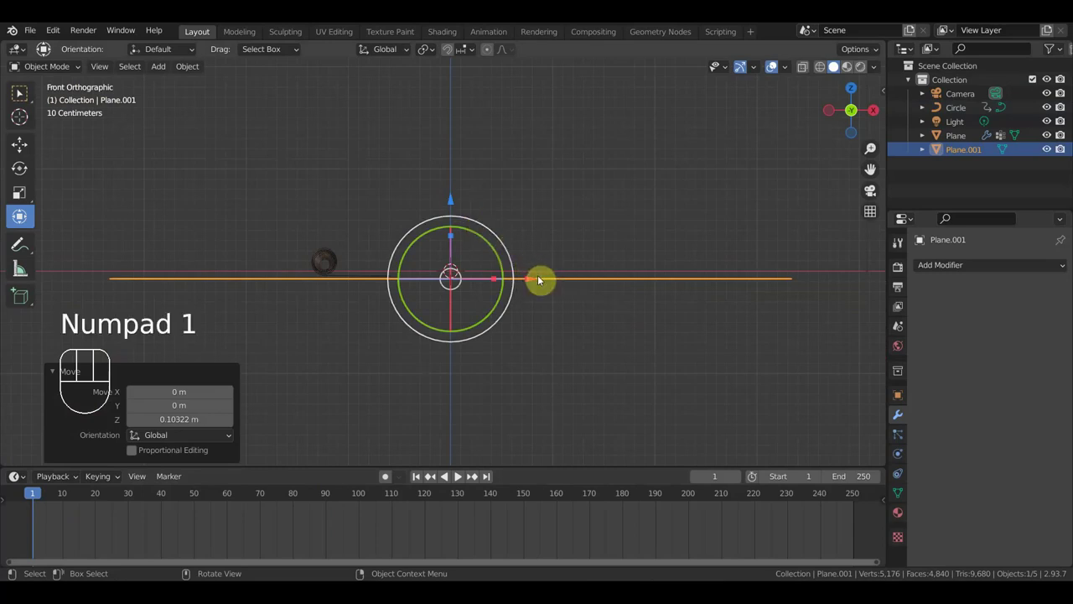
key("KP_3")
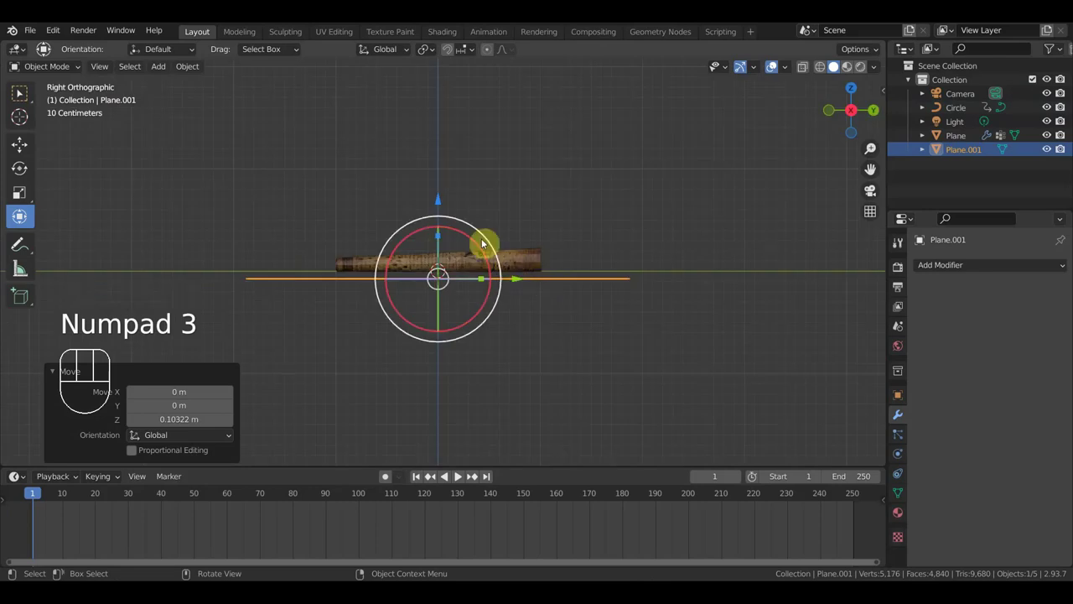
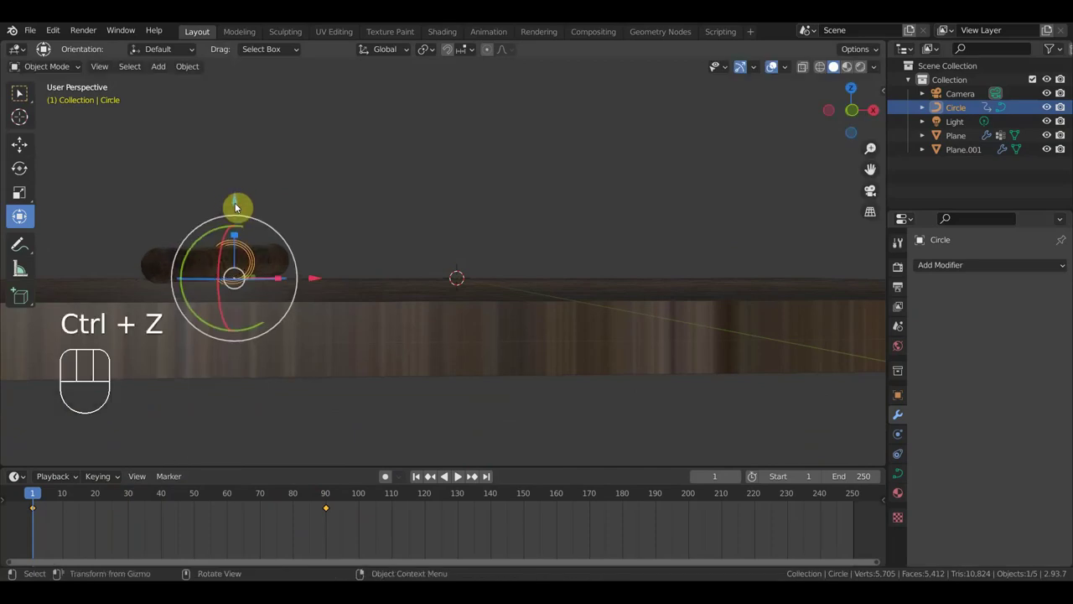
Move the map plane and Circle together vertically until the scroll rests on the floor
left_click(165, 253)
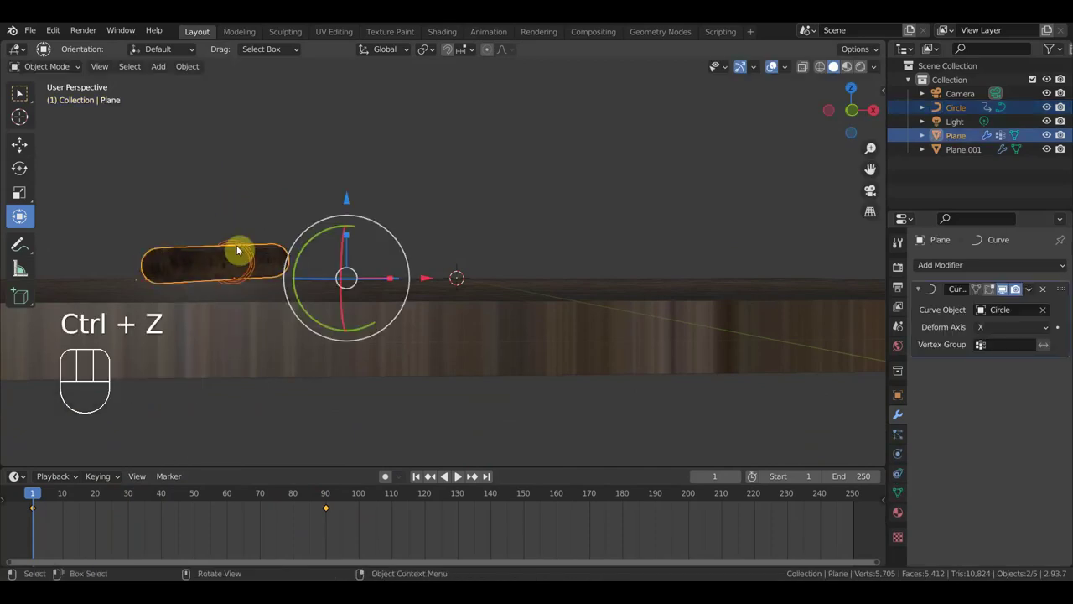
left_click_drag(288, 246, 449, 238)
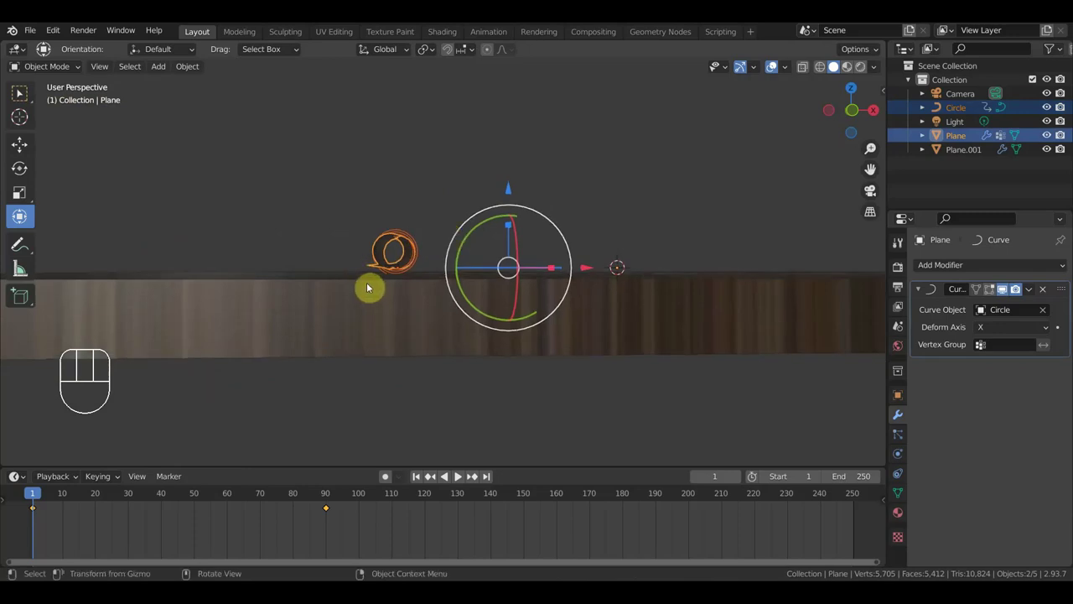
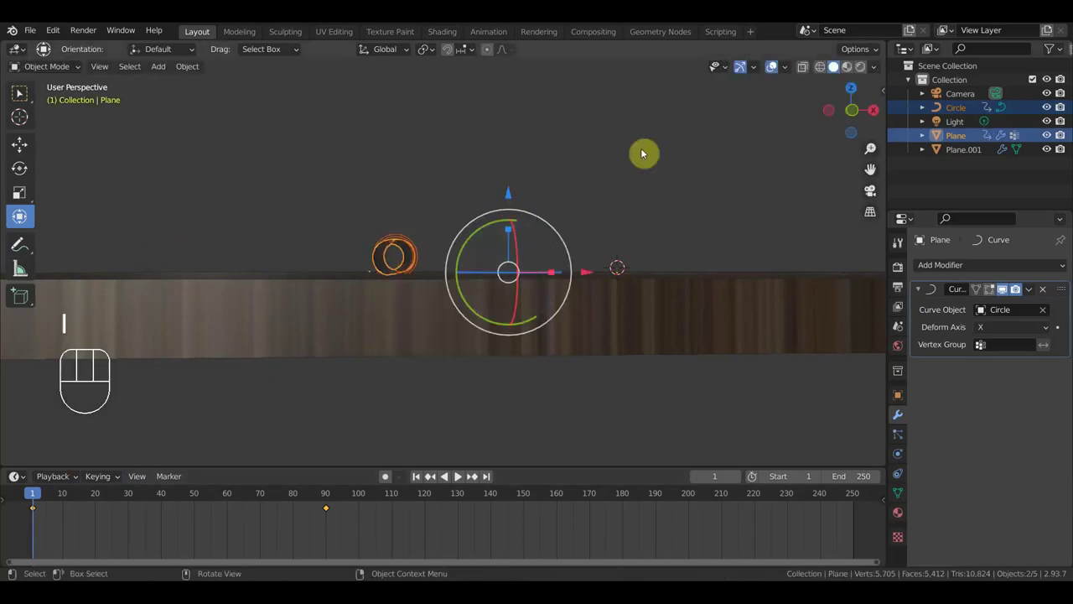
left_click_drag(426, 289, 416, 286)
left_click_drag(415, 277, 420, 280)
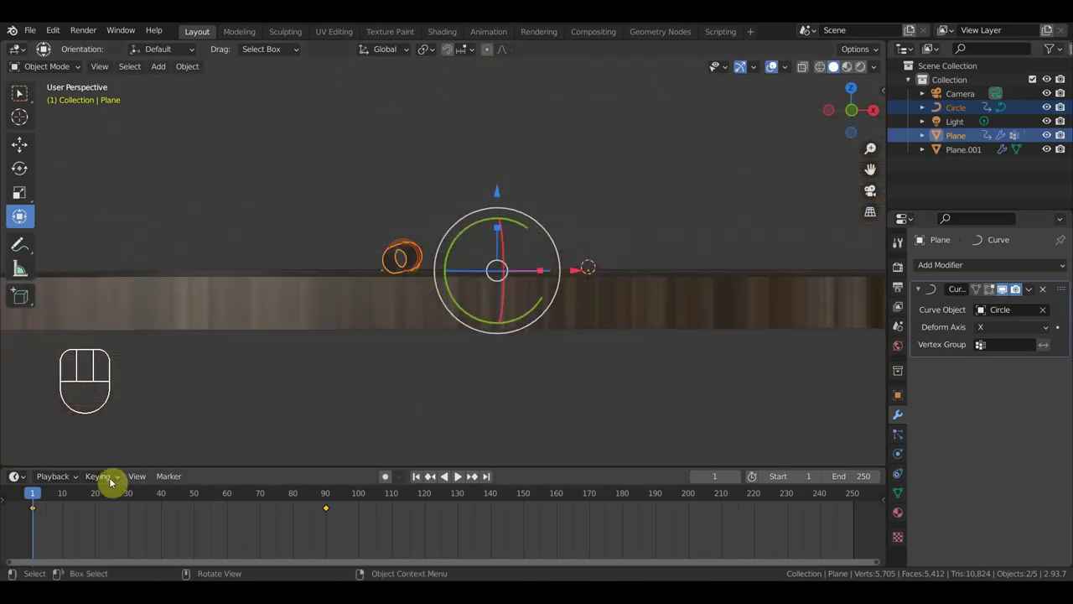
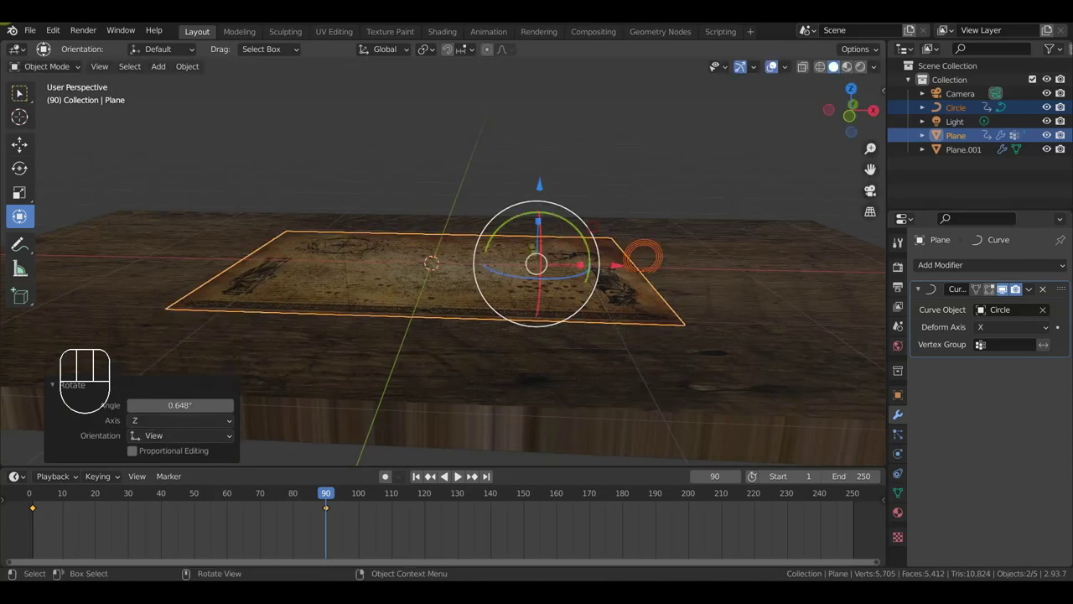
Set the timeline end to 90, reframe the whole map, and select the map plane alone
left_click_drag(596, 239, 592, 211)
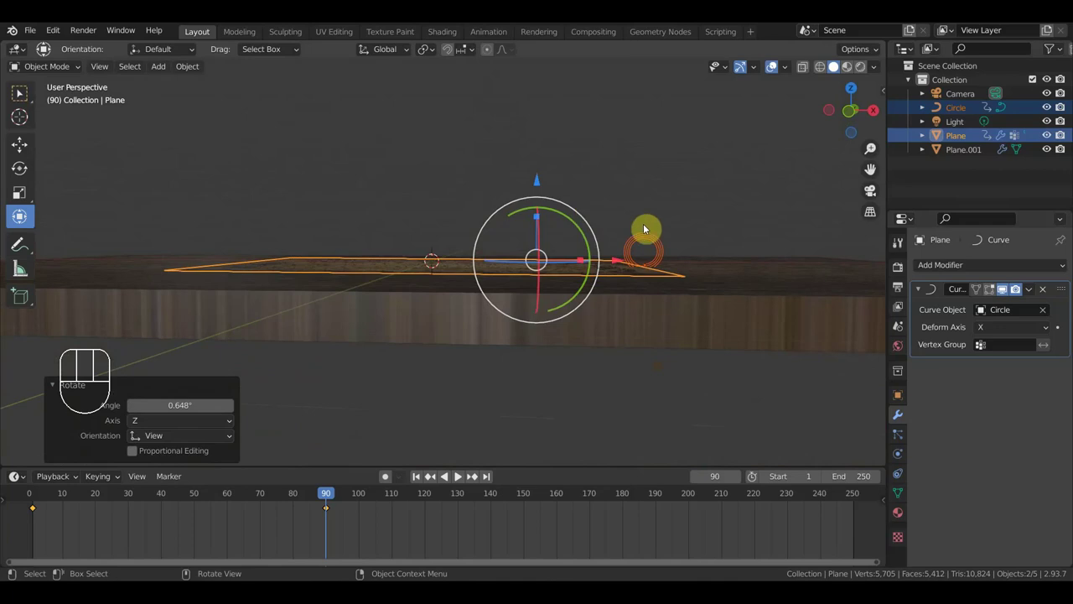
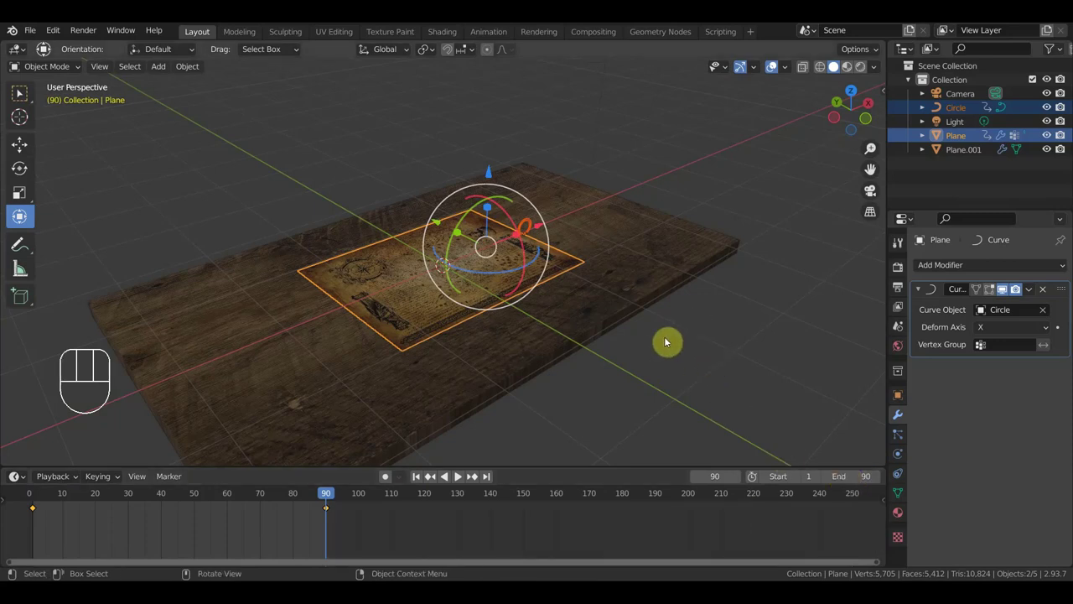
left_click_drag(665, 342, 635, 346)
left_click_drag(637, 347, 672, 343)
middle_click(684, 344)
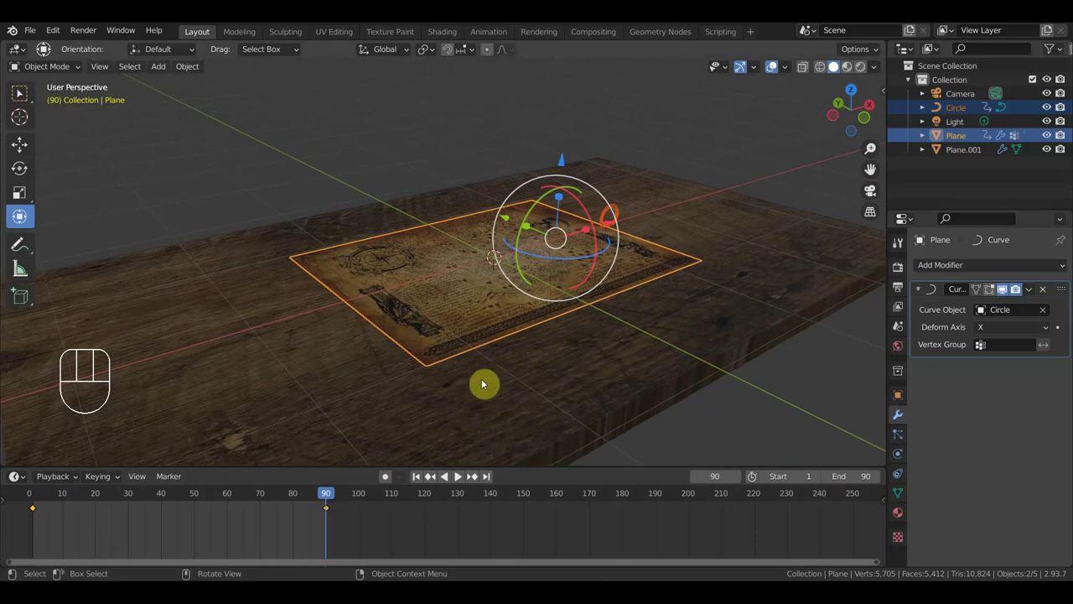
left_click_drag(463, 353, 414, 334)
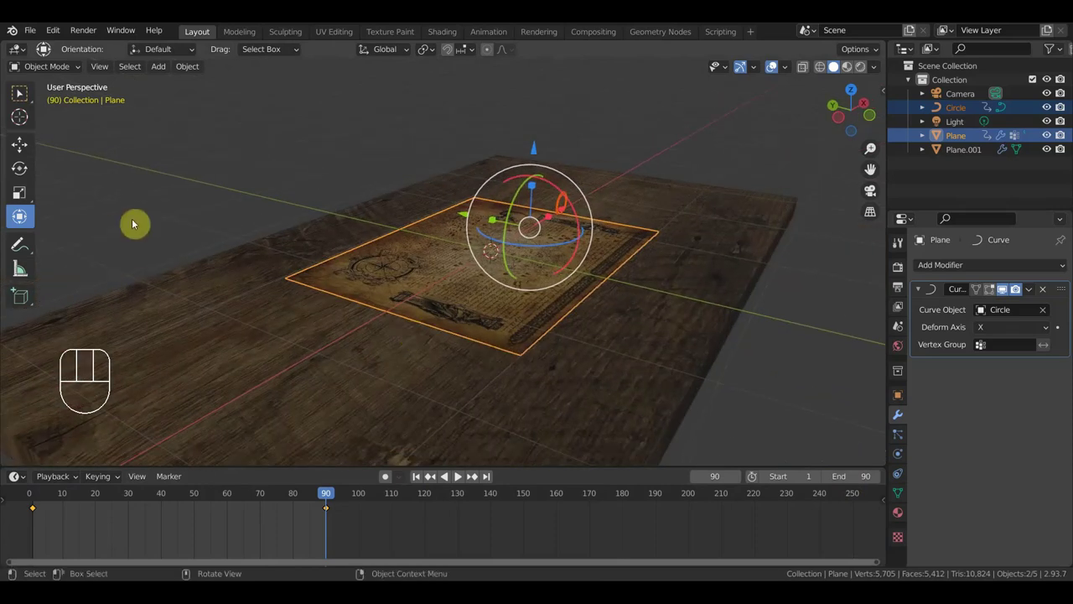
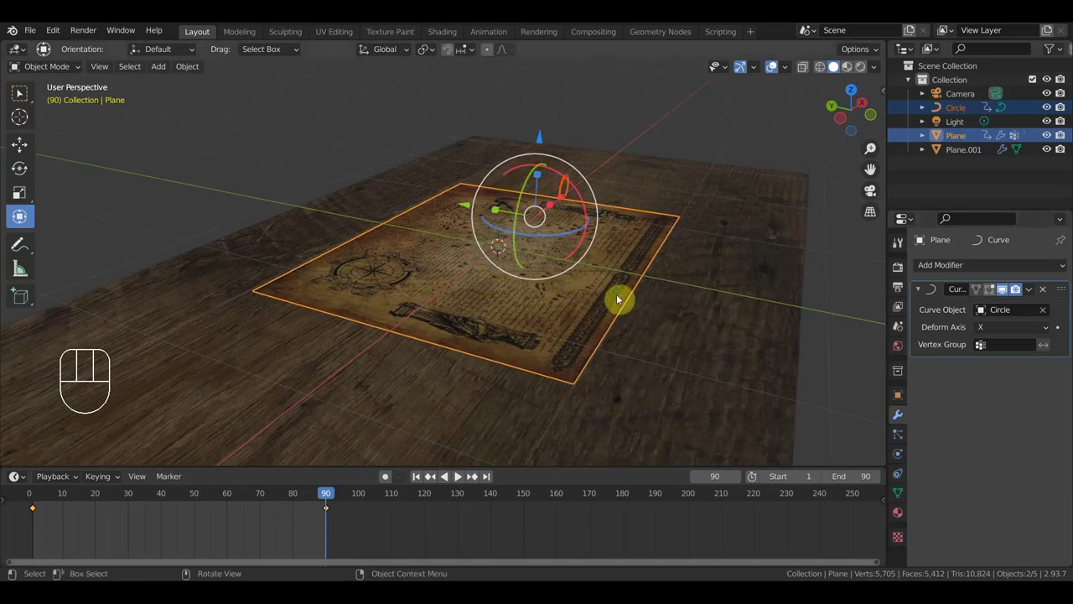
left_click(619, 299)
Select the map plane to start adding its shape keys
left_click(619, 299)
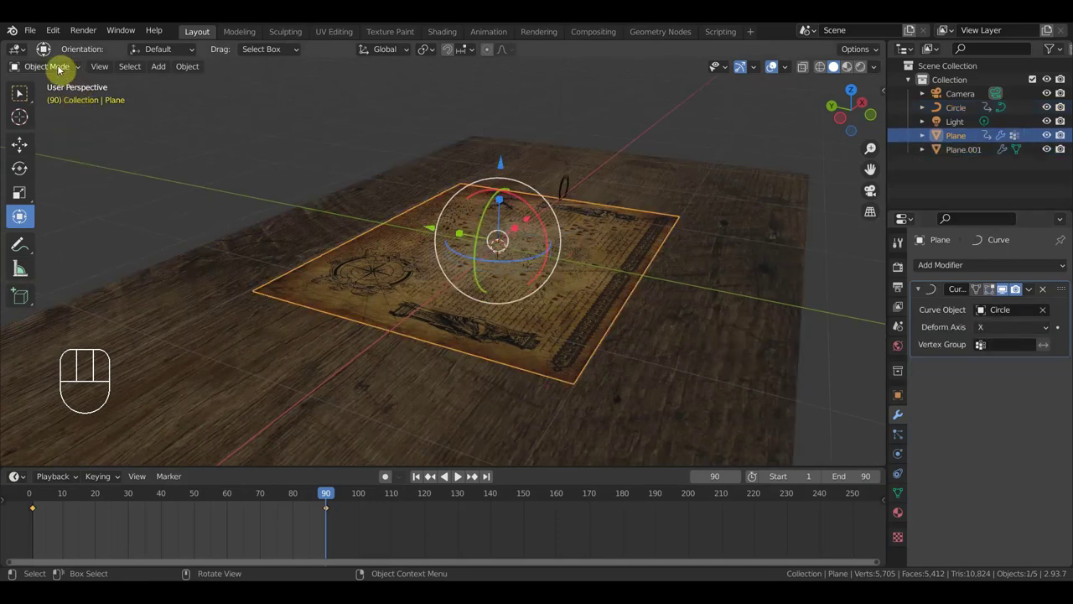
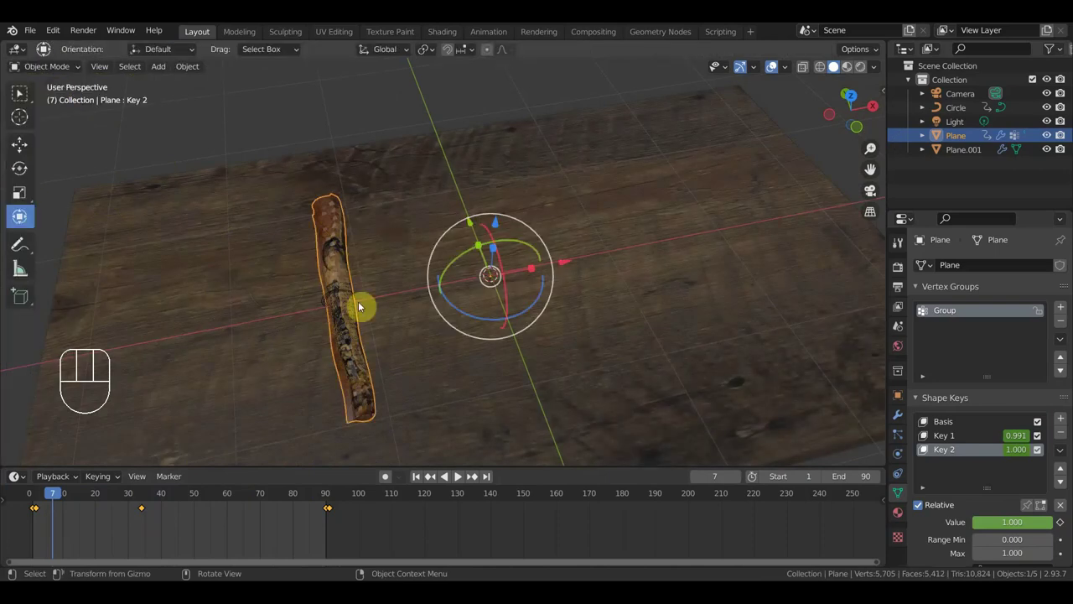
Select the floor plane after checking the curve, reframe the map, and play the animation
left_click_drag(337, 304, 381, 302)
left_click(385, 333)
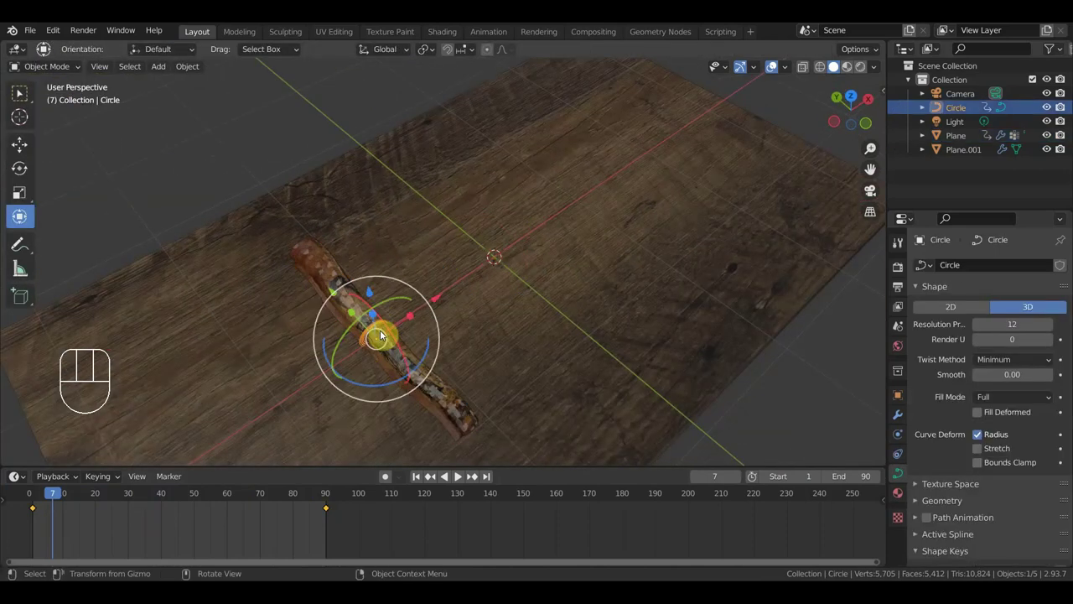
left_click(455, 392)
left_click_drag(450, 401, 424, 326)
left_click_drag(512, 359, 459, 360)
left_click_drag(584, 386, 566, 329)
left_click_drag(529, 352, 573, 342)
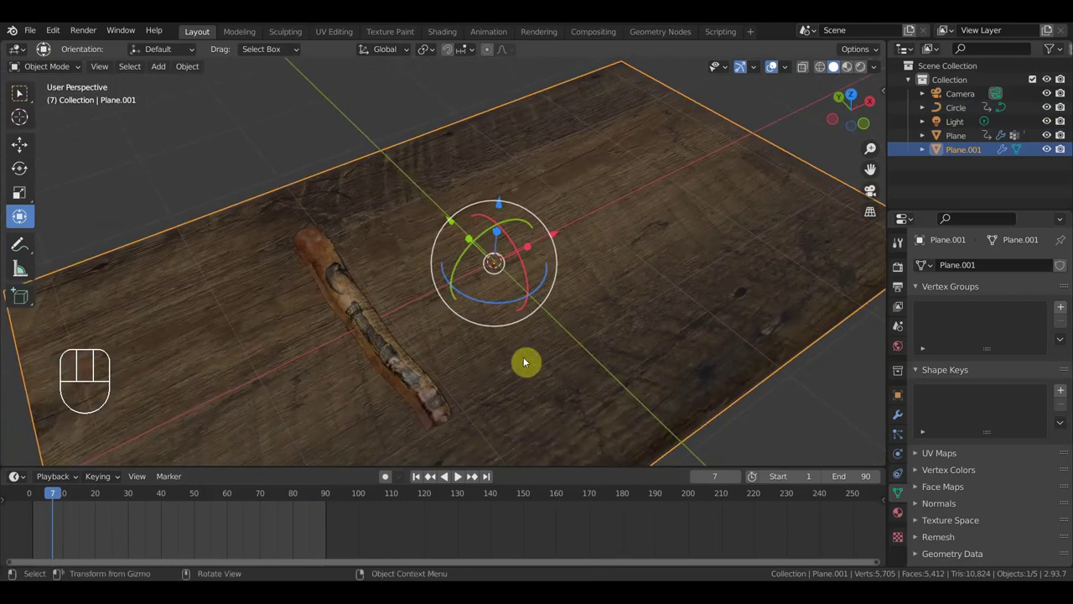
left_click(19, 99)
key("space")
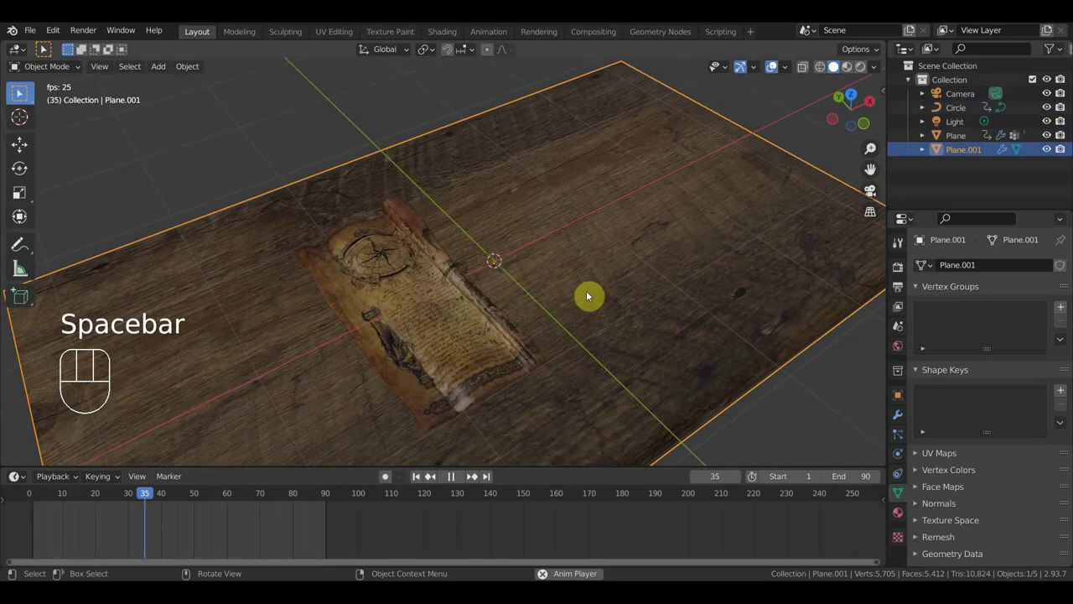
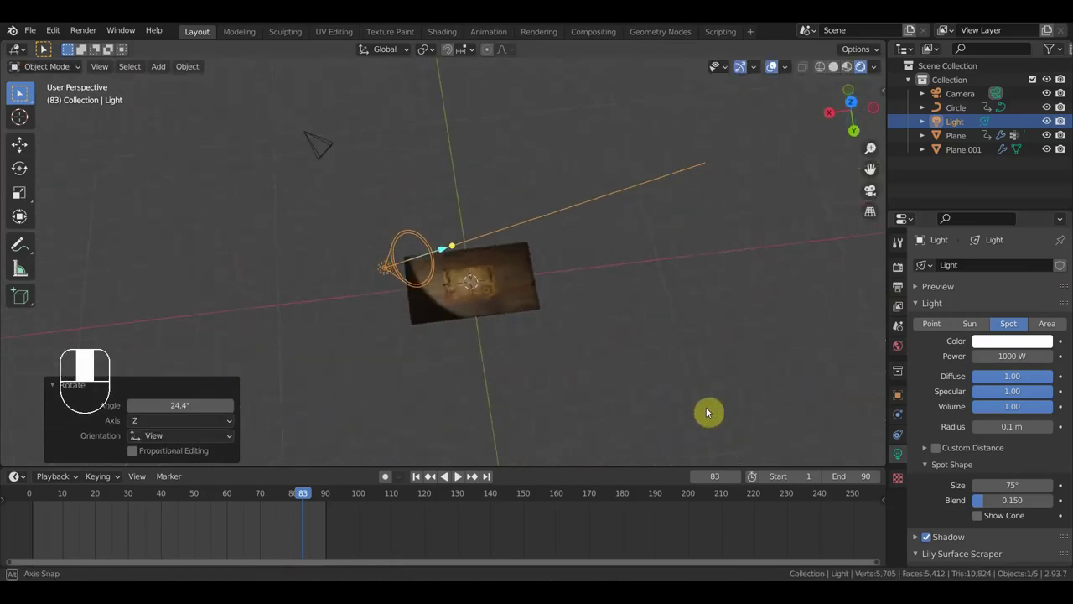
Rotate and shrink the spotlight, then reframe the map from top view
key("r")
left_click(694, 386)
key("s")
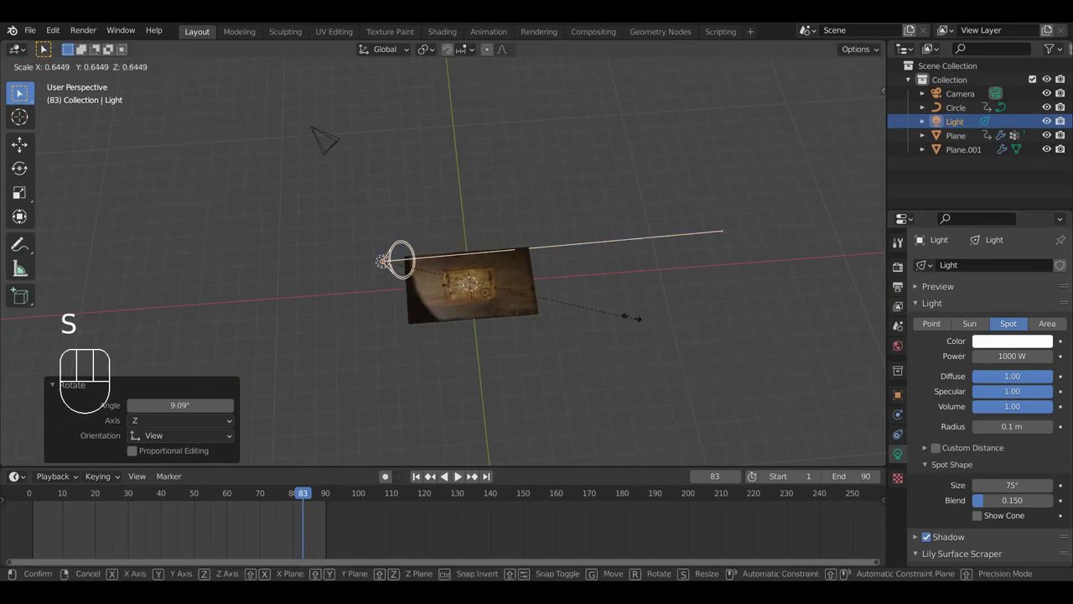
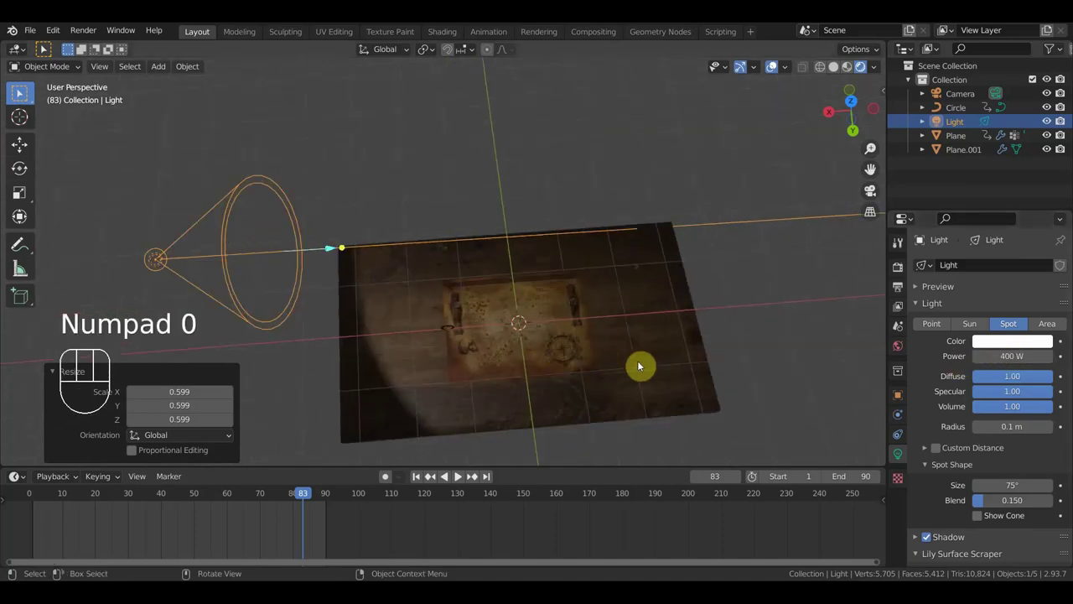
key("KP_7")
left_click_drag(683, 360, 791, 391)
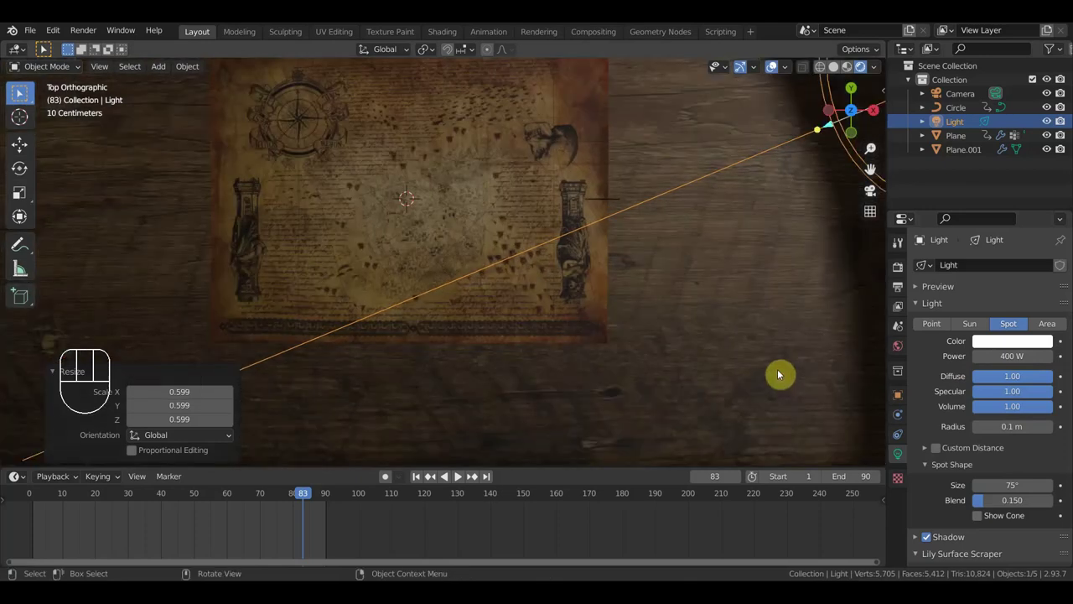
left_click_drag(786, 364, 823, 422)
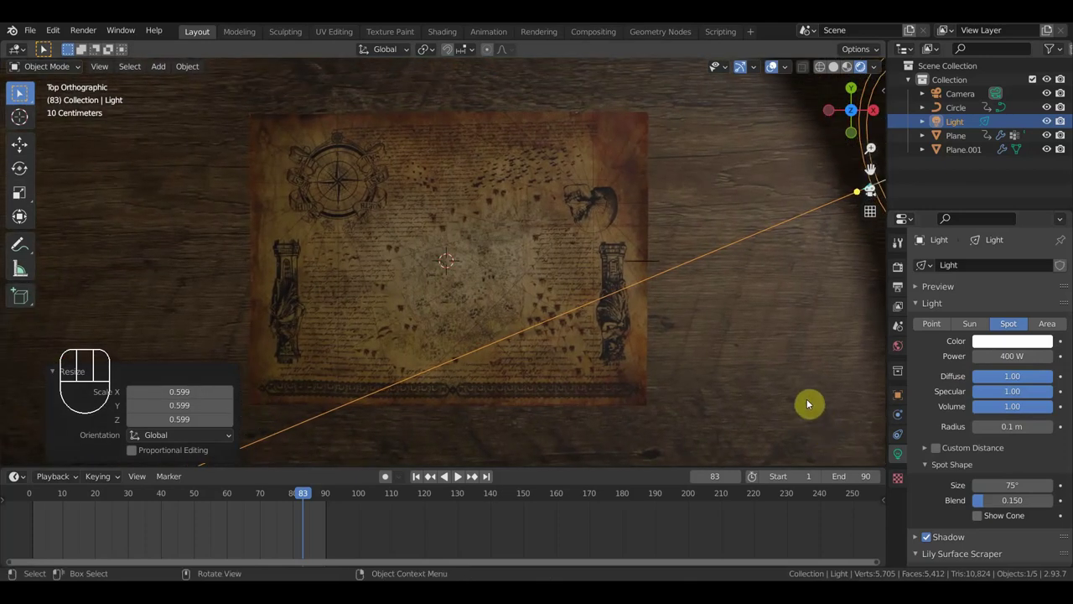
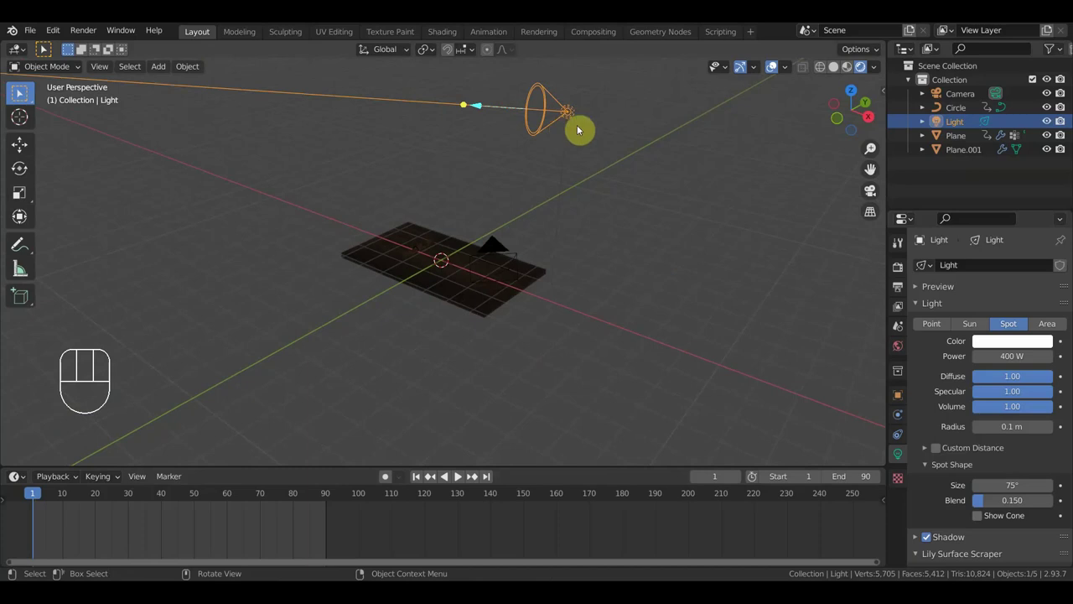
Keyframe the spotlight aimed away at frame 1, then rotated onto the map at frame 90
key("i")
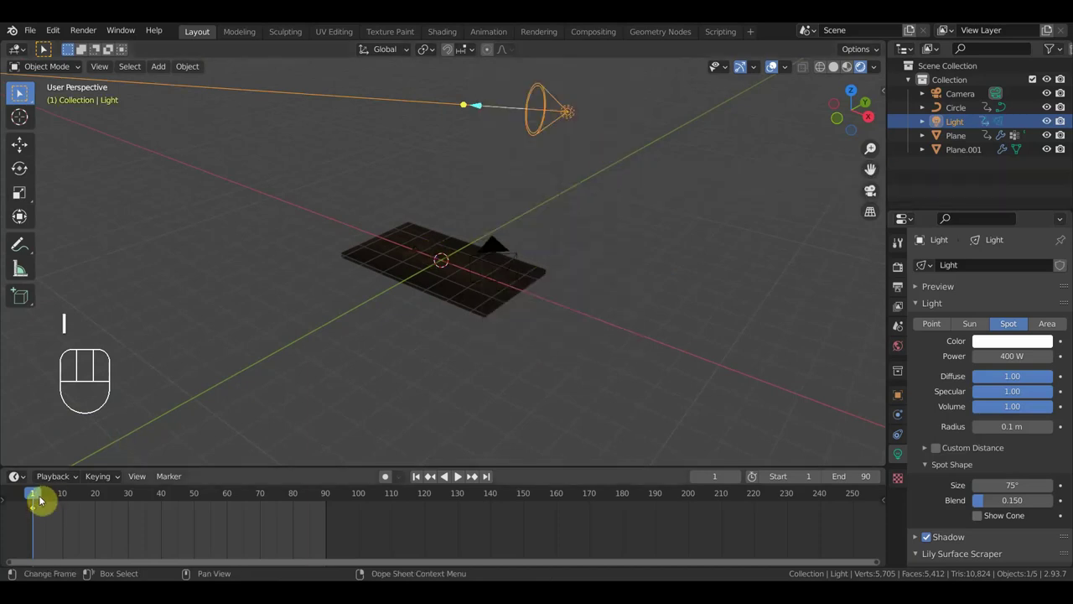
left_click_drag(53, 501, 355, 475)
key("r")
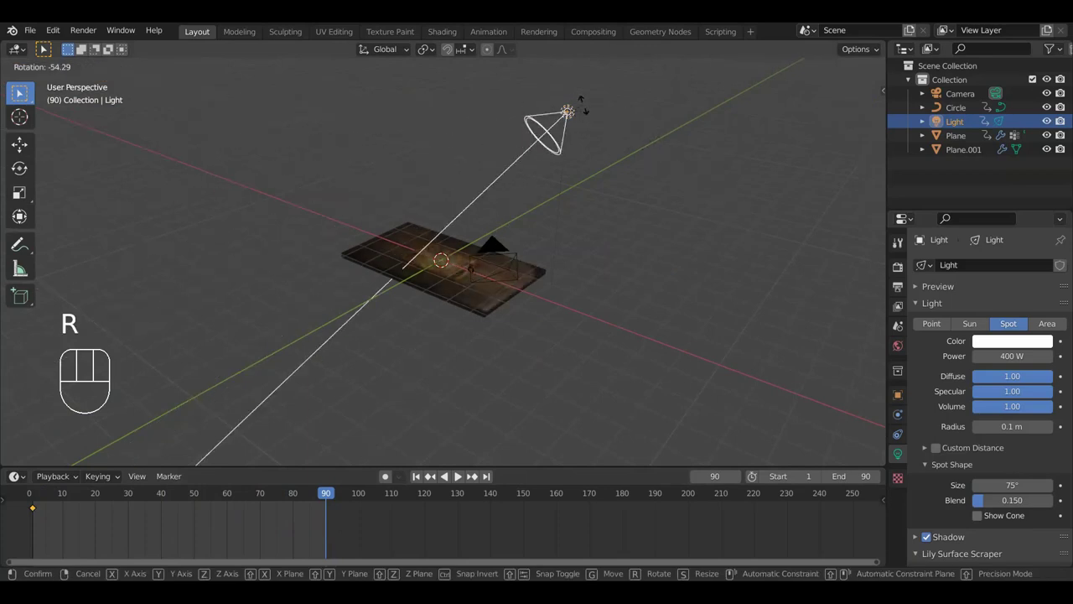
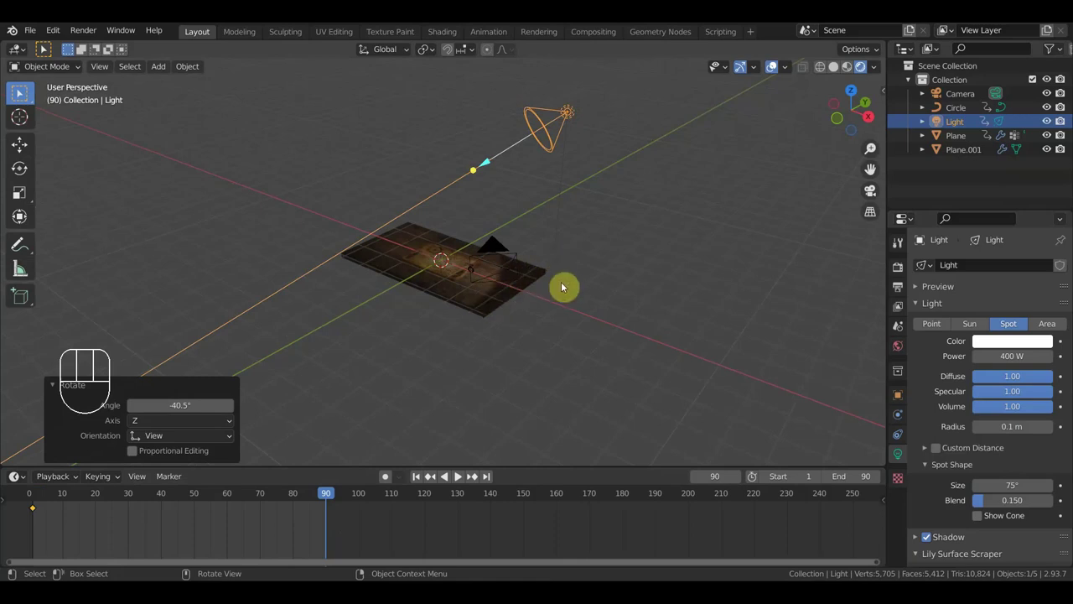
key("i")
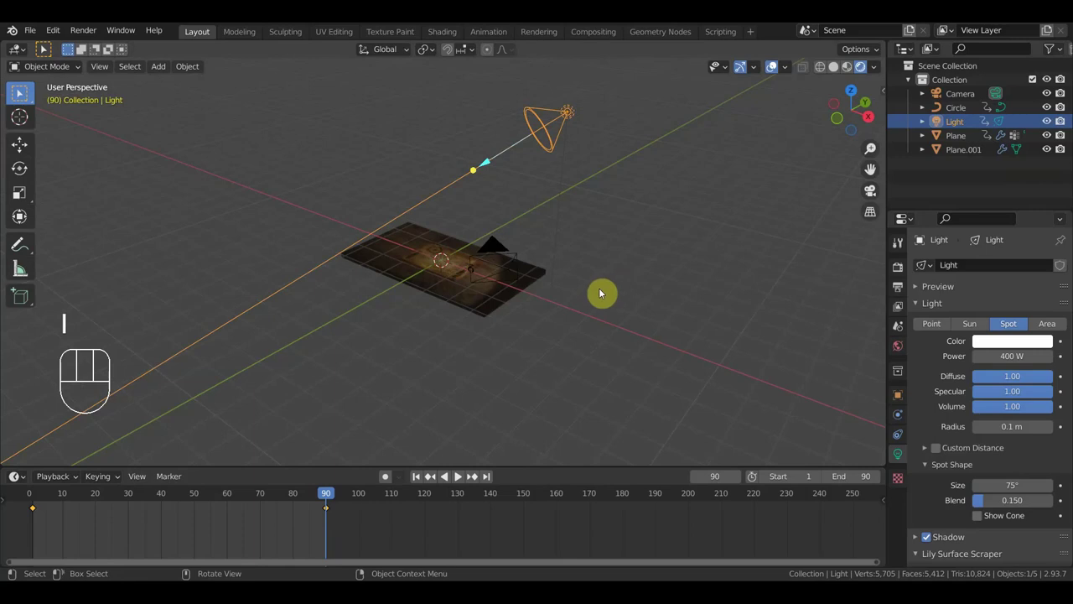
Play the spotlight swing back through the scene camera
left_click_drag(585, 327, 491, 402)
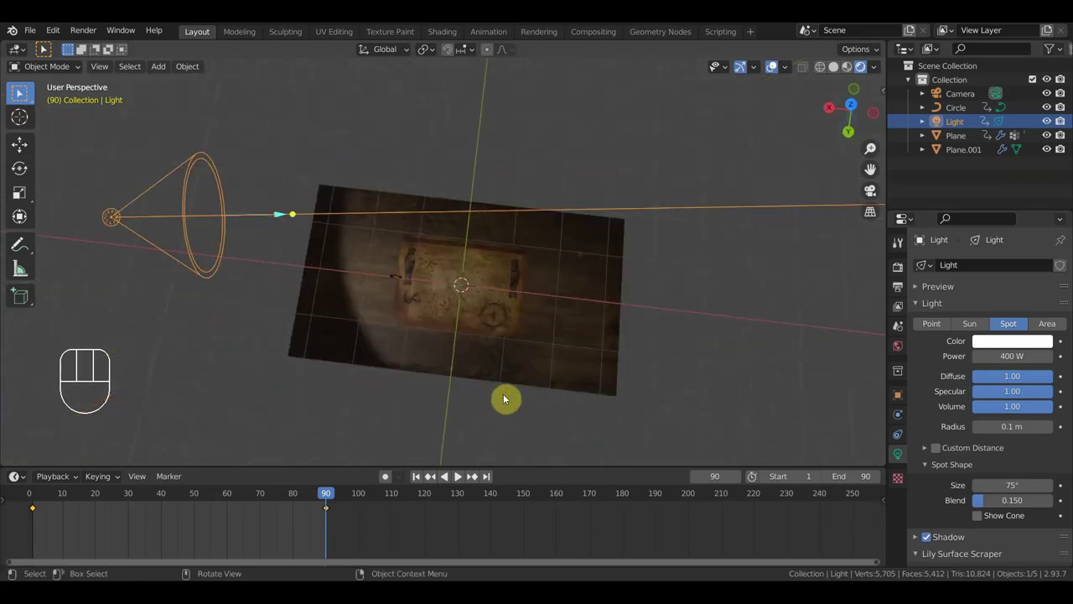
middle_click(550, 393)
key("KP_0")
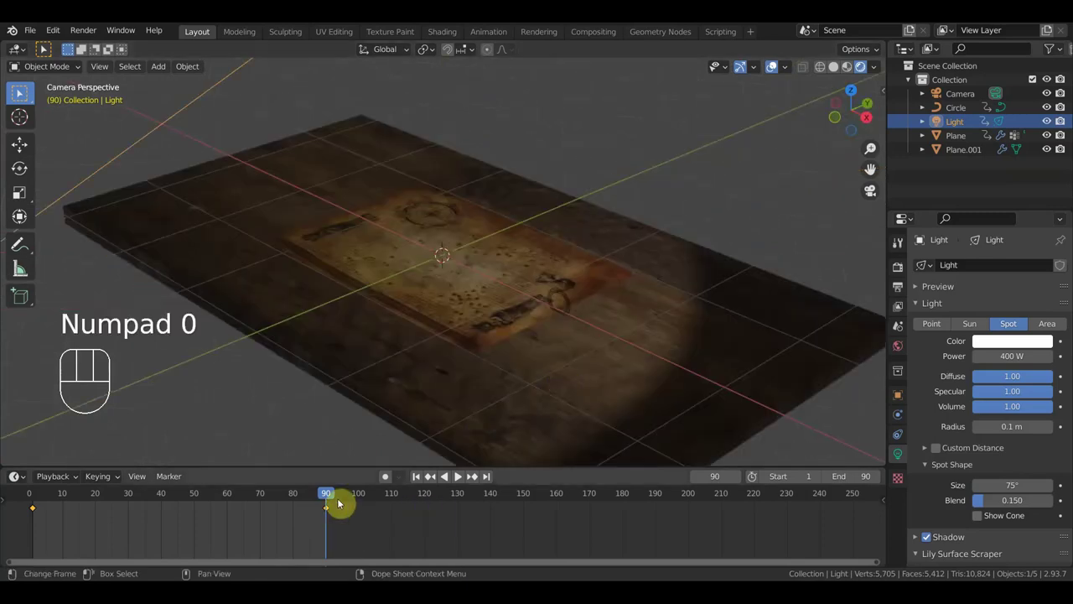
key("space")
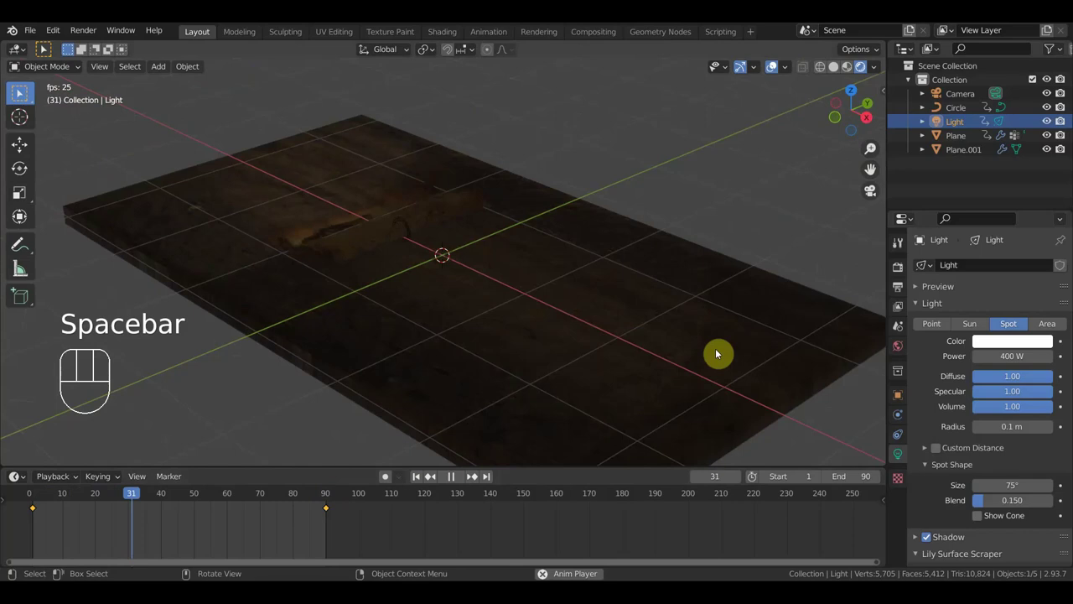
left_click_drag(765, 342, 801, 378)
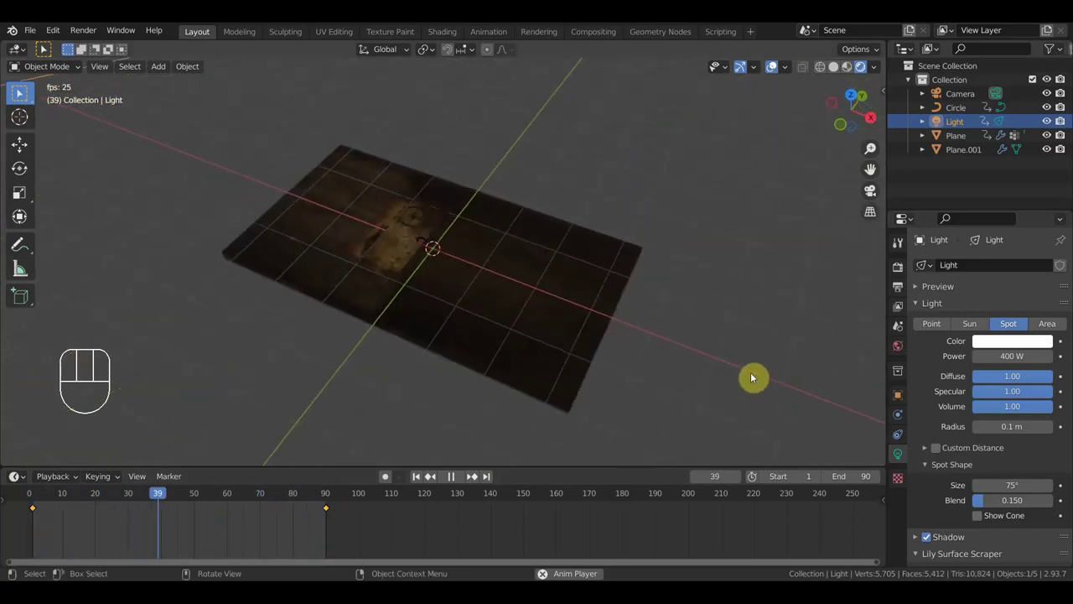
key("space")
left_click_drag(757, 374, 773, 382)
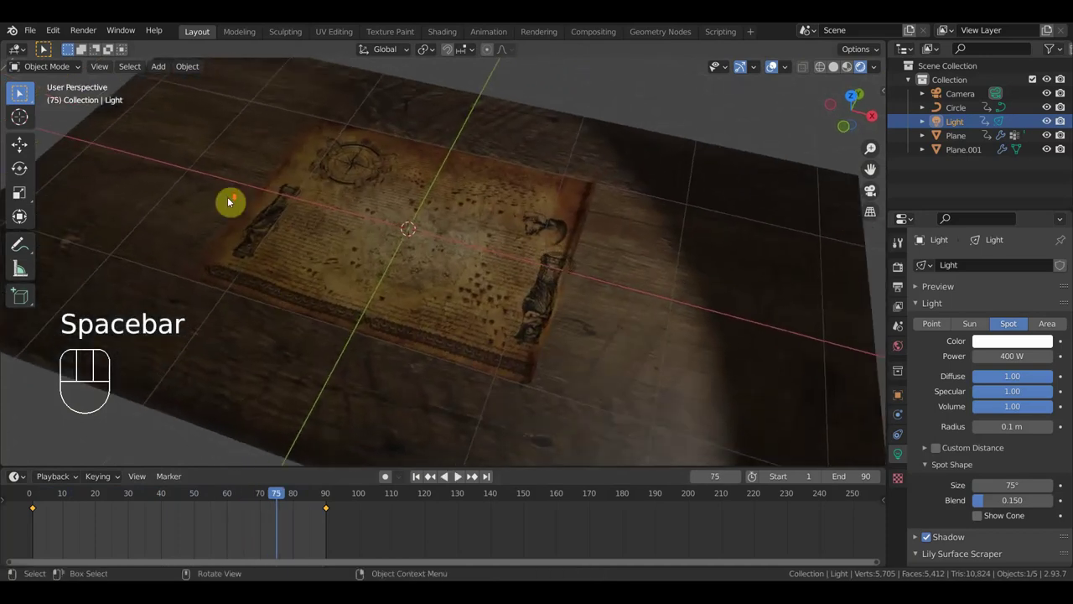
key("space")
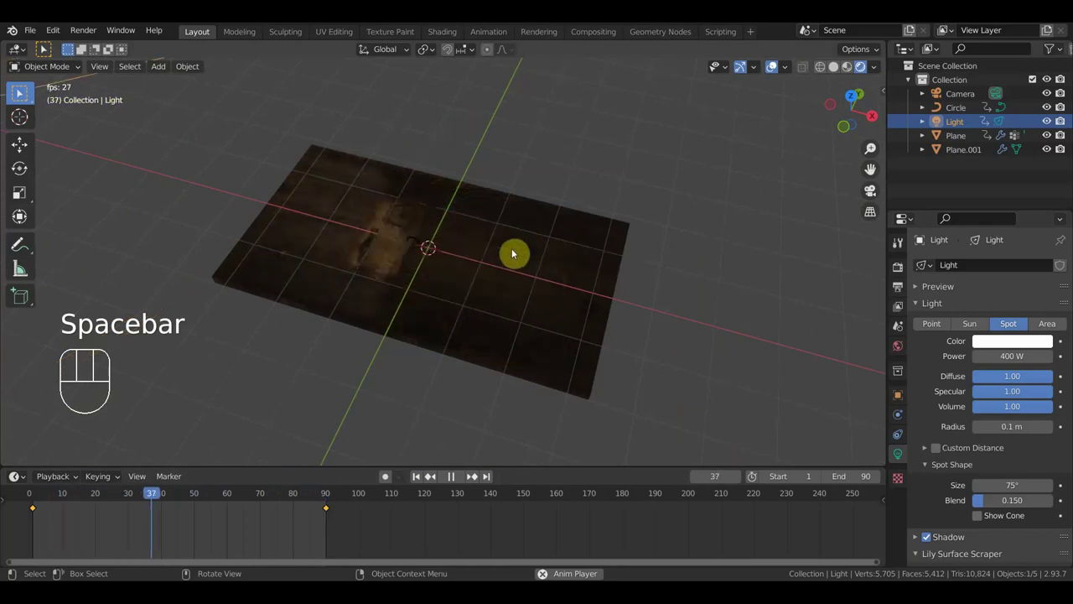
key("space")
key("space")
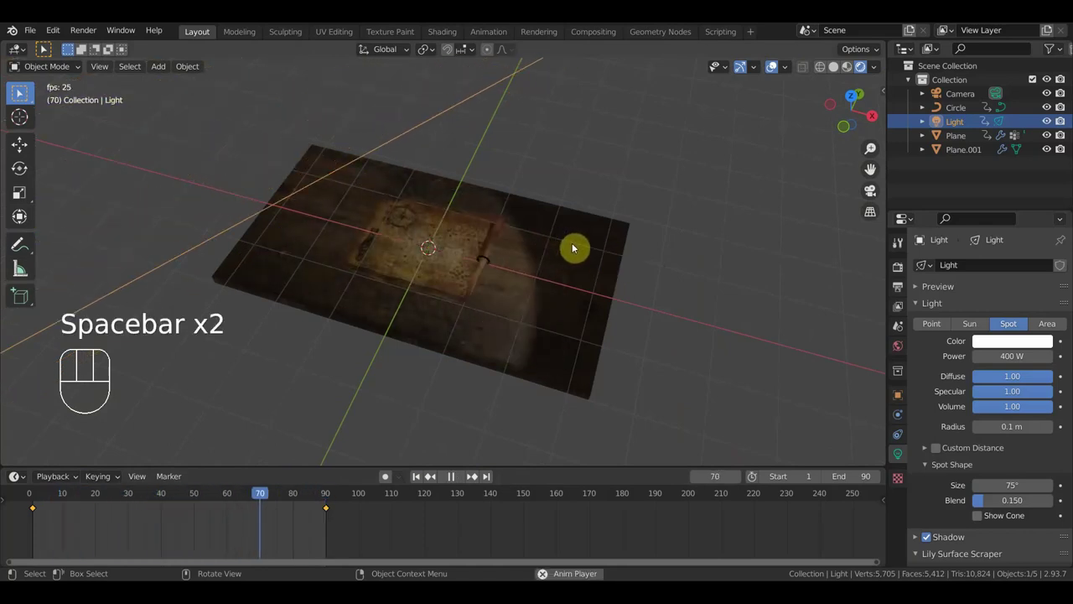
key("space")
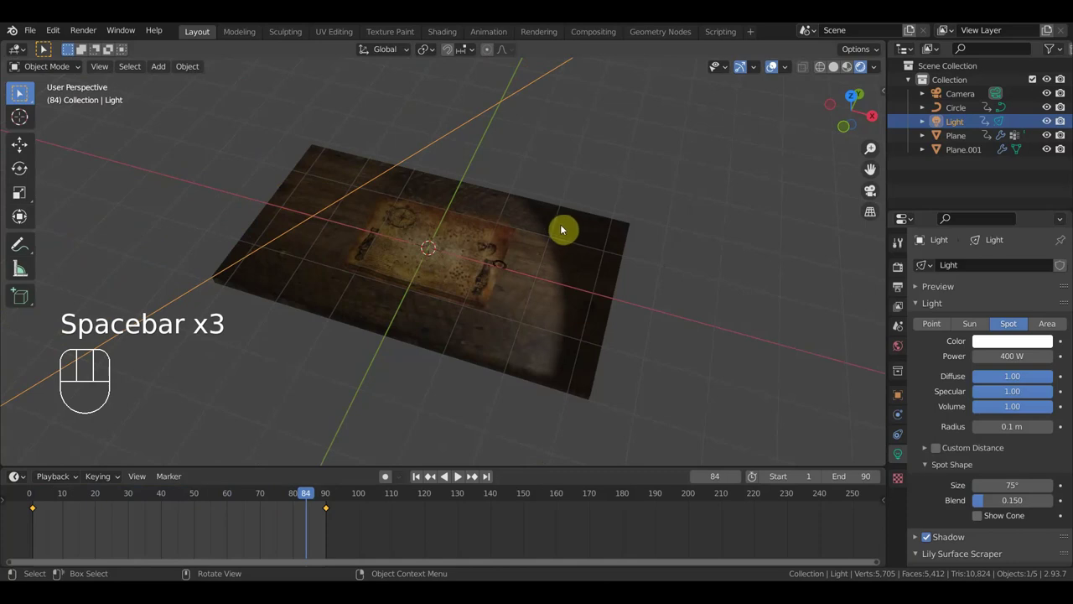
left_click_drag(582, 238, 612, 273)
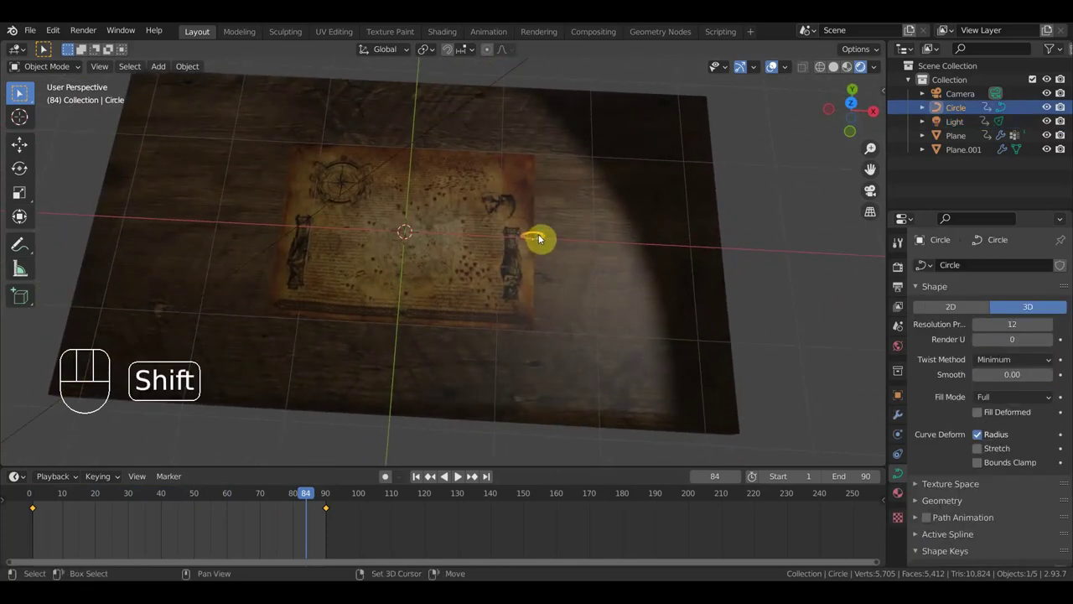
Rotate the map plane and Circle curve together about 180° in top view and replay the roll-up
left_click(536, 217)
key("KP_7")
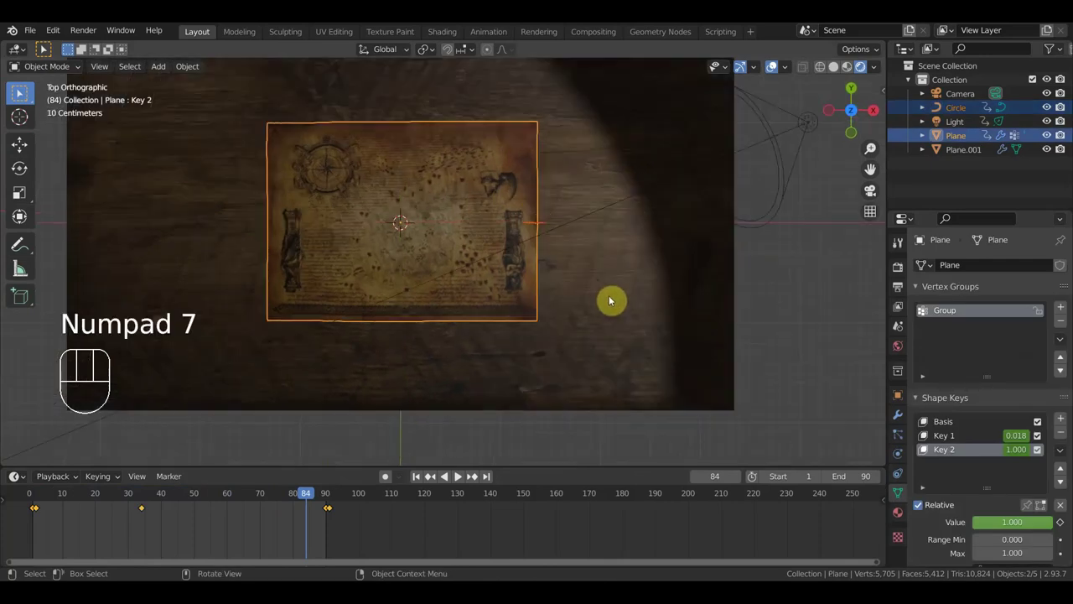
key("r")
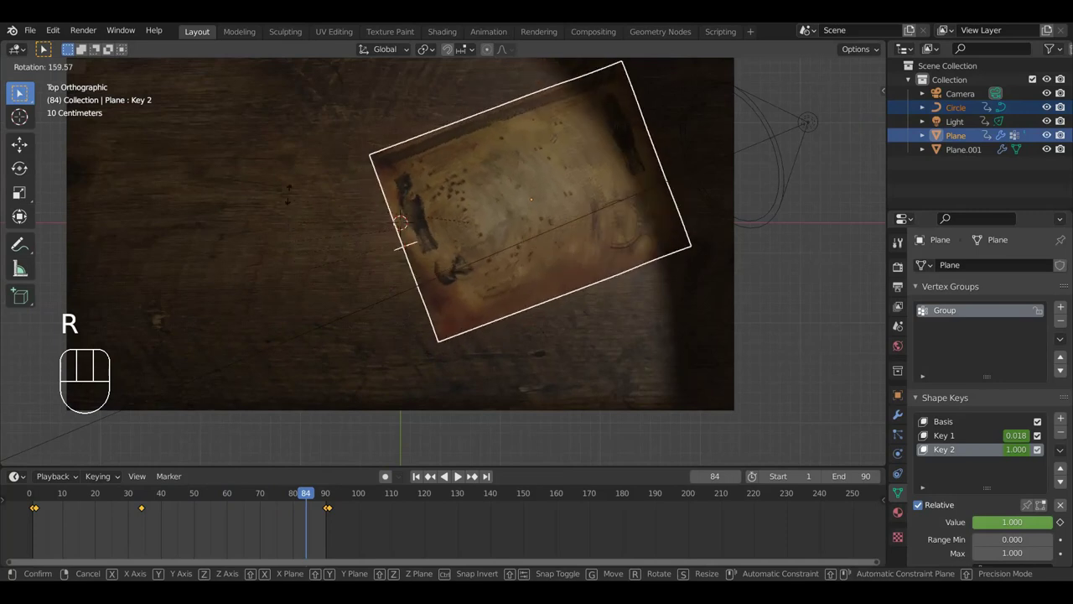
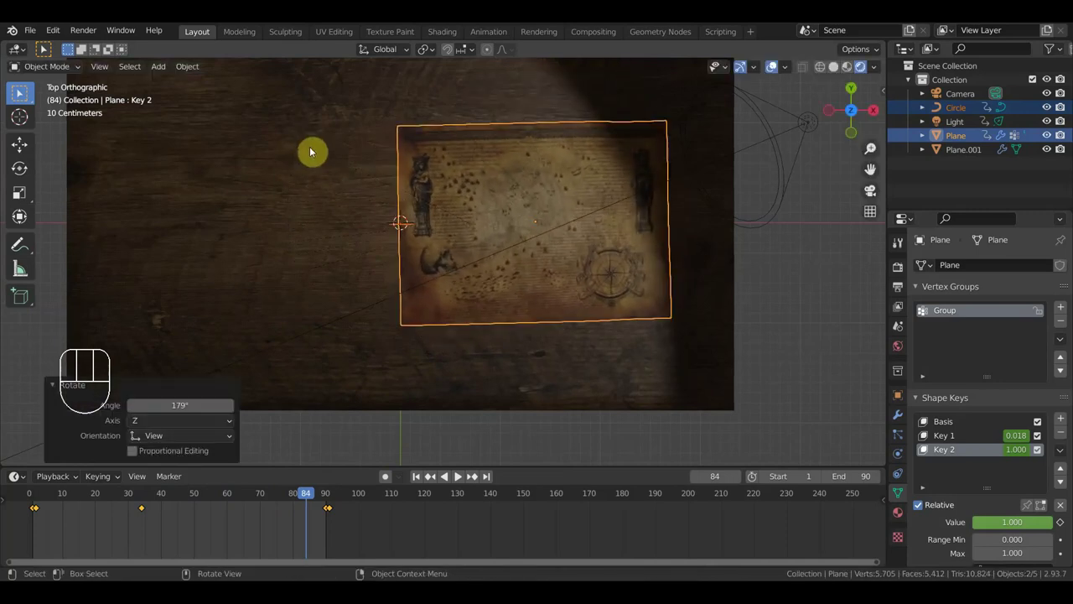
key("space")
left_click_drag(434, 257, 749, 249)
left_click_drag(796, 264, 760, 169)
left_click_drag(761, 183, 764, 203)
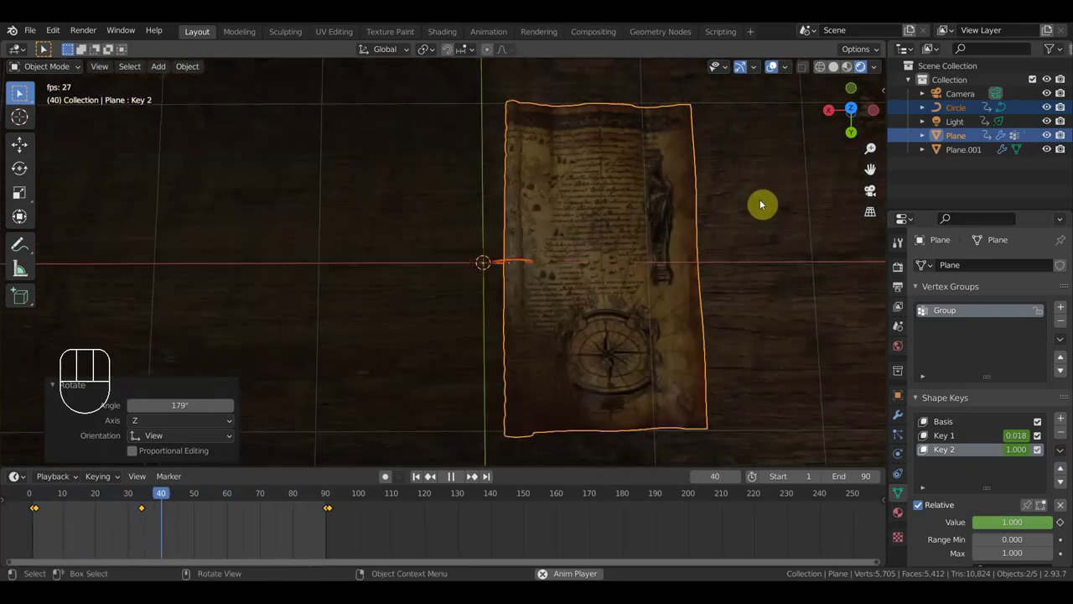
key("space")
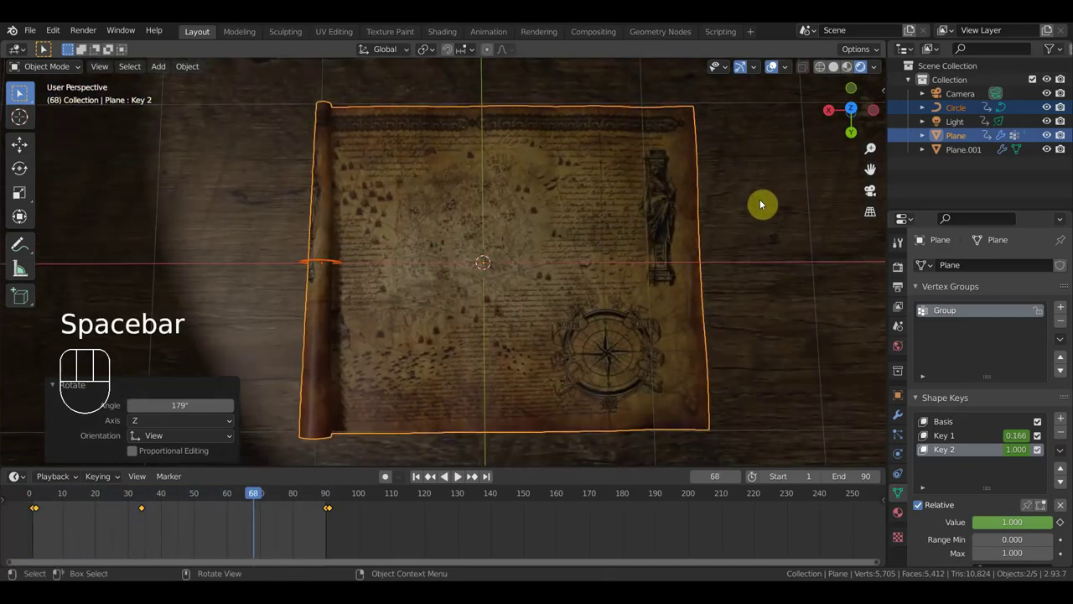